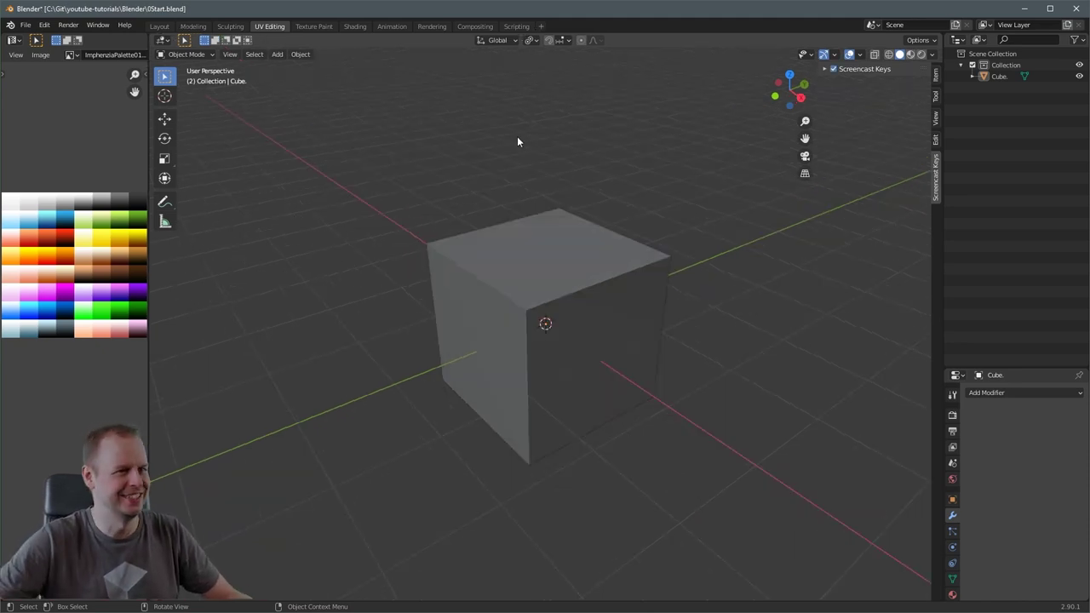
- Select the cube, enter Edit Mode in side view and stretch it into a long flat box
scroll("up", 3)
scroll("down", 3)
scroll("up", 3)
scroll("down", 3)
left_click(562, 283)
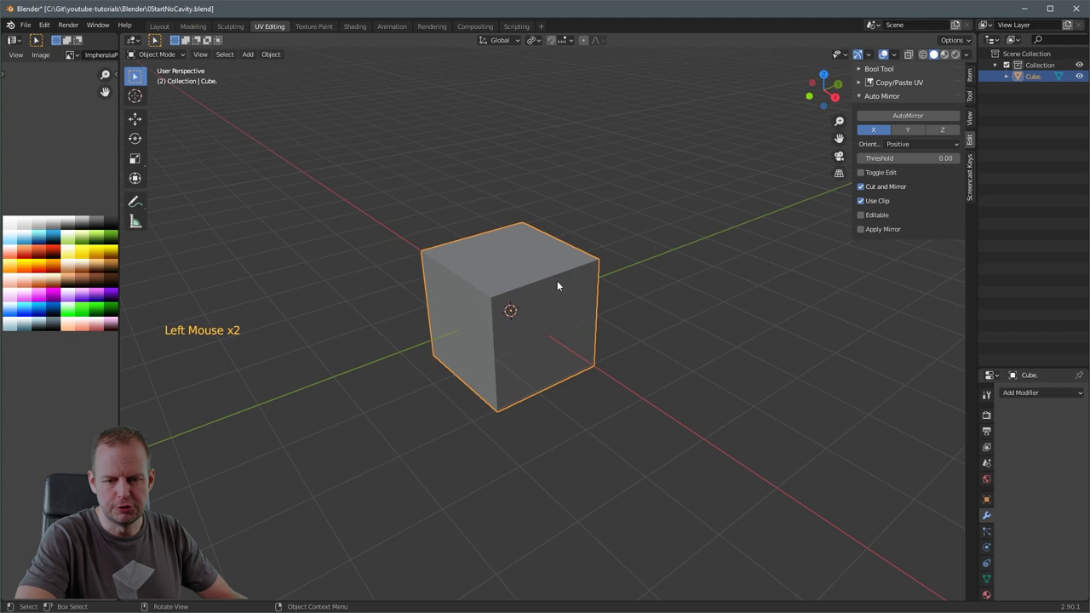
scroll("down", 3)
left_click(937, 116)
key("Tab")
key("a")
key("KP_3")
key("s")
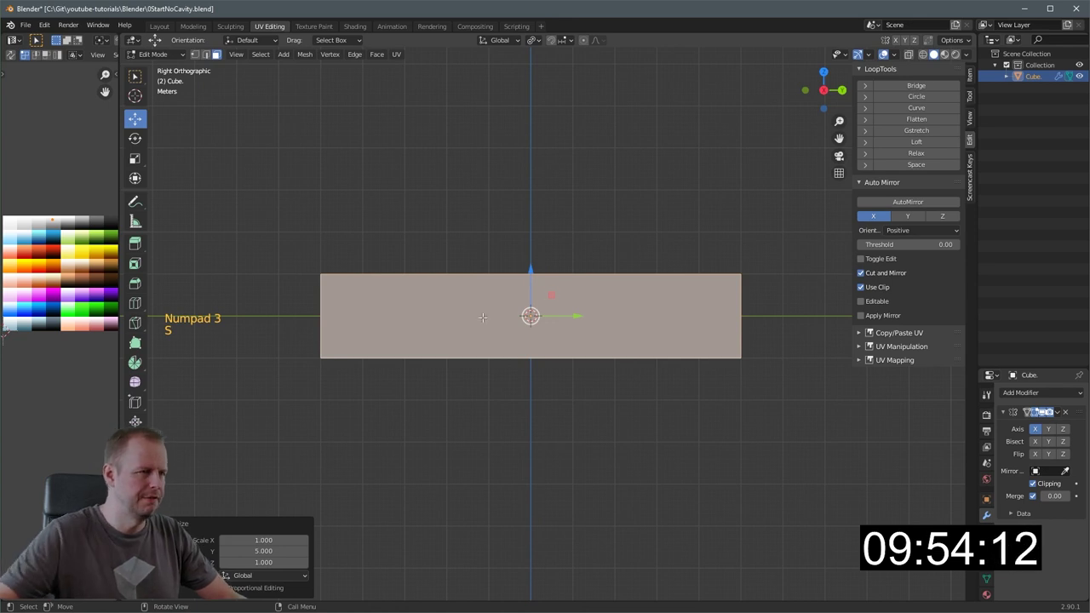
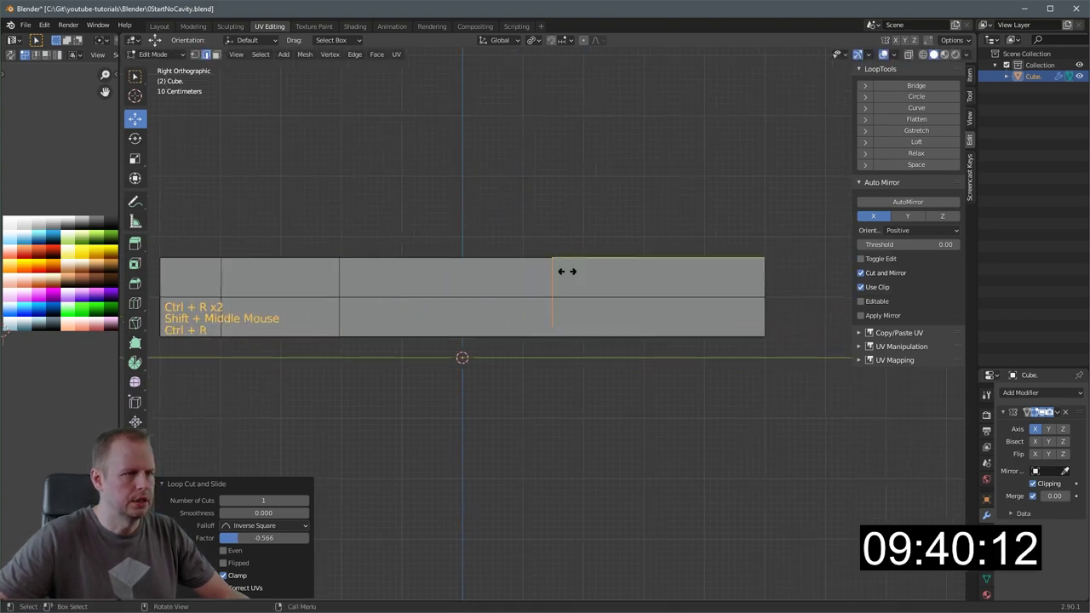
- Add several loop cuts across the box and slide a horizontal loop along it
key("ctrl+r")
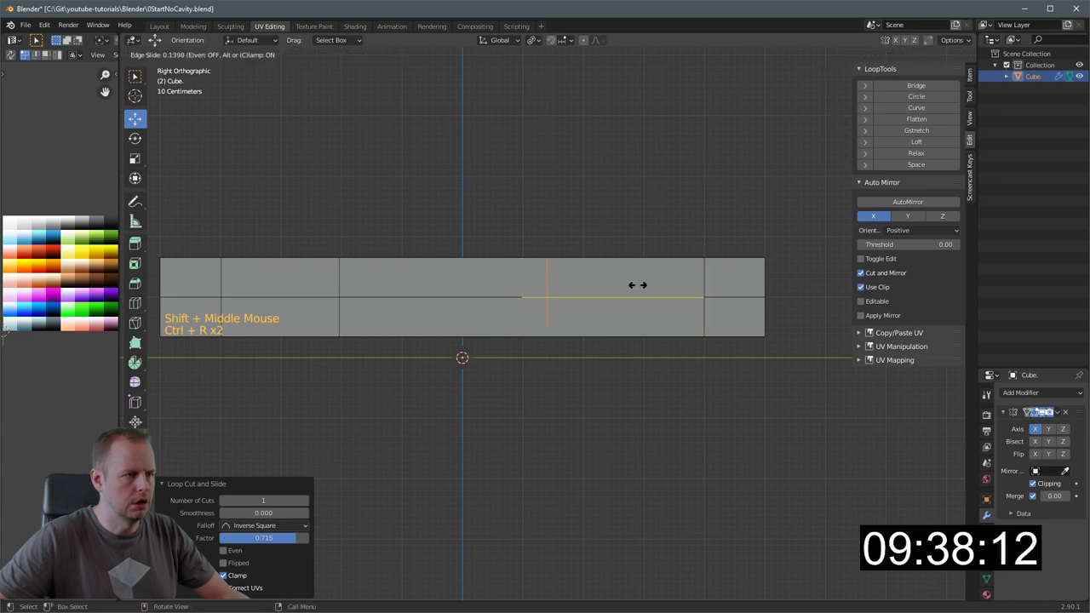
key("ctrl+r")
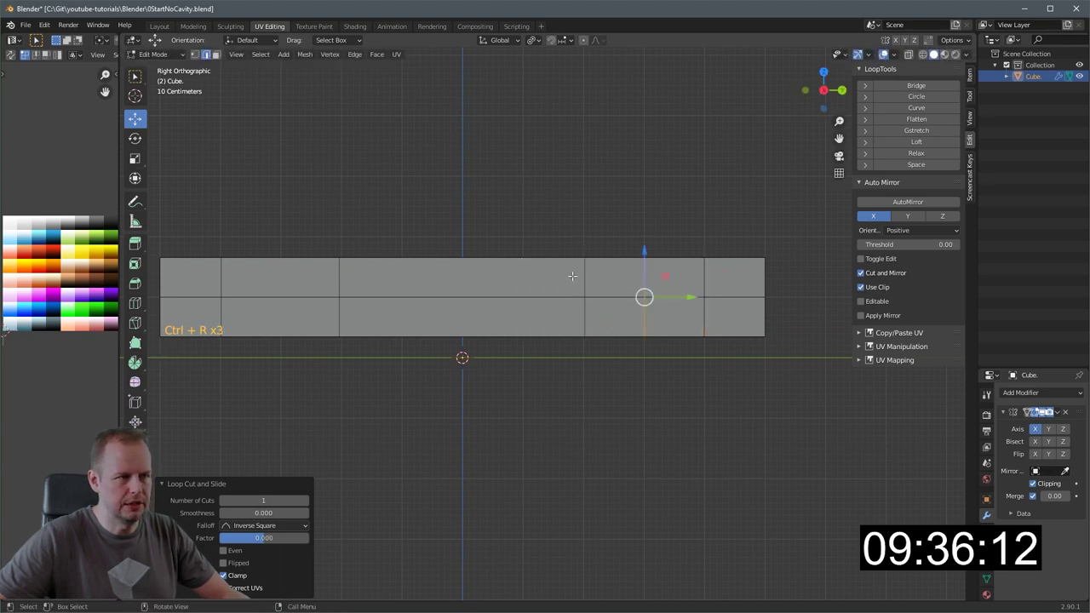
key("ctrl+r")
middle_click(254, 250)
scroll("down", 3)
key("ctrl+r")
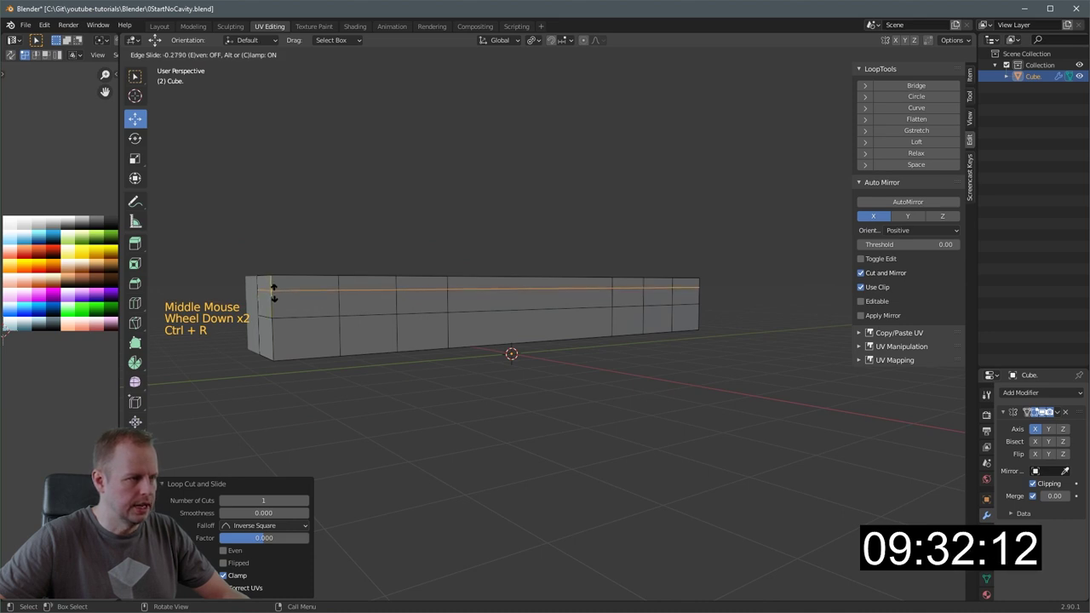
- Confirm the loop position and select the front wheel-position faces on both sides
key("3")
left_click(372, 304)
left_click(421, 300)
left_click(432, 331)
left_click(384, 334)
middle_click(423, 311)
left_click(383, 283)
middle_click(410, 287)
left_click(411, 262)
middle_click(564, 273)
scroll("up", 3)
- Add the rear wheel-position faces on both sides to the selection
left_click(616, 282)
left_click(669, 283)
left_click(670, 320)
left_click(627, 311)
middle_click(667, 283)
scroll("up", 3)
left_click(631, 303)
left_click(700, 310)
middle_click(557, 250)
scroll("down", 3)
middle_click(569, 303)
scroll("up", 3)
middle_click(501, 311)
- Inset the selected faces to cut front and rear wheel openings into the box
key("i")
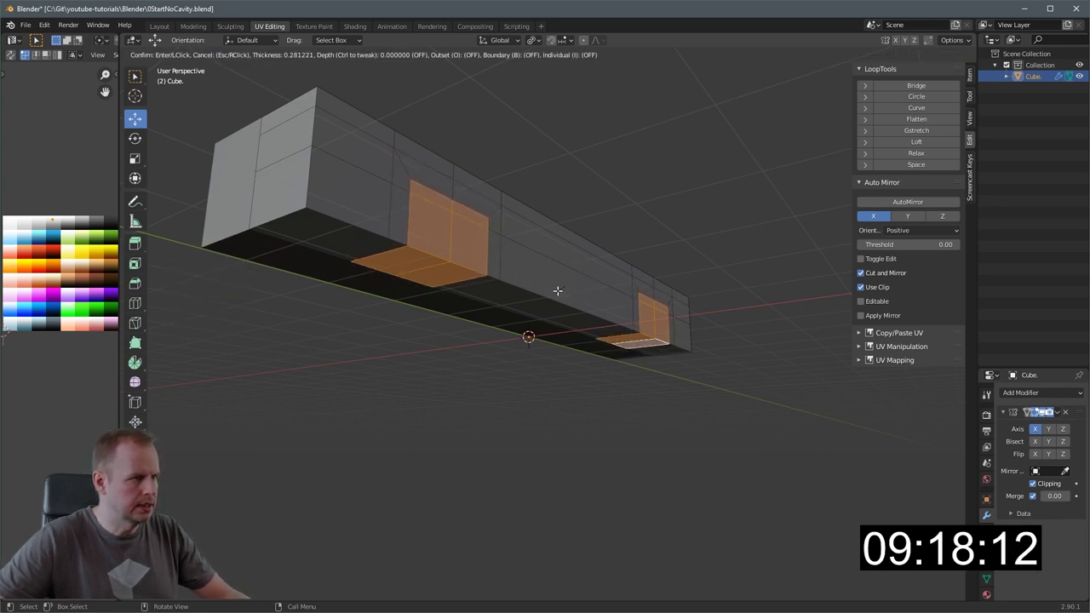
middle_click(549, 287)
scroll("down", 3)
key("KP_3")
key("a")
key("a")
key("b")
middle_click(528, 306)
- Select the body's side faces and extrude them about one metre to raise the upper body
left_click(433, 397)
left_click(431, 374)
double_click(475, 361)
left_click(639, 317)
left_click(652, 310)
left_click(652, 291)
left_click(633, 298)
key("e")
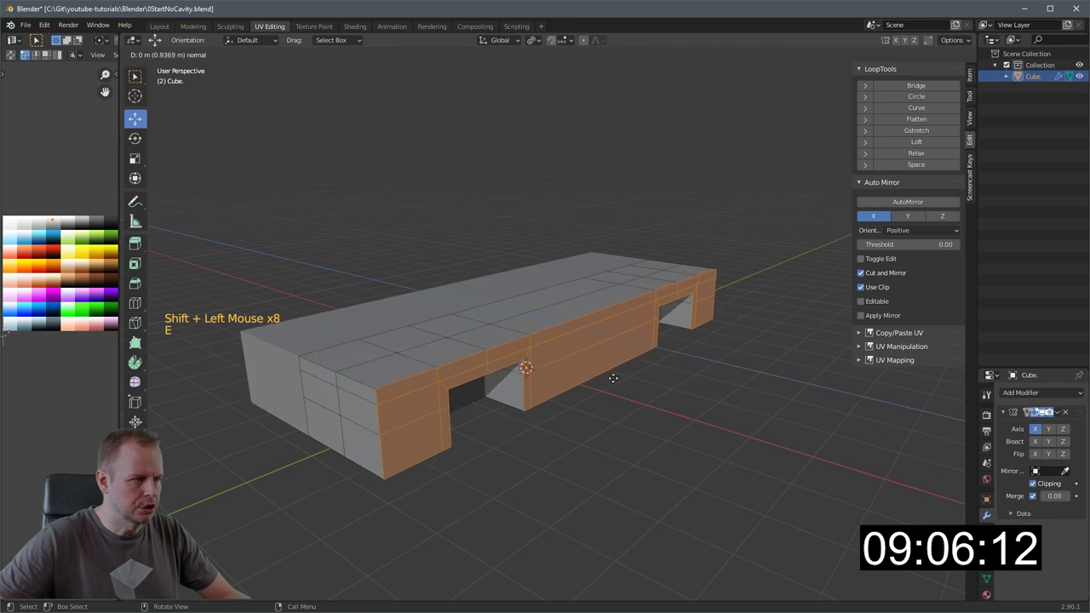
middle_click(606, 368)
scroll("up", 3)
middle_click(554, 354)
scroll("down", 3)
middle_click(526, 338)
middle_click(446, 283)
middle_click(535, 364)
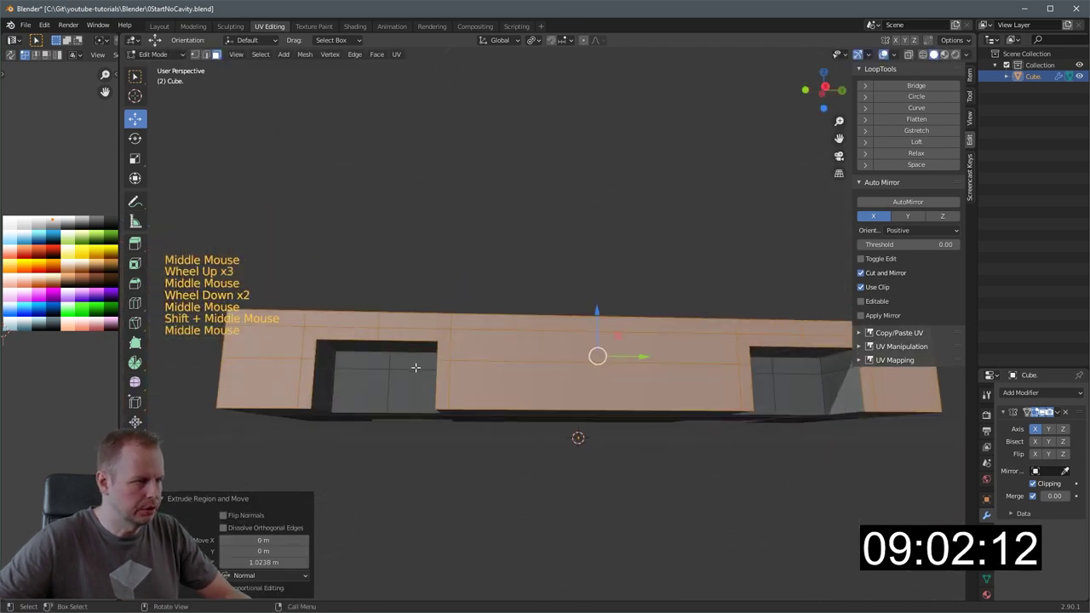
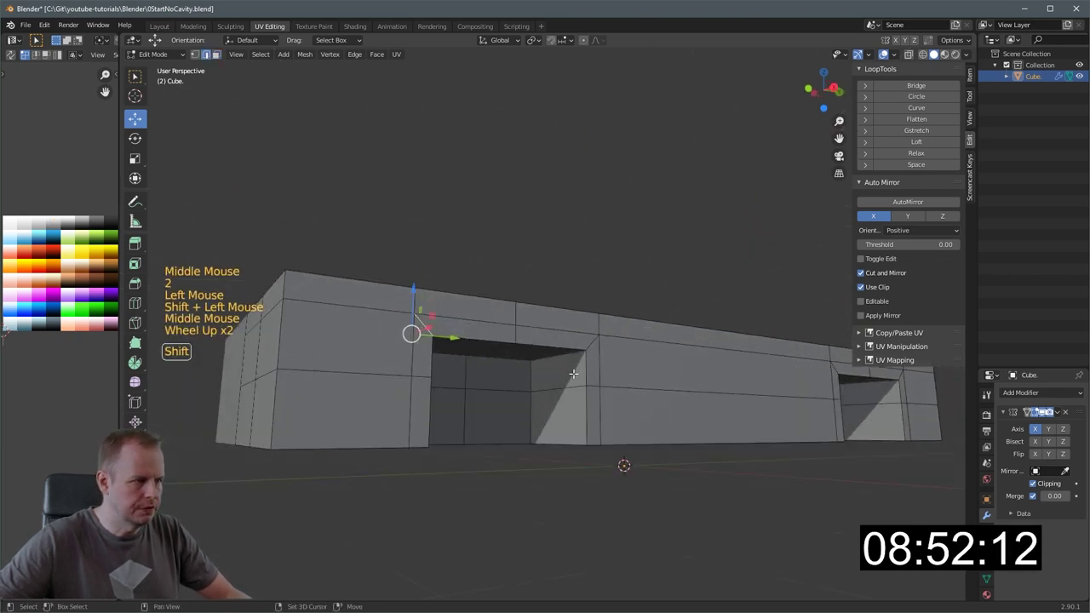
- Scale the top edges of the first wheel opening inward to angle its arch
left_click(567, 356)
left_click(593, 341)
middle_click(616, 338)
key("s")
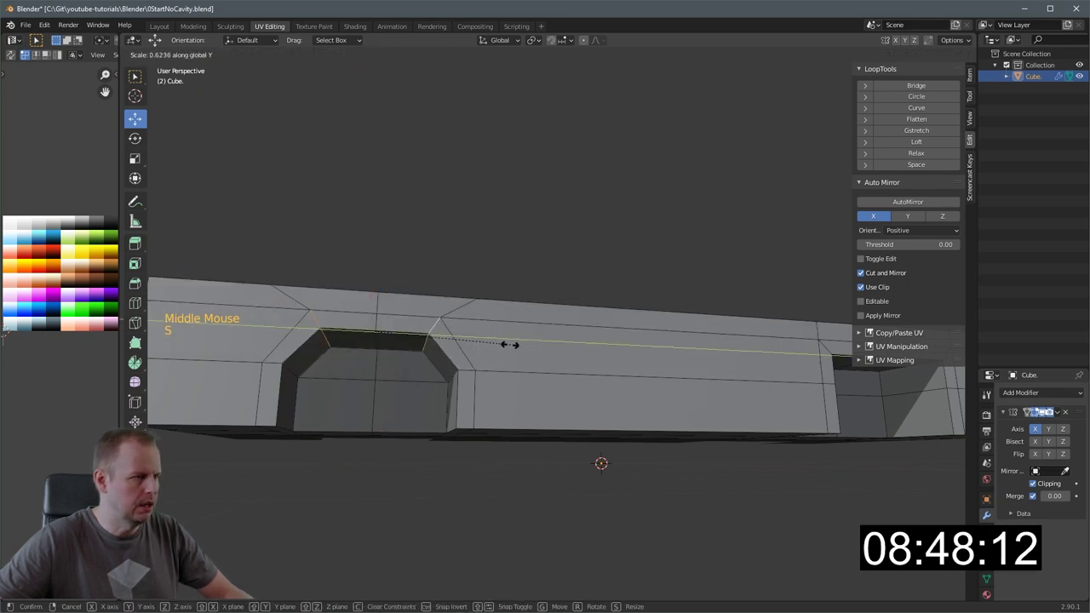
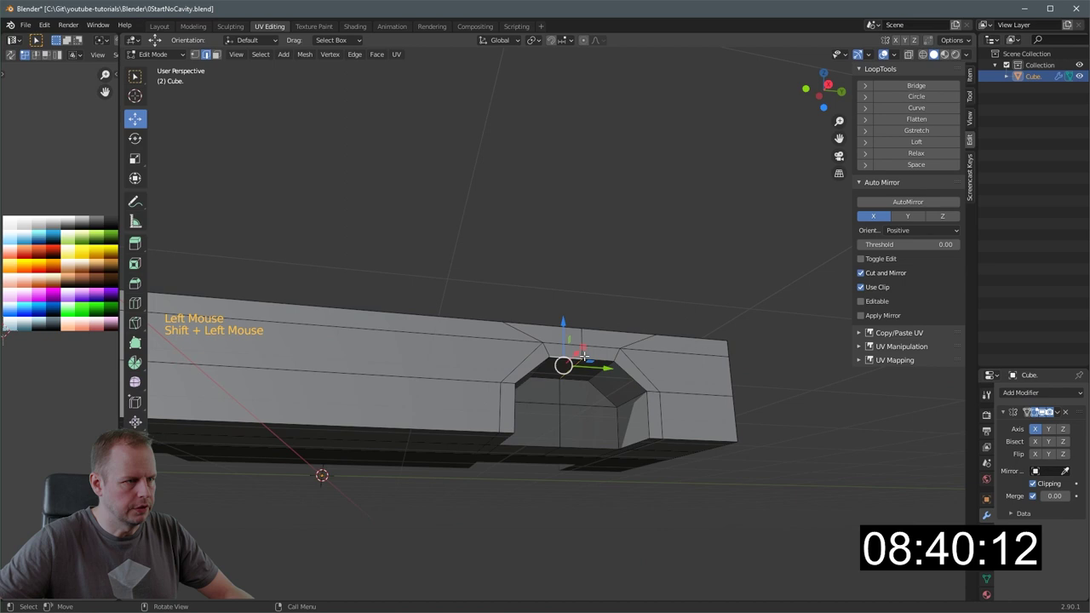
- Select the arch and corner edges of the other wheel opening to chamfer its top
left_click(586, 348)
left_click(577, 366)
middle_click(620, 340)
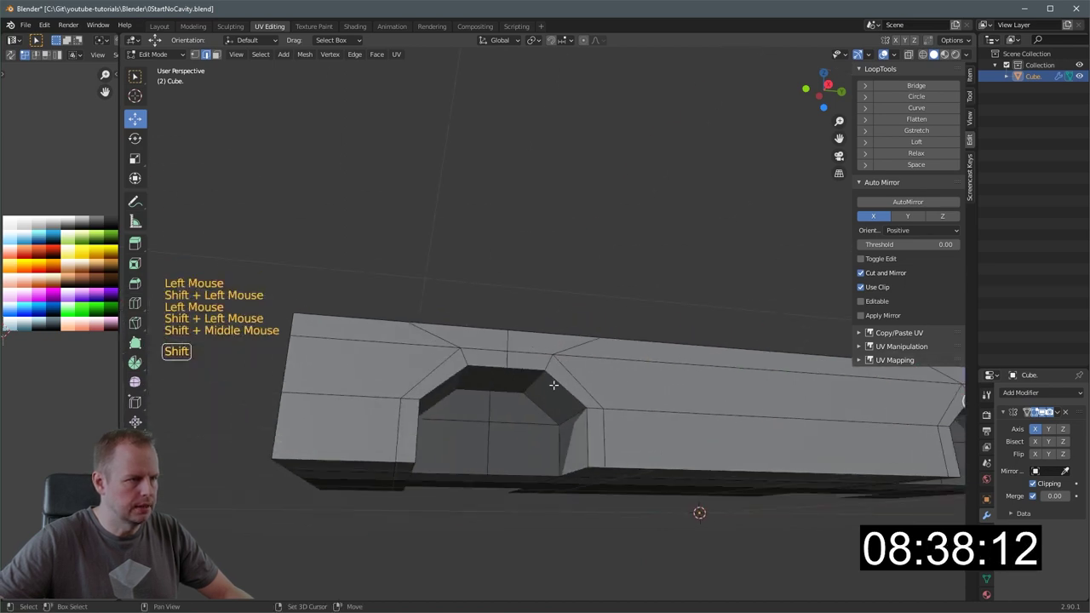
left_click(507, 379)
left_click(510, 361)
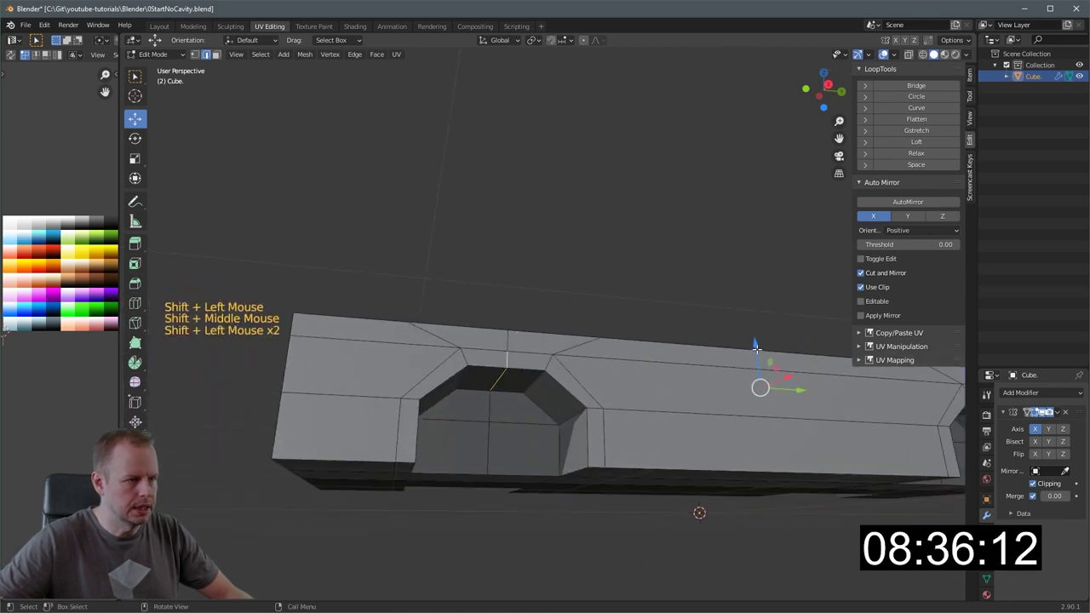
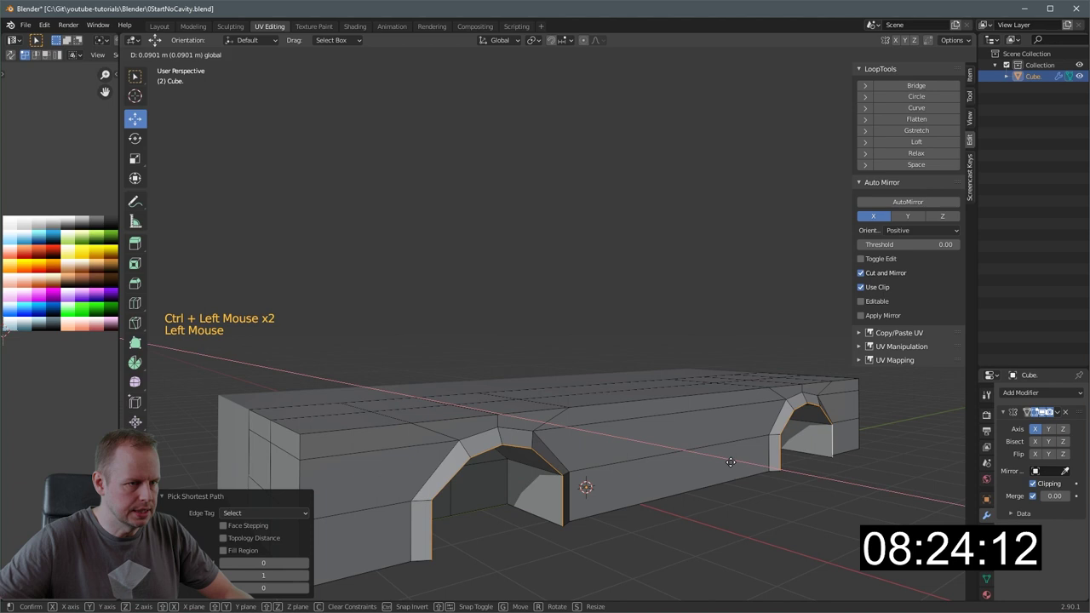
- Add a loop cut near the front end of the car body
middle_click(735, 454)
scroll("down", 3)
middle_click(574, 437)
middle_click(554, 449)
key("ctrl+r")
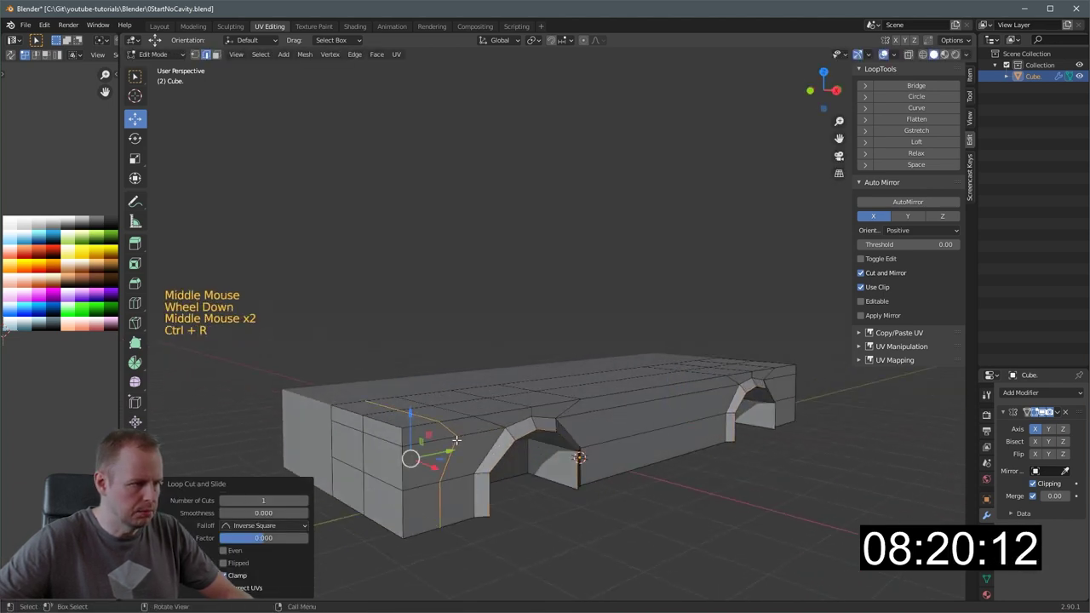
key("3")
left_click(349, 486)
left_click(394, 494)
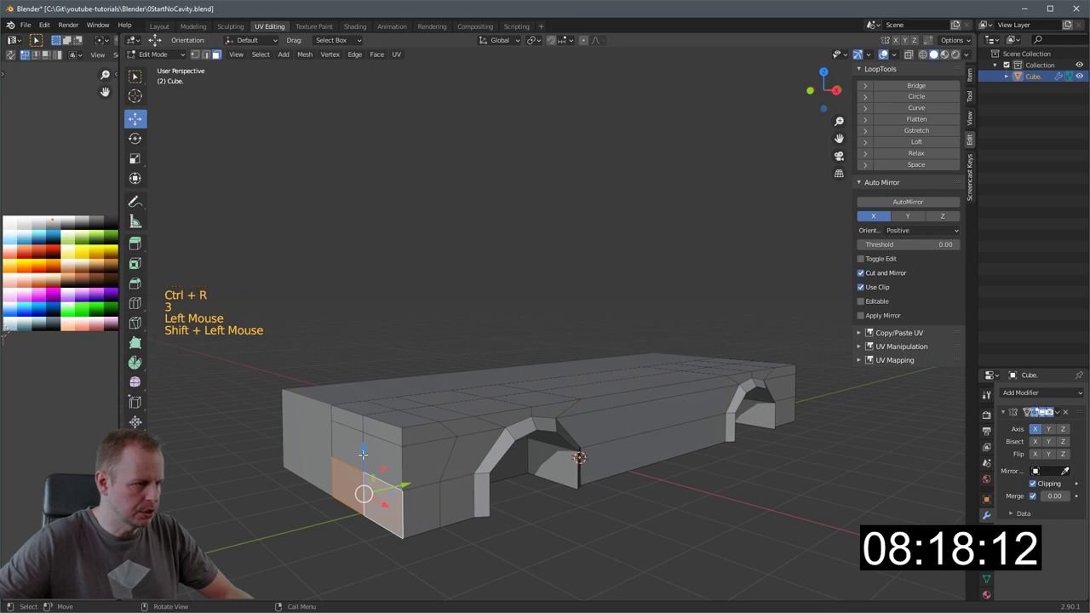
- Lower the front faces on Z into a sloped nose and select the middle top faces for the cabin
left_click(355, 443)
middle_click(434, 444)
scroll("up", 3)
key("2")
left_click(271, 443)
key("3")
left_click(269, 441)
left_click(308, 458)
left_click(279, 404)
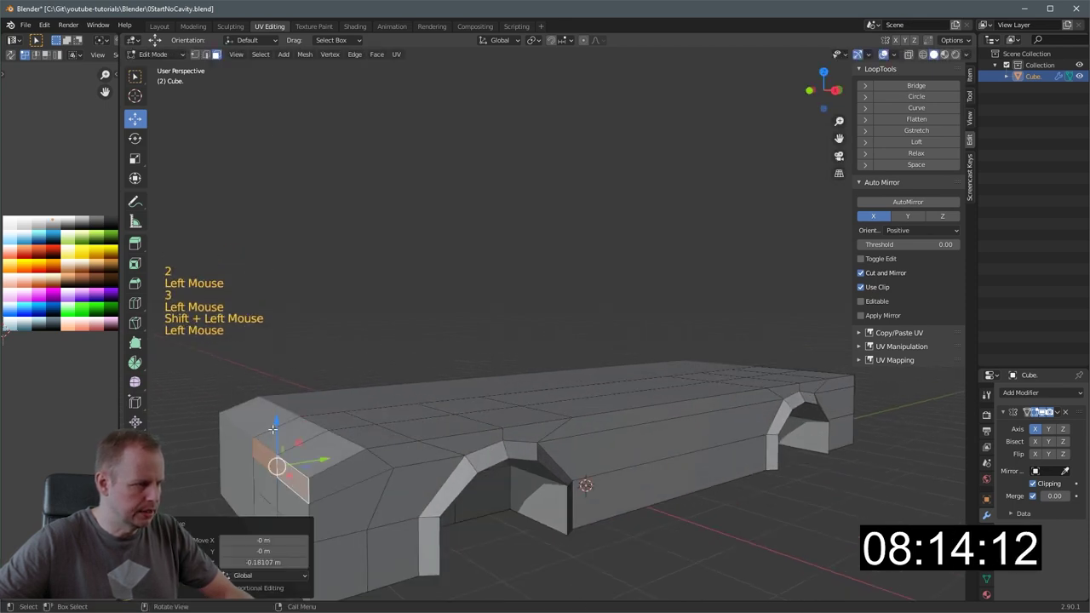
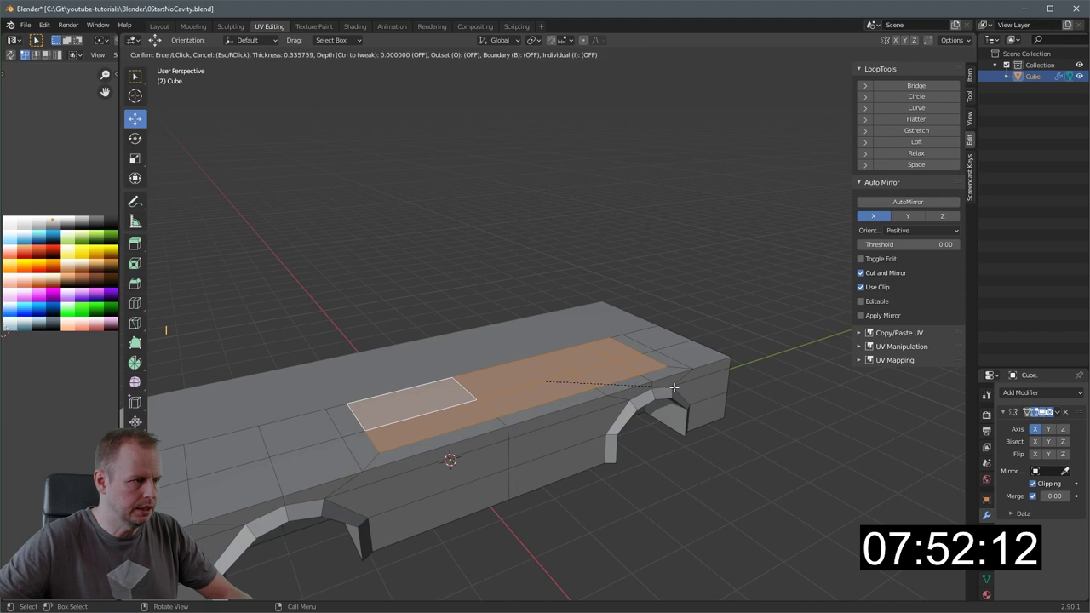
- Extrude the inset top faces upward and taper them into a cabin
middle_click(645, 406)
middle_click(660, 398)
key("e")
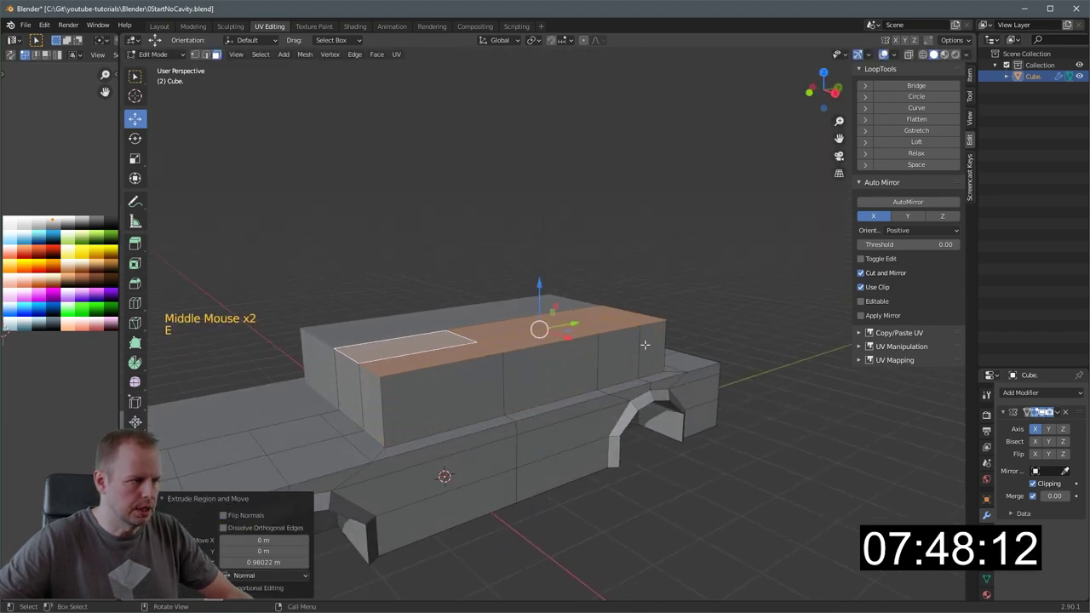
key("s")
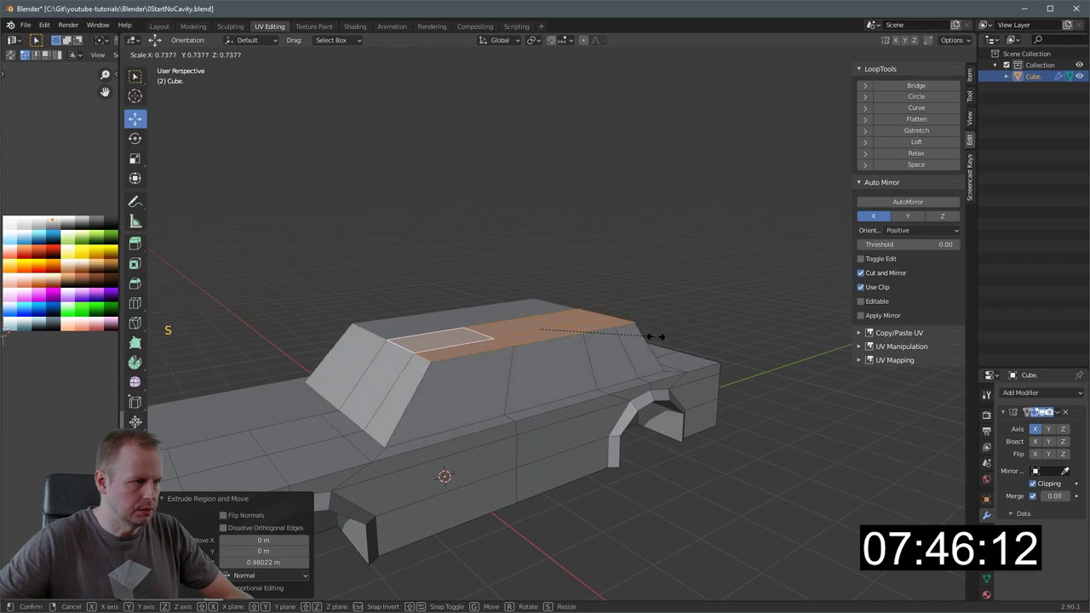
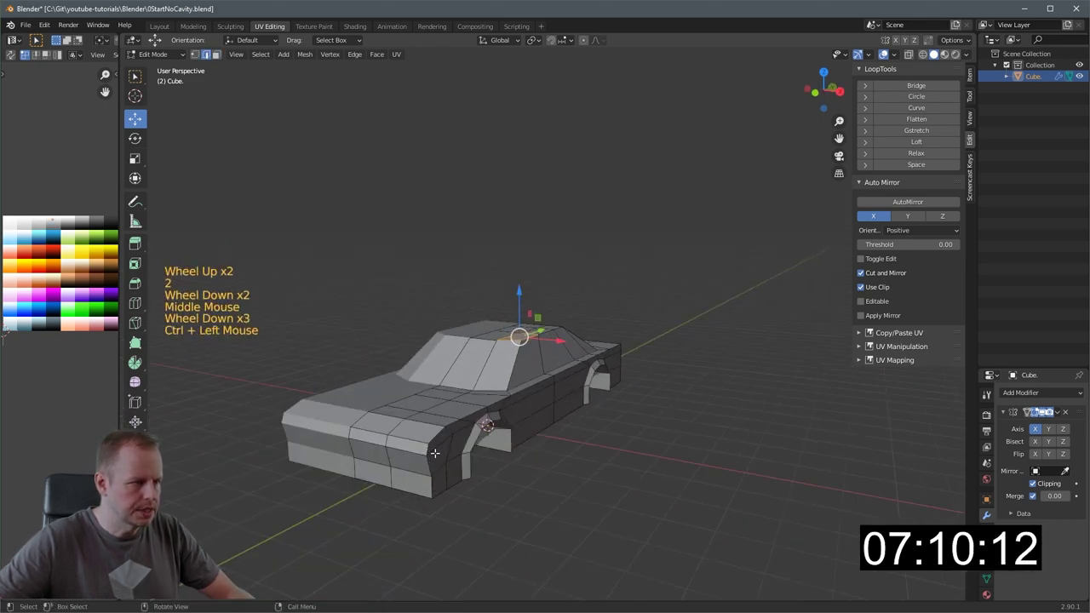
- Select the body's side edge line and the centre roof faces to slope the windshield and rear window
left_click(430, 447)
middle_click(530, 426)
middle_click(549, 420)
scroll("up", 3)
left_click(658, 345)
middle_click(652, 347)
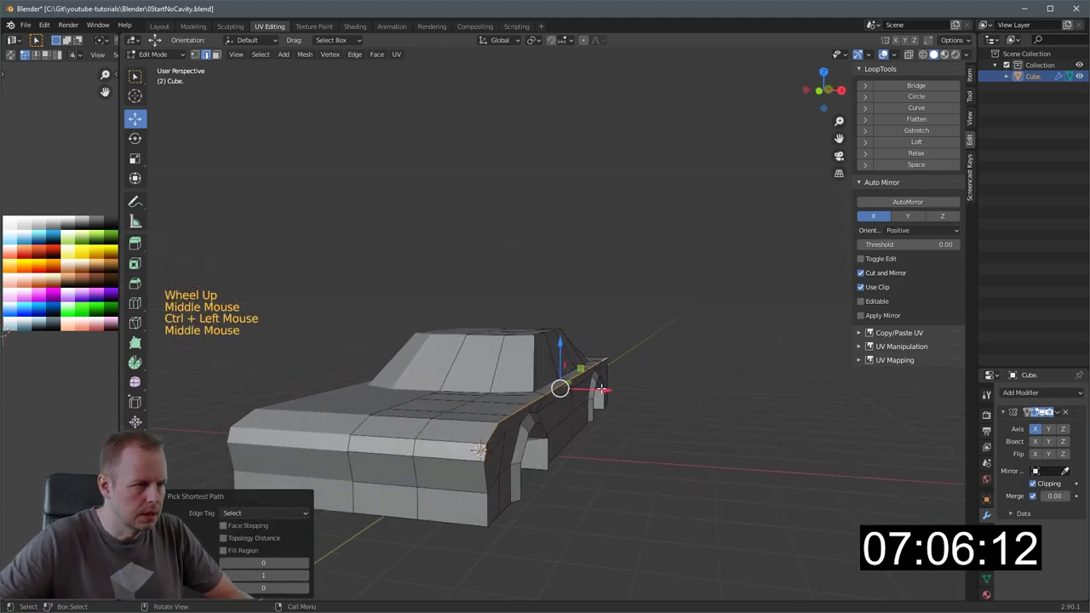
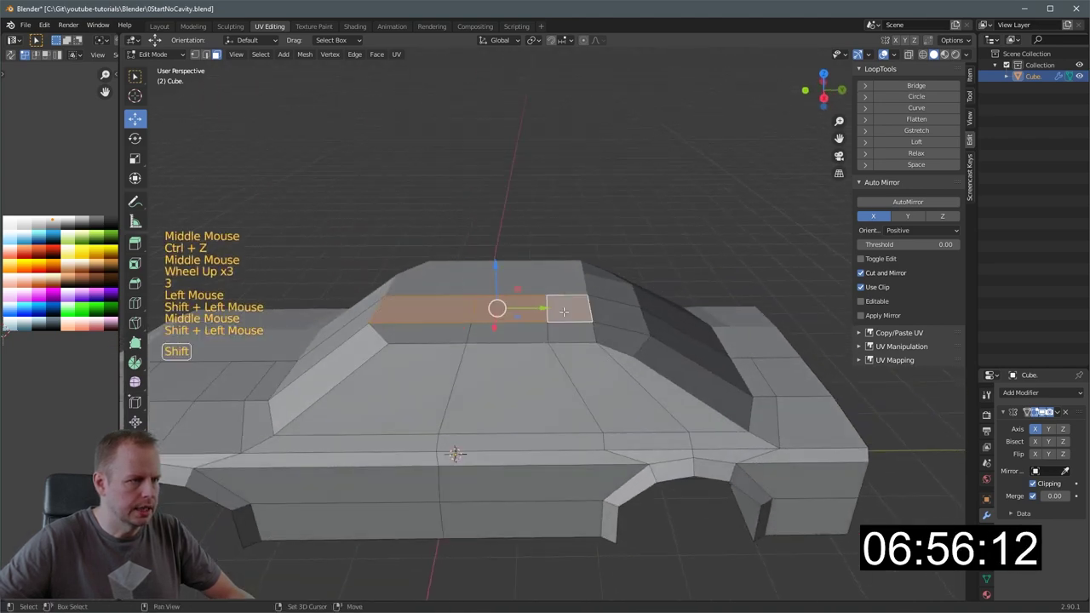
middle_click(570, 346)
left_click(482, 284)
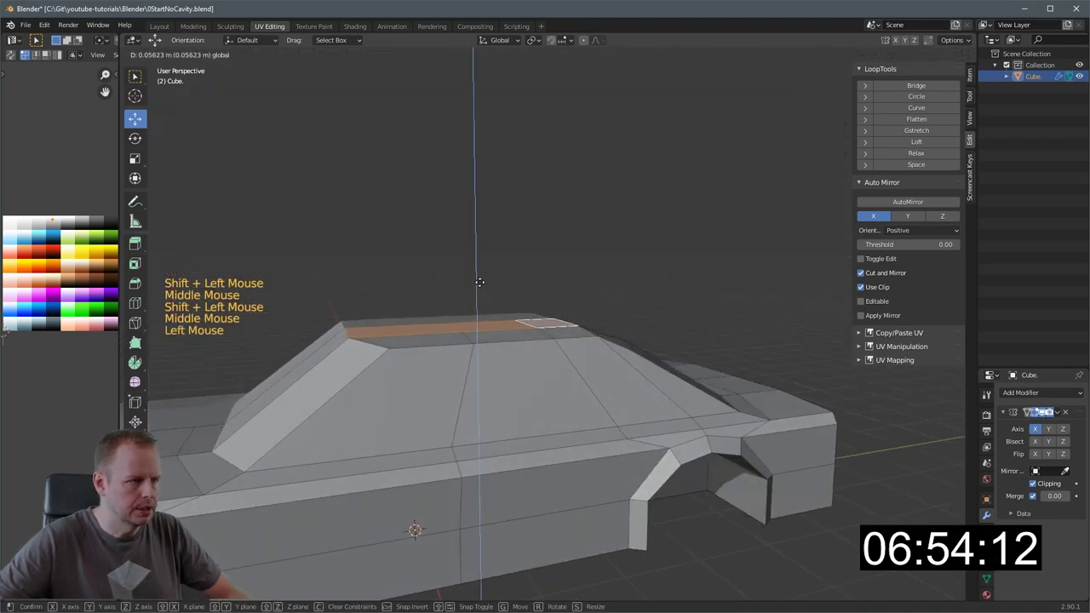
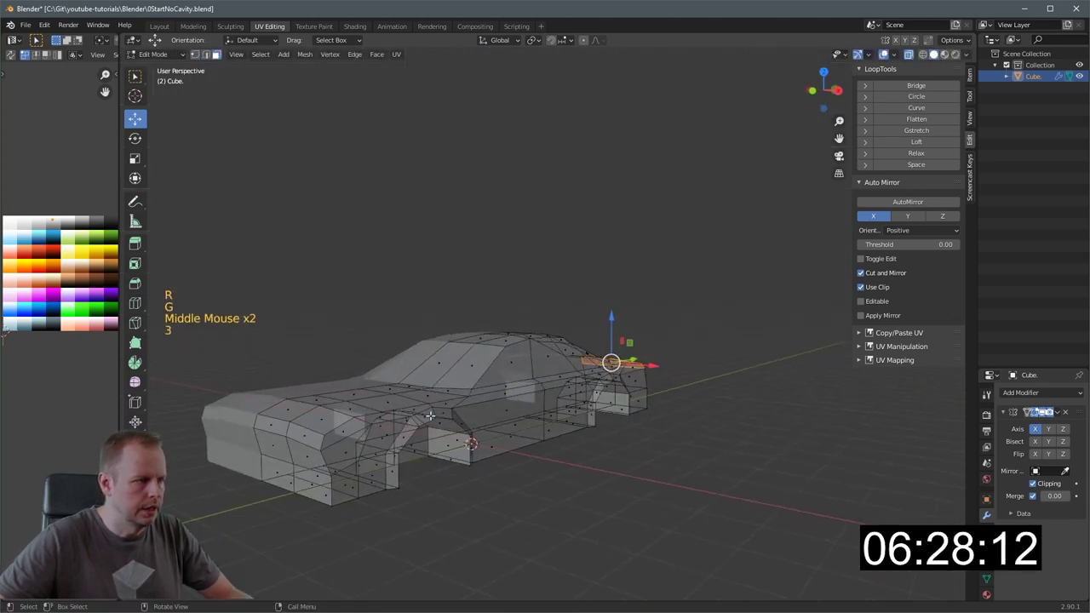
- Toggle X-ray shading and select a hood face to reshape the front of the car
key("alt+z")
middle_click(535, 406)
scroll("up", 3)
middle_click(583, 390)
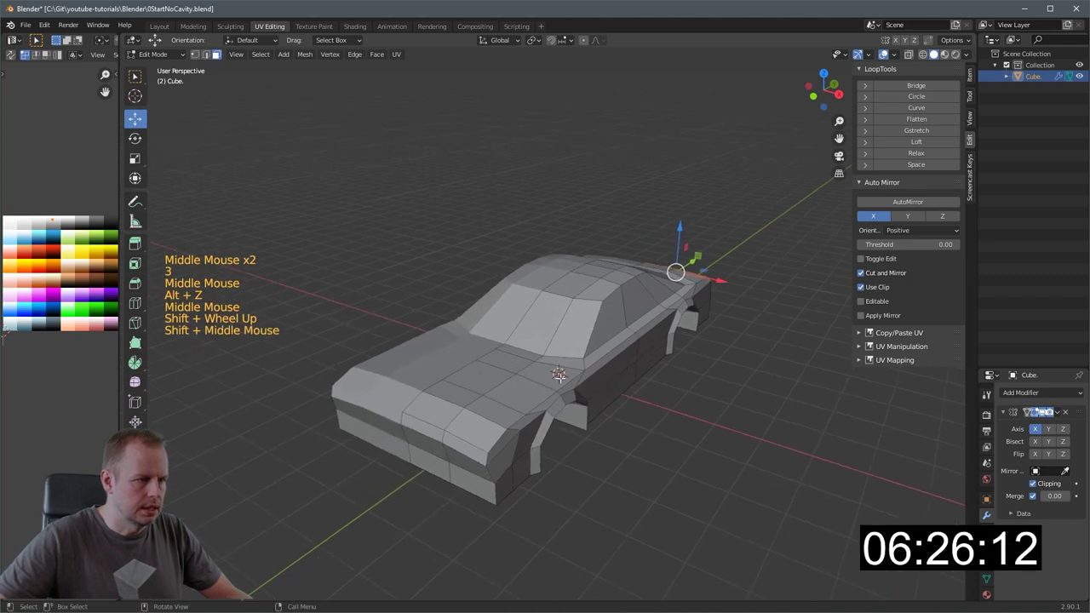
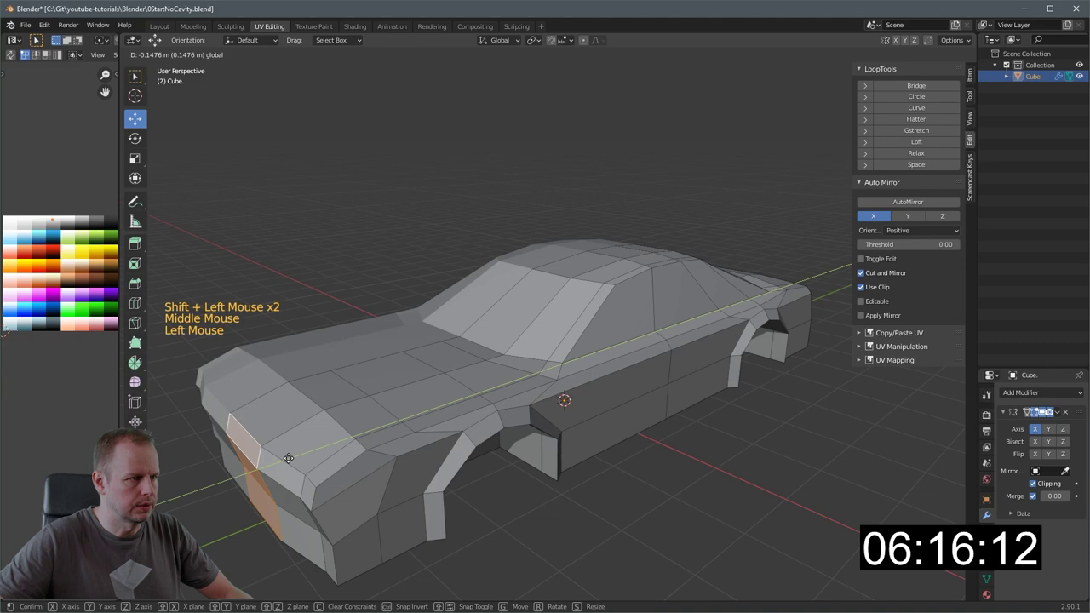
middle_click(467, 425)
middle_click(547, 431)
double_click(436, 366)
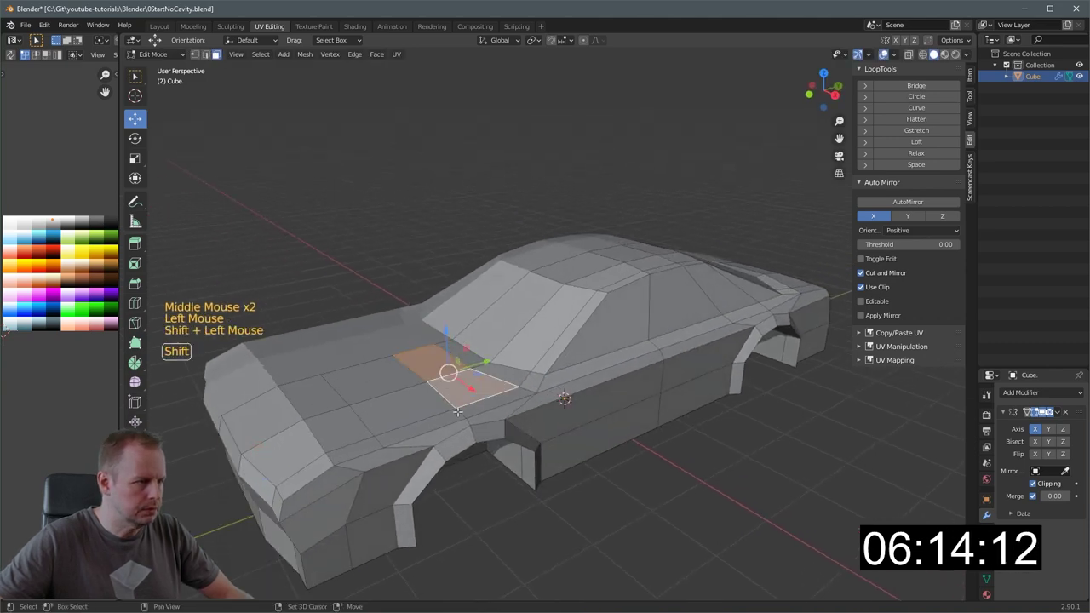
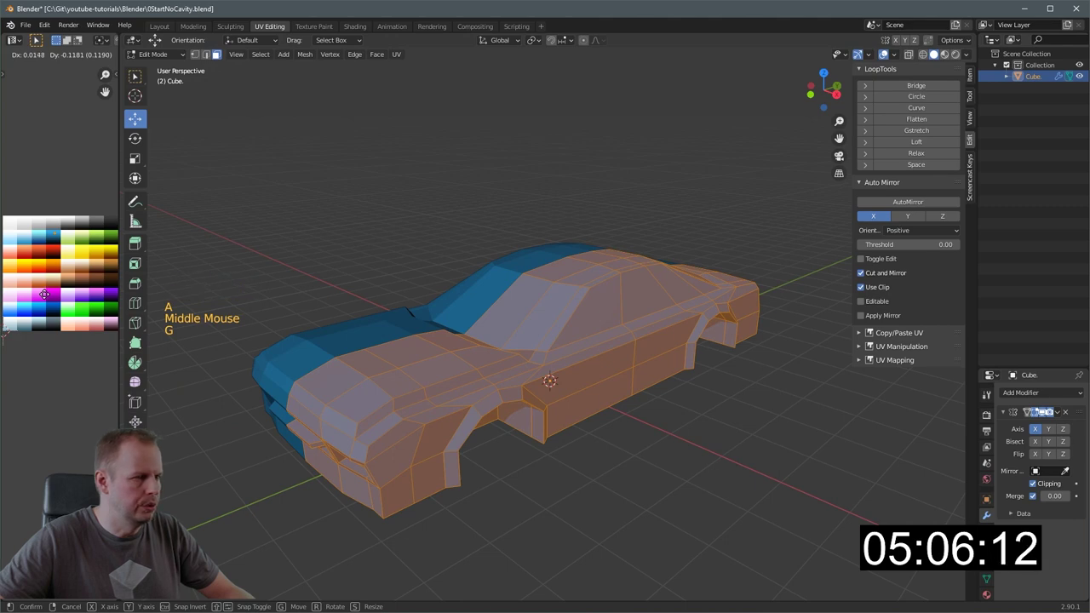
- Finish recolouring the body blue and switch to edge selection at the rear
middle_click(482, 350)
scroll("up", 3)
left_click(515, 340)
middle_click(567, 339)
scroll("down", 3)
middle_click(561, 336)
key("2")
- Select the rear trunk faces and roof edge to raise a spoiler plate above the trunk
left_click(545, 291)
left_click(573, 288)
double_click(608, 284)
middle_click(603, 295)
left_click(534, 256)
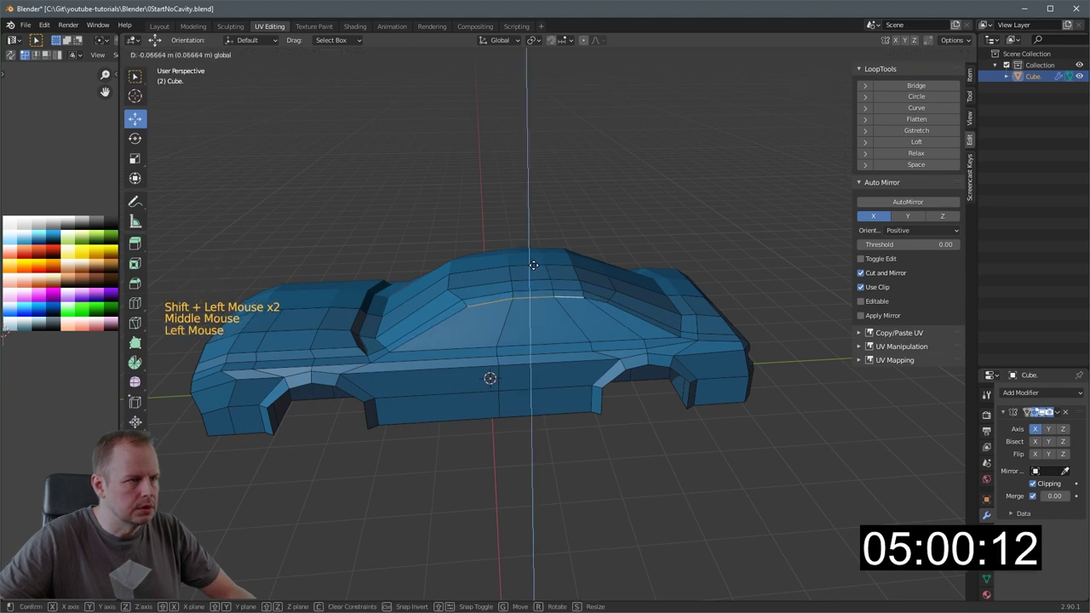
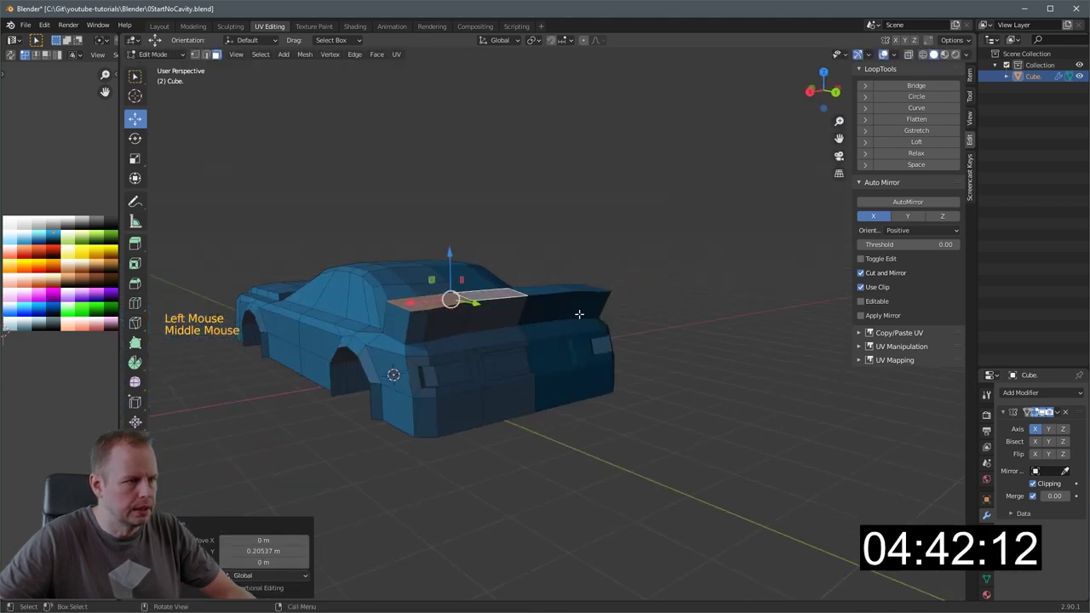
- Inset the spoiler's side support faces and delete the inner faces to open up the supports
left_click(497, 305)
left_click(442, 318)
middle_click(448, 327)
left_click(683, 358)
left_click(666, 336)
middle_click(709, 352)
key("i")
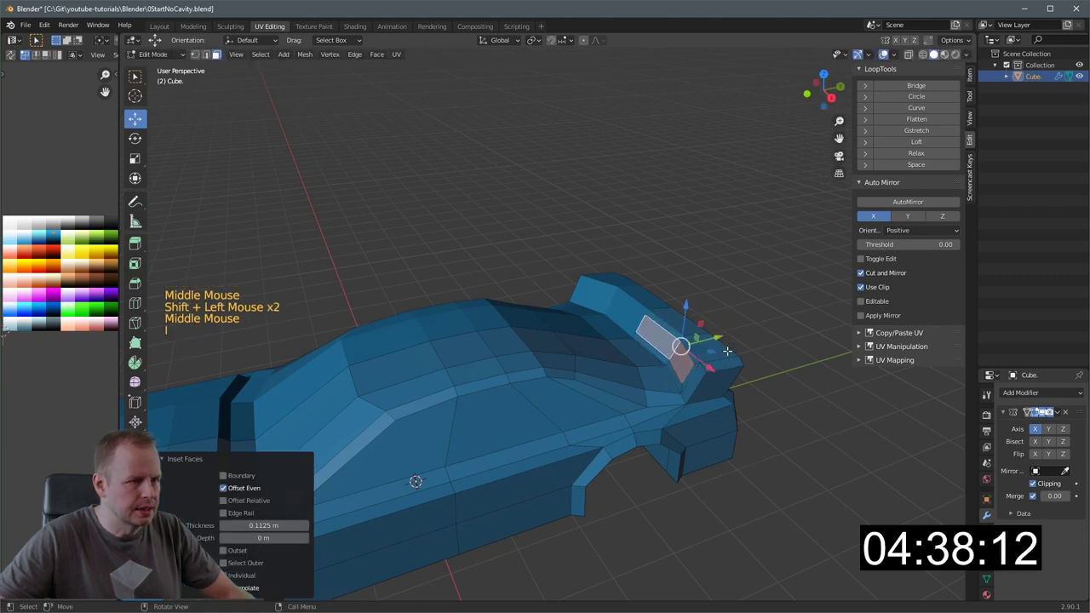
key("Delete")
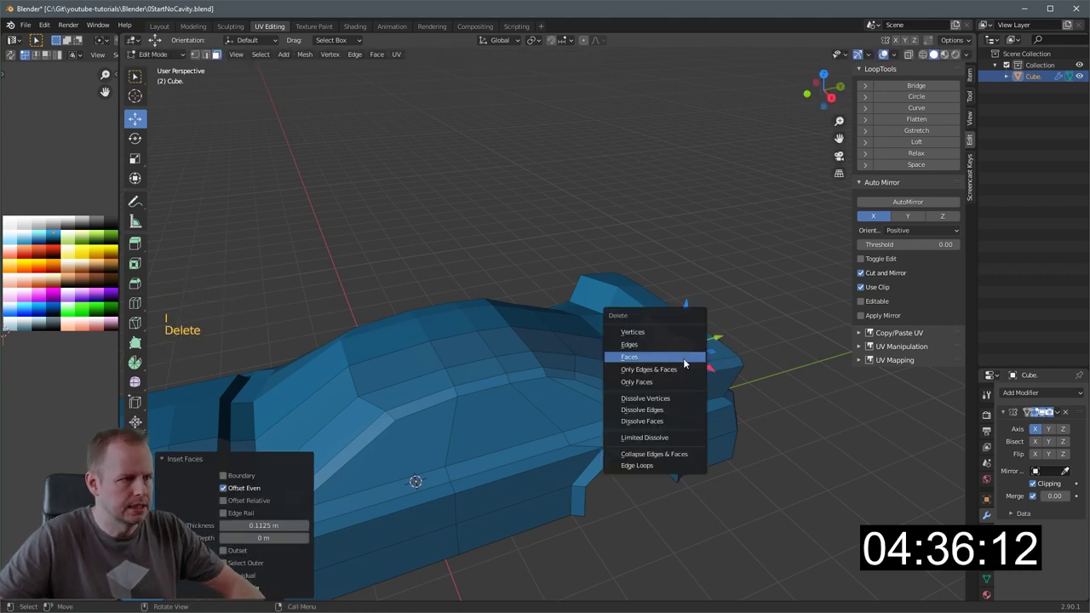
- Colour the rear taillight faces red by moving their UVs onto the red palette swatch
middle_click(678, 352)
scroll("up", 3)
middle_click(701, 354)
key("2")
key("a")
key("a")
left_click(676, 360)
middle_click(742, 358)
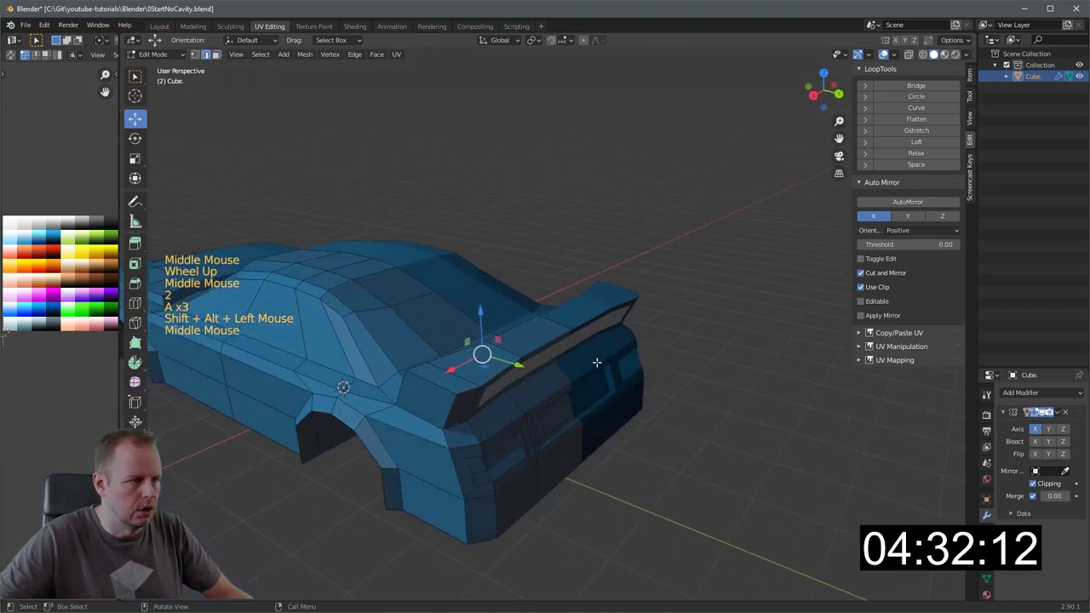
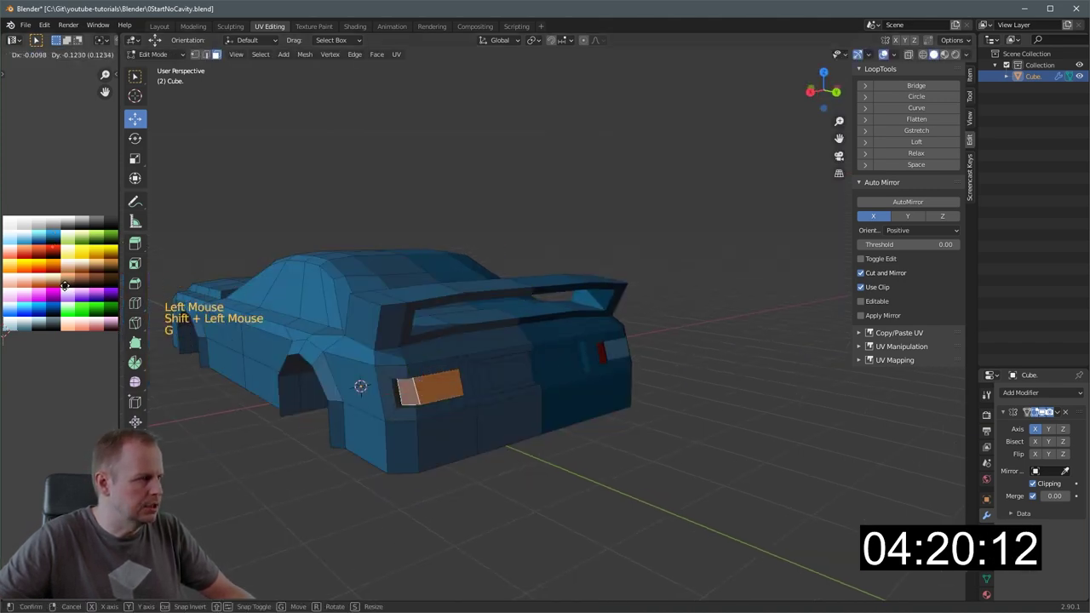
left_click(515, 374)
key("ctrl+KP_Add")
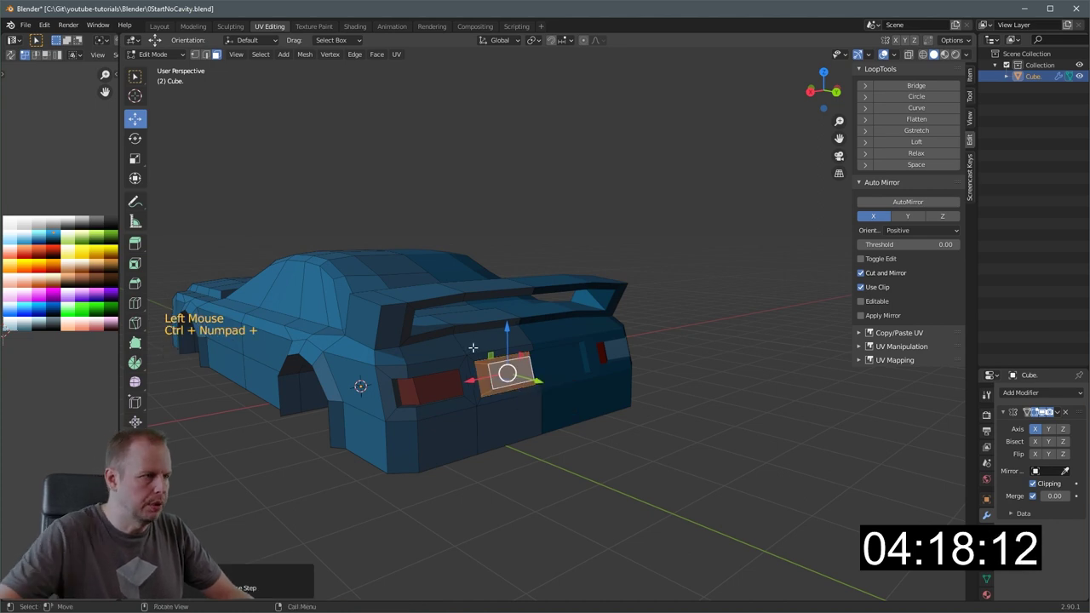
key("g")
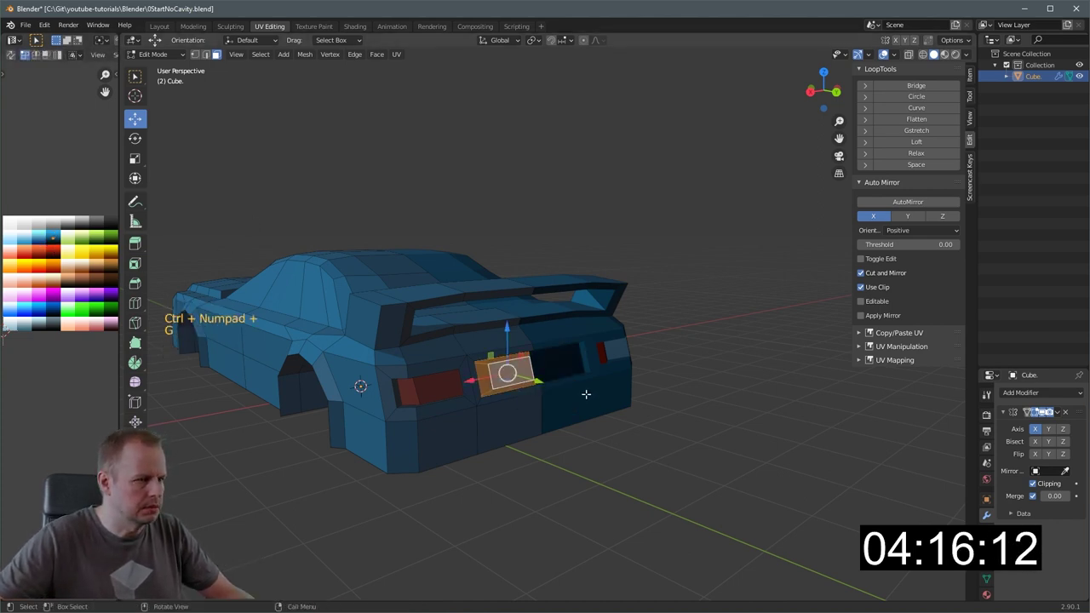
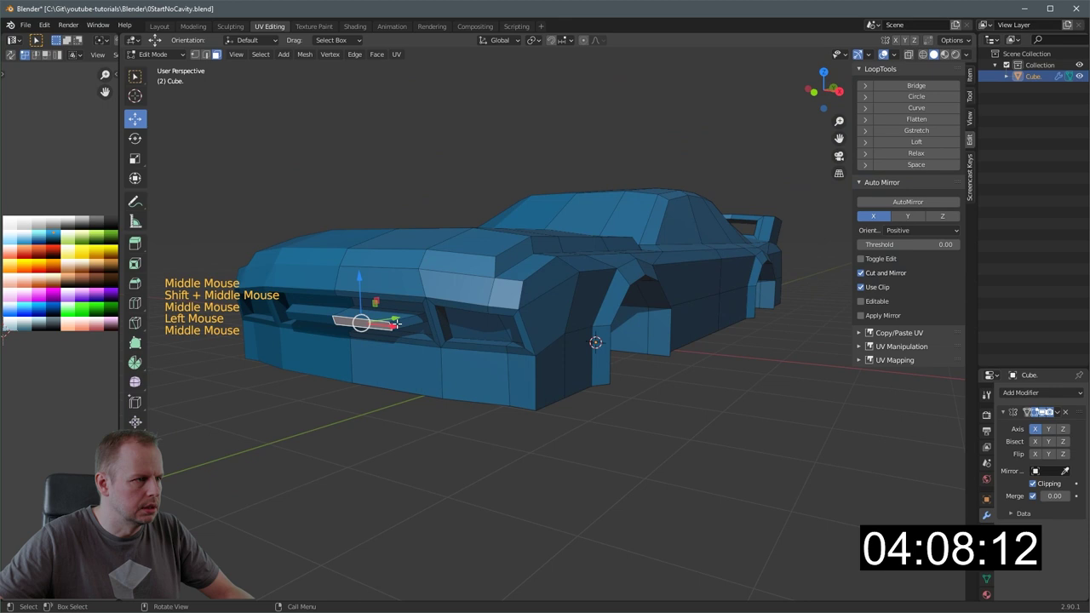
left_click(401, 315)
key("ctrl+z")
- Delete the front grille faces to hollow the grille into an opening
middle_click(430, 310)
scroll("up", 3)
scroll("down", 3)
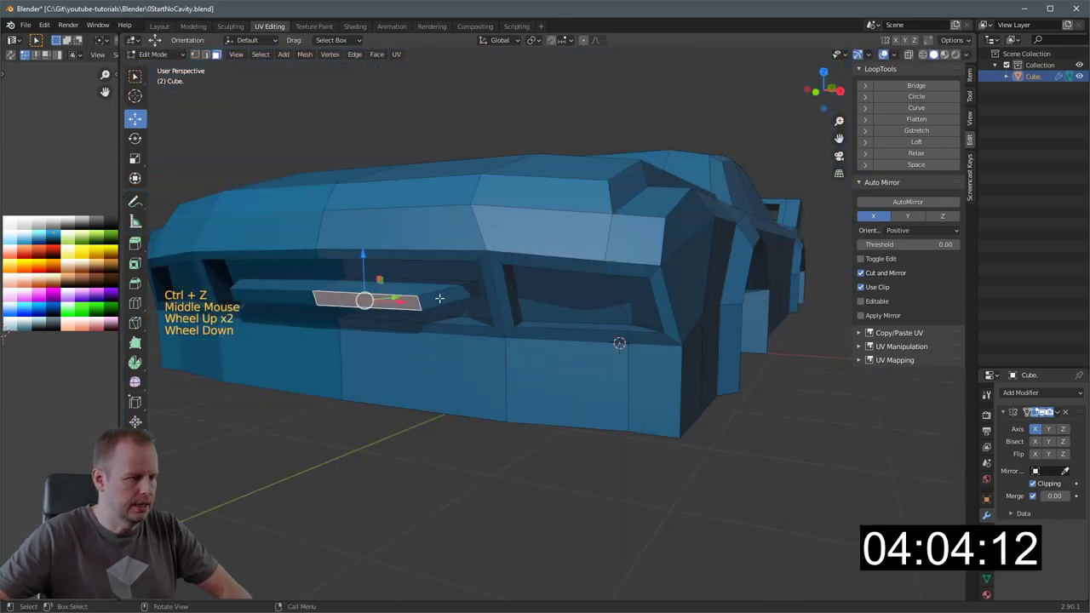
key("ctrl+KP_Add")
key("Delete")
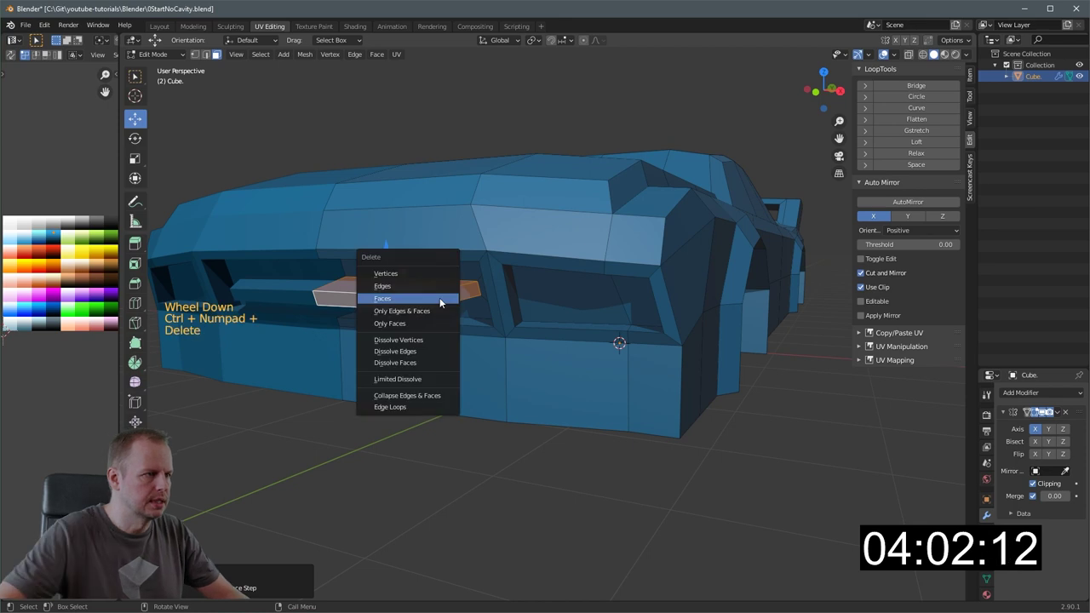
left_click(431, 276)
key("2")
key("a")
key("a")
- Remove the stray inner edges left inside the grille opening
left_click(429, 278)
key("Delete")
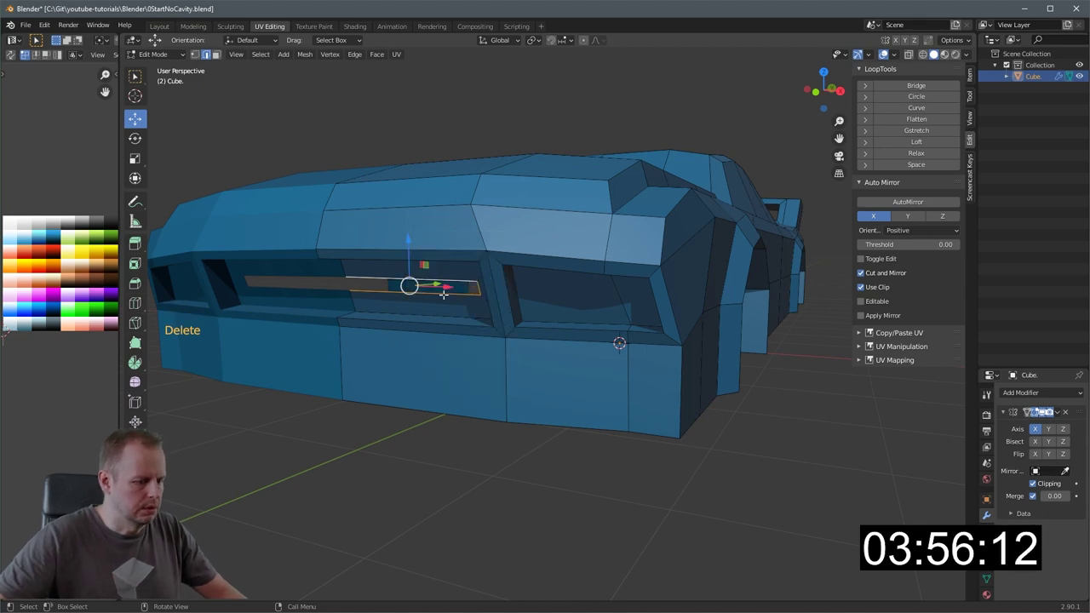
key("Delete")
key("a")
key("a")
left_click(357, 298)
left_click(346, 277)
middle_click(439, 296)
middle_click(583, 290)
middle_click(455, 333)
left_click(531, 350)
left_click(527, 324)
key("Delete")
- Fill a thin bar across the grille opening and move its UVs to an orange palette colour
middle_click(547, 334)
key("2")
key("a")
key("a")
left_click(379, 378)
key("f")
middle_click(478, 365)
scroll("down", 3)
key("g")
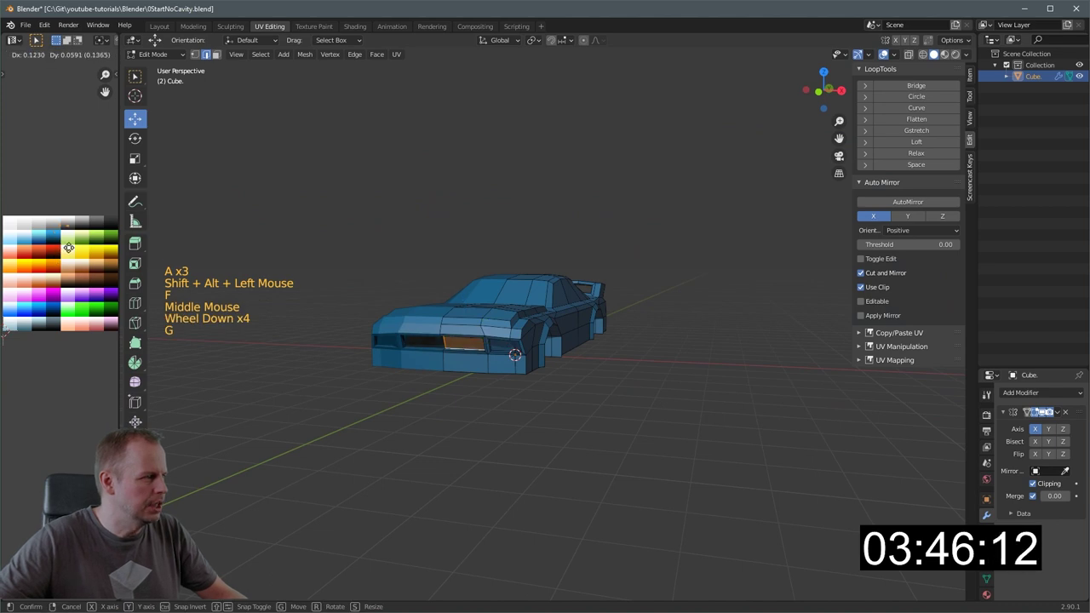
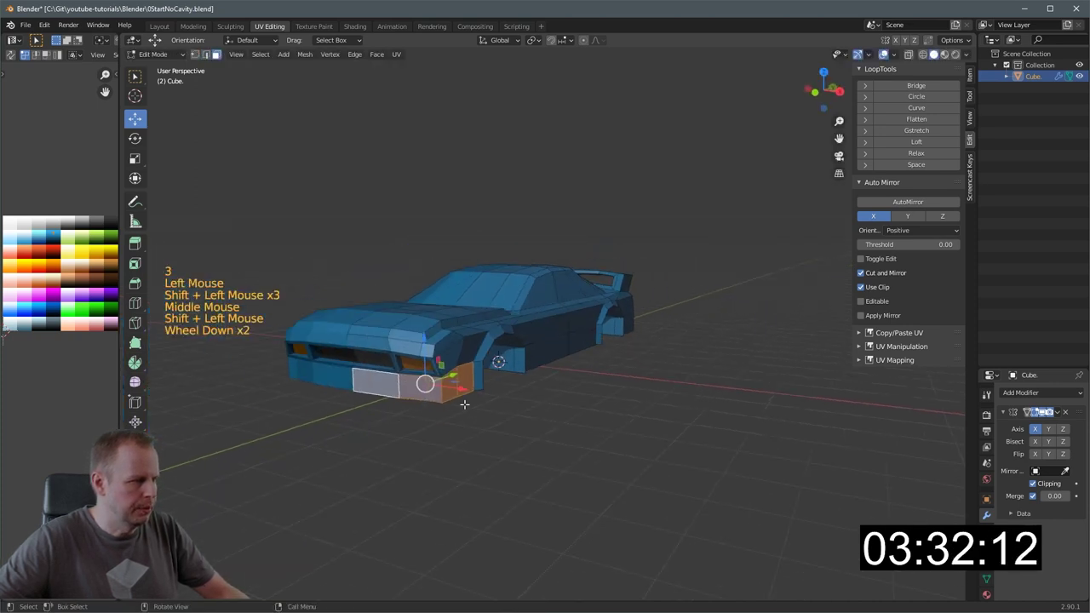
- Extrude the lower front bumper faces outward along normals and scale them into a thicker bumper
middle_click(506, 392)
key("alt+e")
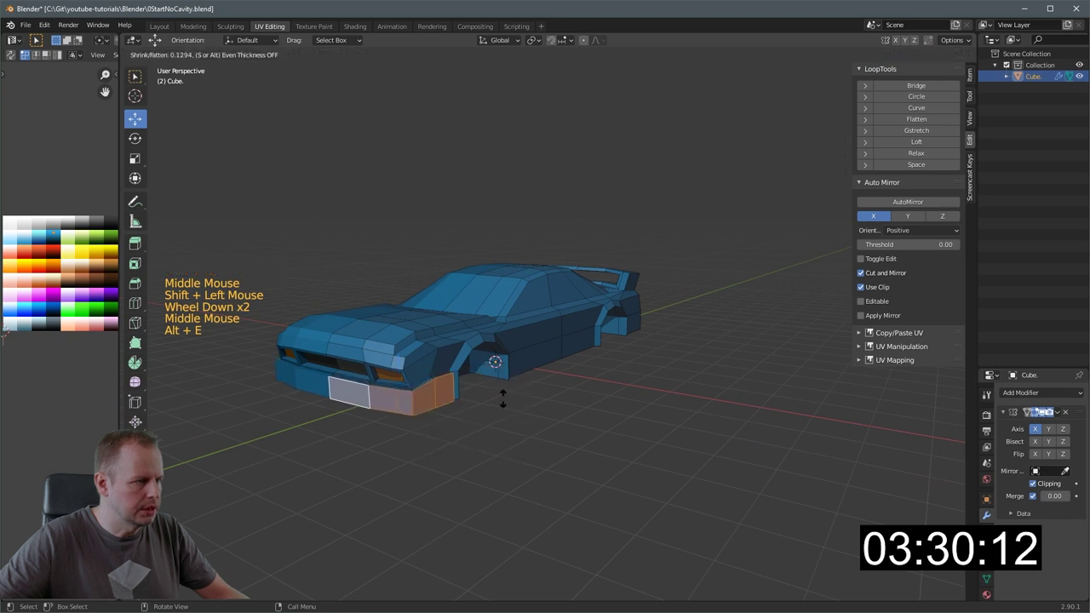
key("s")
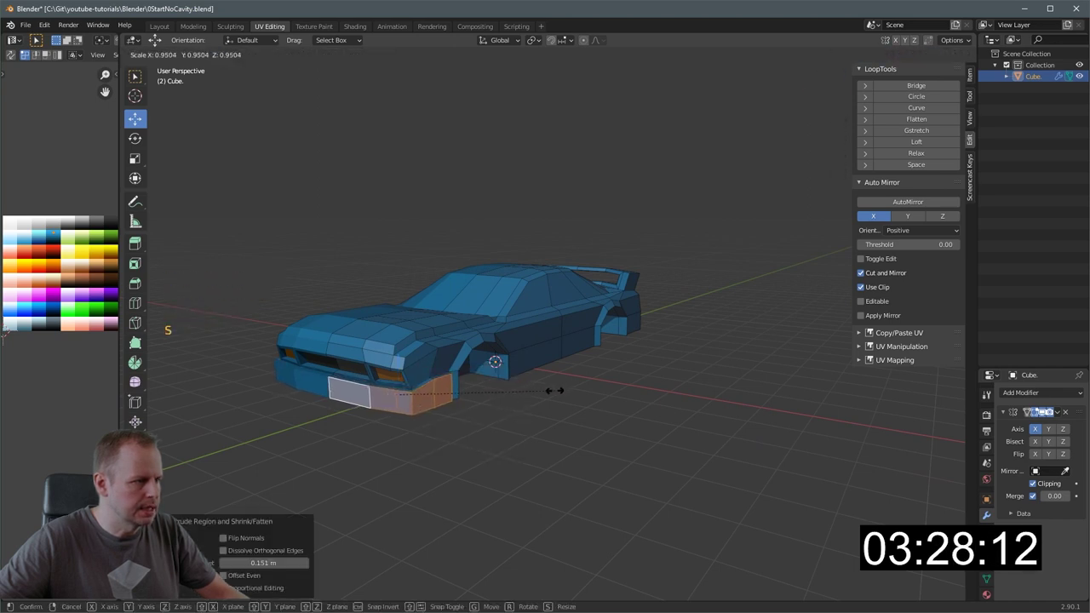
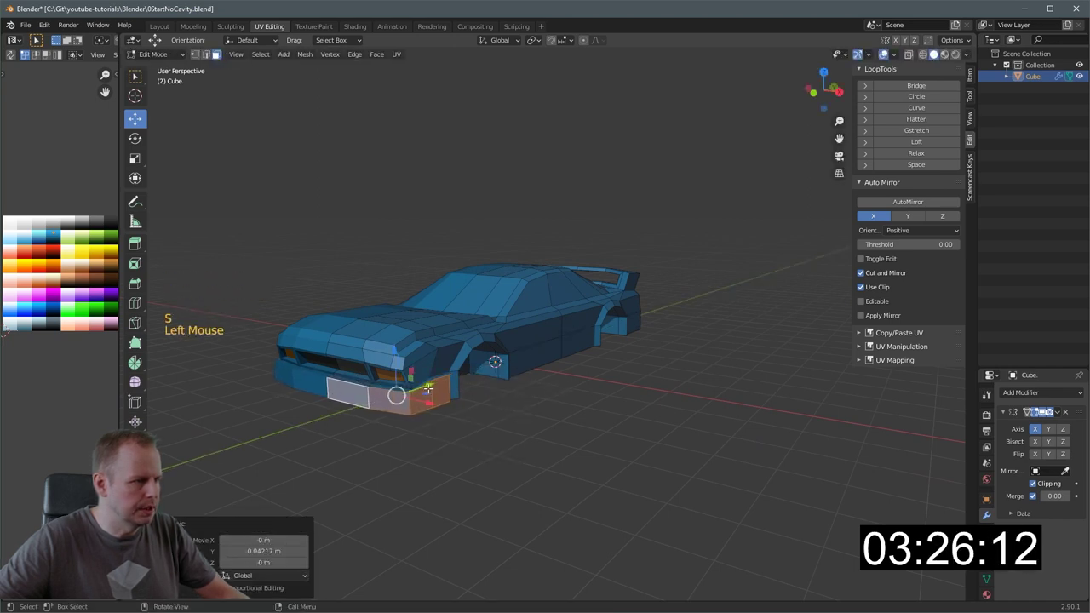
key("ctrl+KP_Add")
key("g")
left_click(470, 338)
- Select the row of lower rear bumper faces across the back of the car
middle_click(572, 317)
middle_click(497, 335)
scroll("up", 3)
key("3")
left_click(739, 414)
left_click(701, 431)
left_click(674, 443)
double_click(646, 435)
middle_click(638, 400)
left_click(664, 433)
- Extrude the rear bumper faces outward and recolour the new bumper from the palette
key("alt+e")
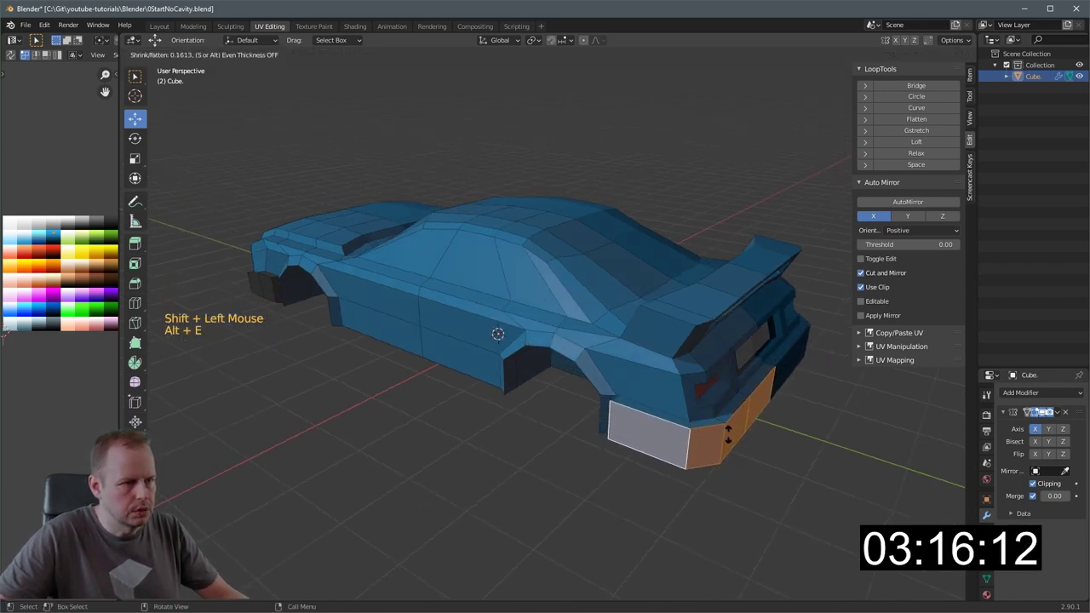
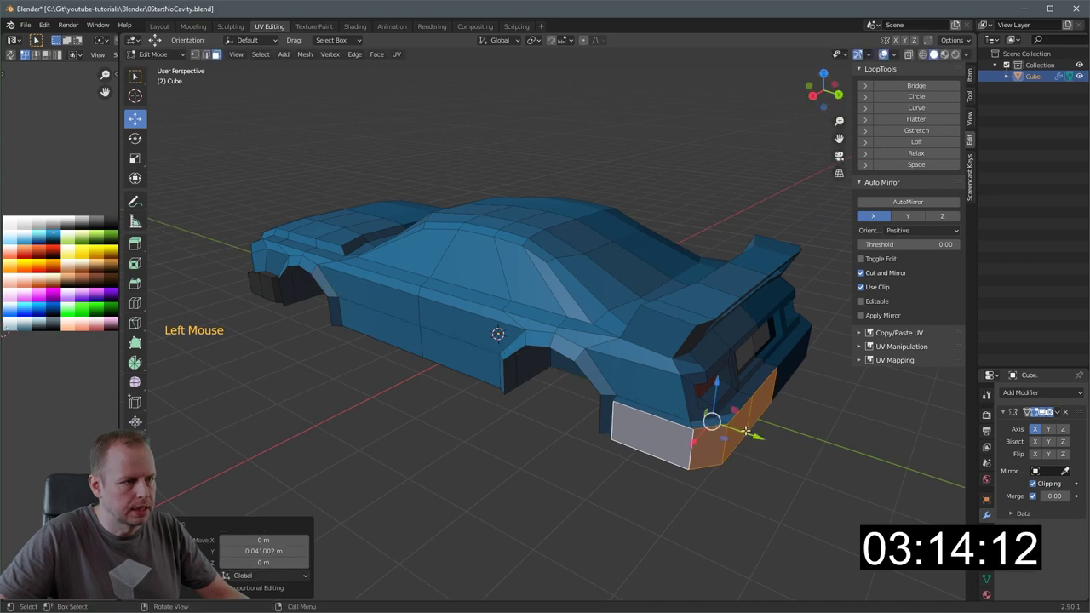
key("ctrl+KP_Add")
key("g")
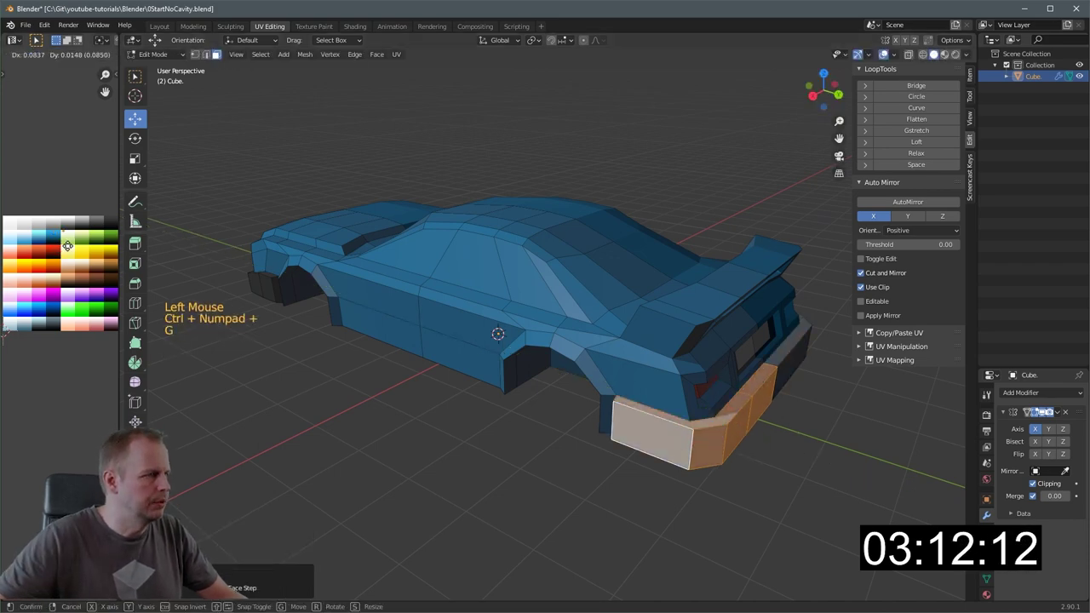
scroll("down", 3)
- Select the faces inside the rear wheel arch ready for recolouring
middle_click(490, 367)
scroll("up", 3)
key("3")
middle_click(627, 346)
left_click(618, 316)
left_click(635, 286)
left_click(678, 291)
left_click(693, 325)
- Select the faces lining the first wheel arches one by one around each opening
middle_click(613, 317)
left_click(292, 361)
left_click(345, 364)
left_click(350, 320)
left_click(327, 323)
middle_click(336, 319)
scroll("up", 3)
middle_click(402, 299)
left_click(354, 380)
left_click(378, 336)
left_click(414, 314)
left_click(450, 316)
left_click(475, 321)
middle_click(500, 343)
middle_click(540, 345)
left_click(564, 377)
left_click(591, 372)
left_click(568, 327)
left_click(524, 294)
left_click(487, 287)
middle_click(541, 317)
left_click(414, 331)
left_click(390, 369)
- Add the remaining arch and lower-body faces and move their UVs onto the dark palette swatch
middle_click(561, 354)
left_click(657, 408)
left_click(647, 451)
middle_click(670, 447)
left_click(569, 451)
left_click(586, 401)
left_click(573, 451)
middle_click(604, 429)
middle_click(719, 382)
left_click(629, 391)
double_click(623, 356)
double_click(662, 357)
double_click(666, 399)
left_click(703, 413)
left_click(704, 369)
left_click(746, 423)
left_click(727, 460)
left_click(739, 454)
left_click(710, 480)
scroll("down", 3)
middle_click(645, 385)
key("g")
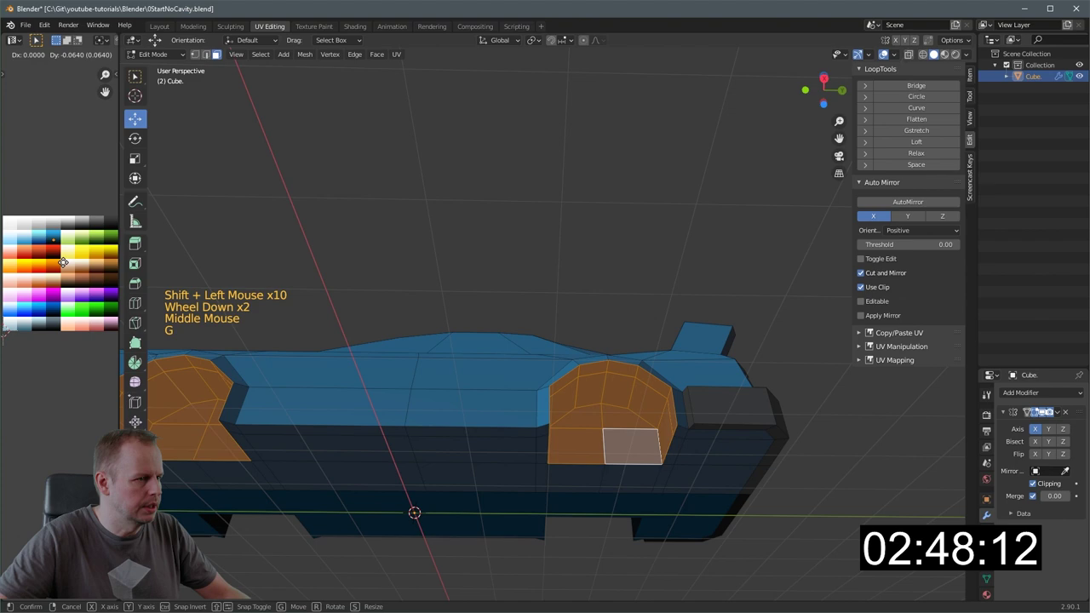
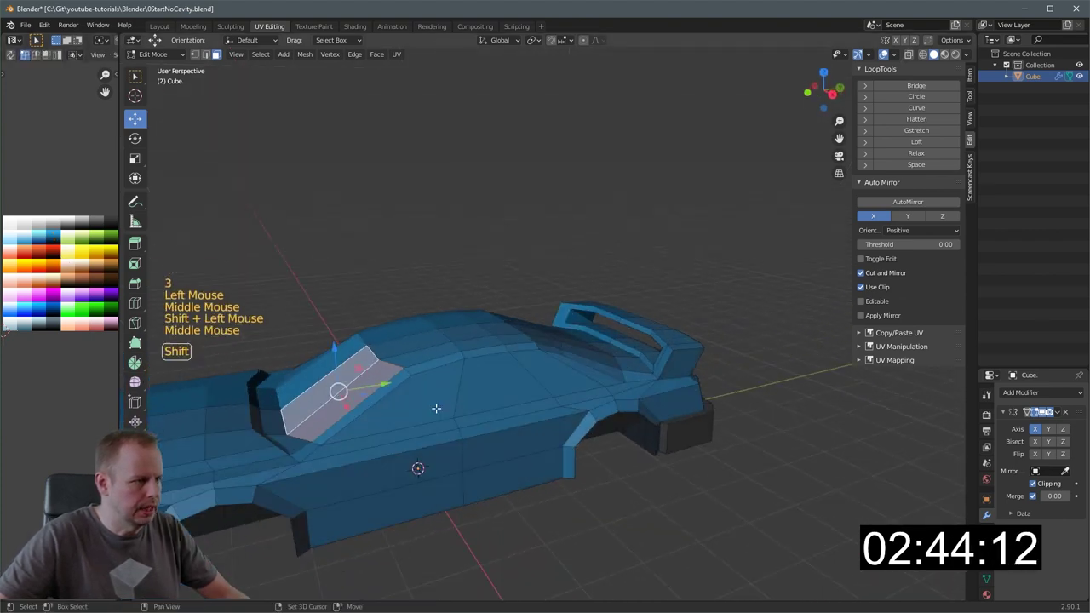
- Add a new edge loop across the car's side with Ctrl+R and set its position
left_click(433, 398)
key("ctrl+r")
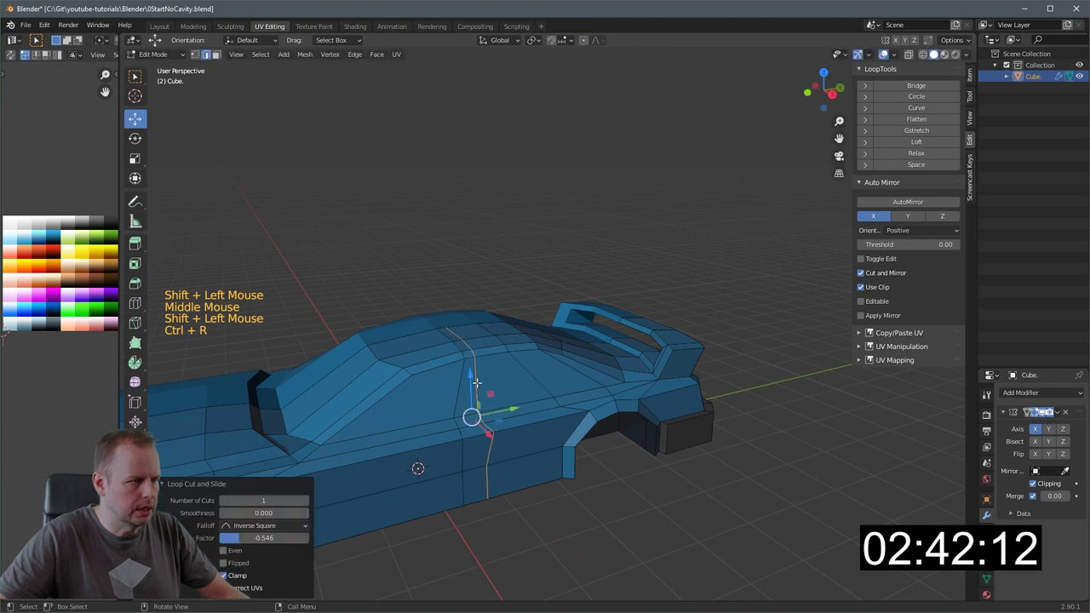
key("ctrl+r")
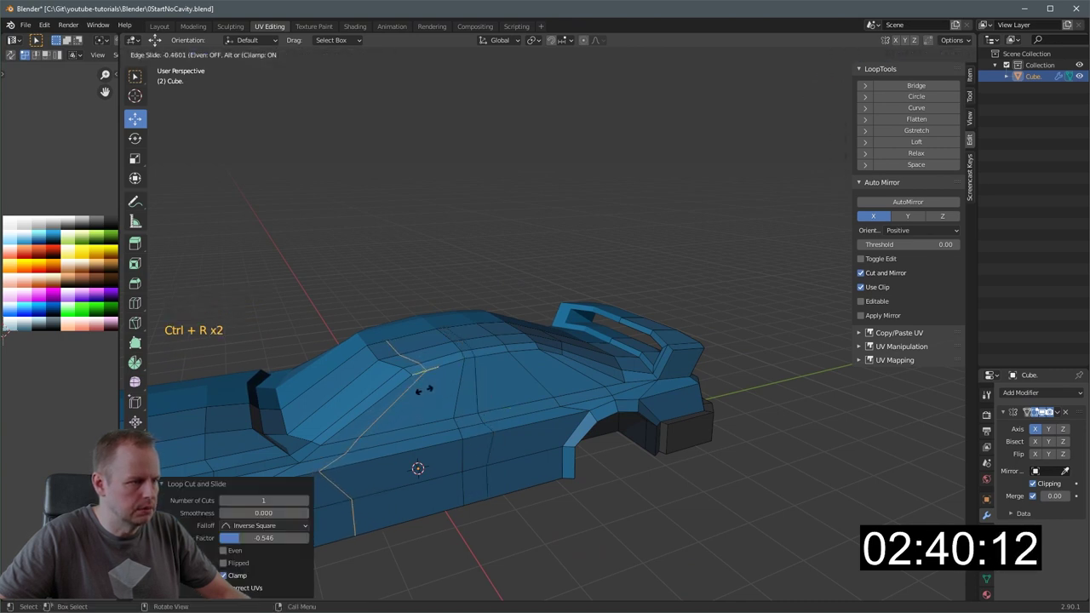
key("3")
left_click(371, 386)
- Select hood faces, then pick the run of roof edges for a new roof edge loop
left_click(343, 378)
double_click(424, 403)
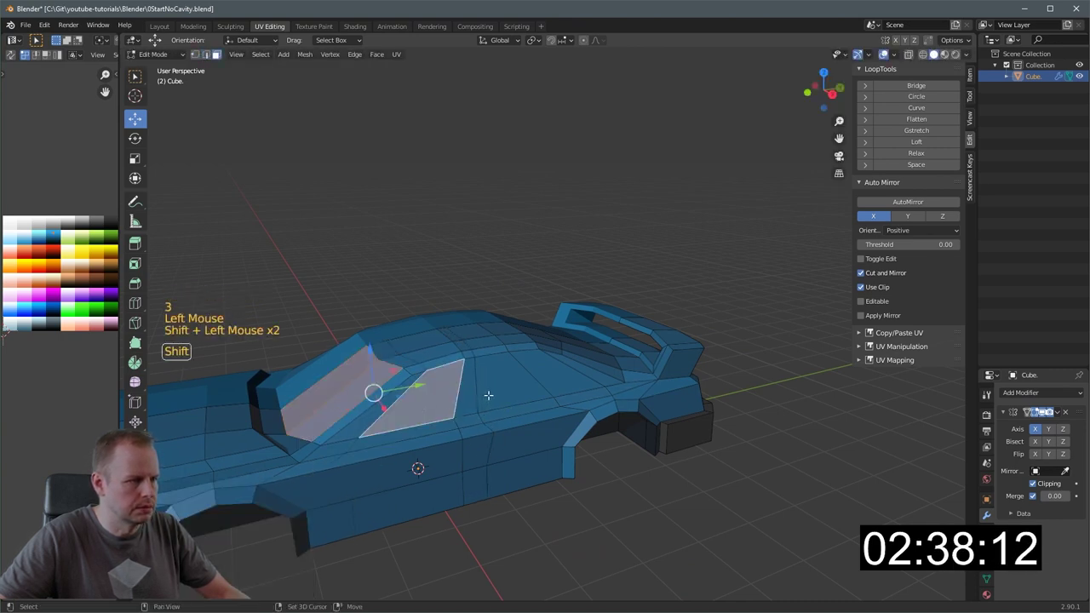
middle_click(498, 386)
middle_click(500, 384)
key("2")
left_click(458, 358)
left_click(438, 355)
left_click(468, 352)
left_click(489, 348)
left_click(515, 346)
- Slide the roof edge loop into place and select the hood faces to reshape
key("g")
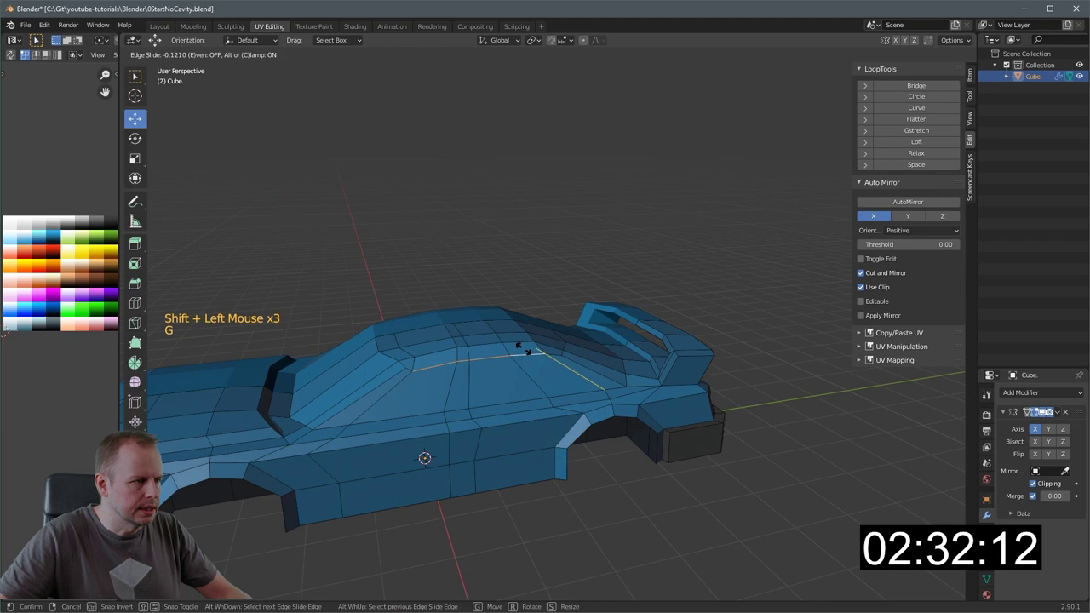
key("3")
left_click(435, 396)
double_click(506, 383)
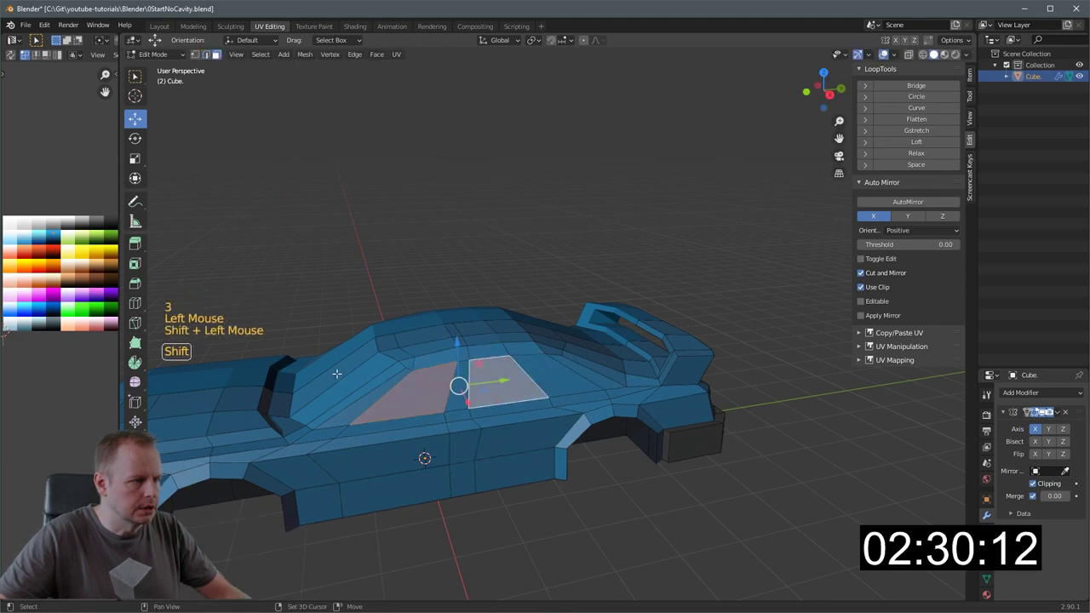
double_click(352, 380)
left_click(344, 368)
middle_click(471, 371)
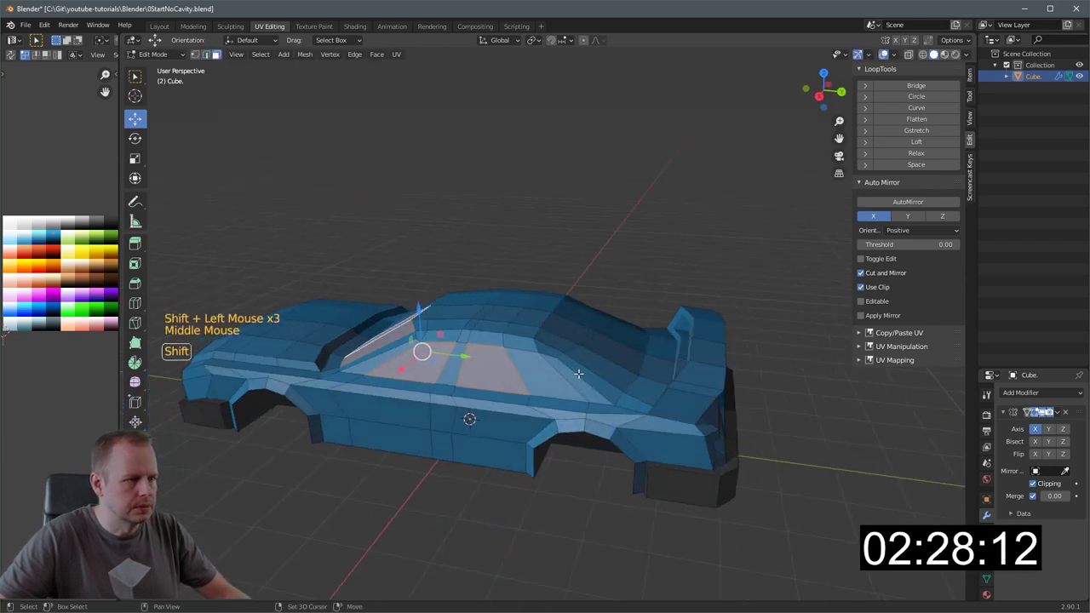
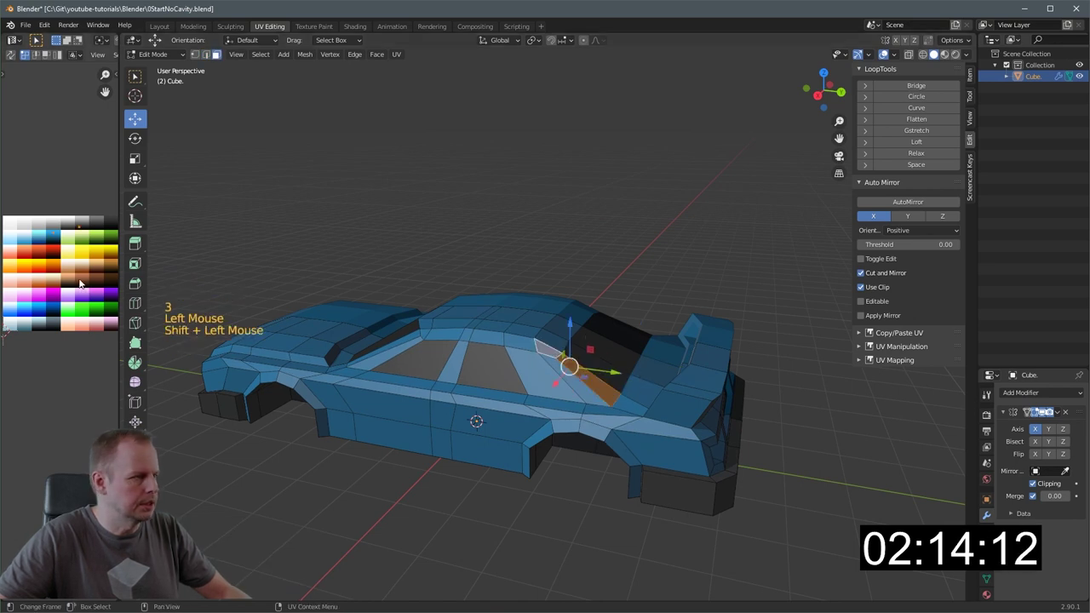
- Box-select the hood panel faces and move them with G to reshape the hood
key("a")
key("b")
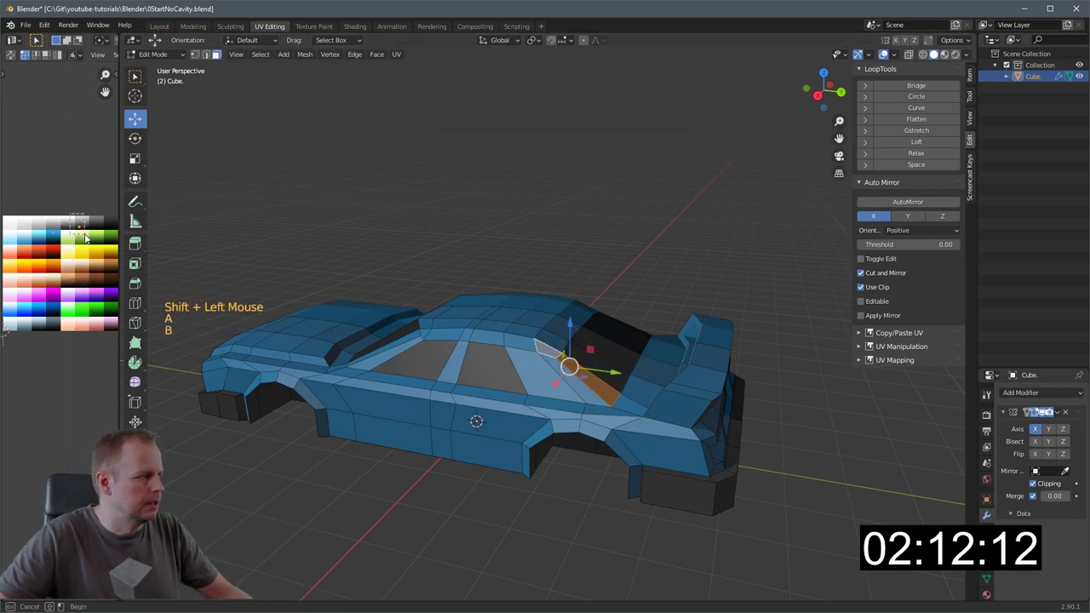
key("a")
key("a")
key("b")
key("g")
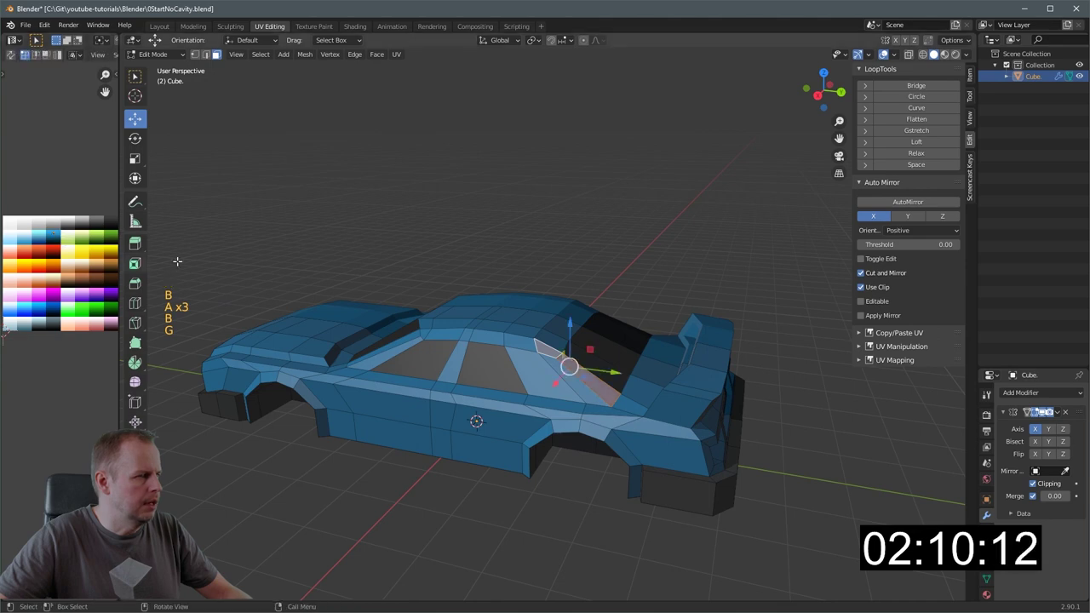
middle_click(649, 351)
key("2")
middle_click(641, 325)
- Toggle out of Edit Mode and orbit around the car to check the reshaped body
key("Tab")
scroll("down", 3)
middle_click(641, 379)
scroll("up", 3)
key("Tab")
middle_click(552, 373)
middle_click(558, 381)
key("Tab")
key("Tab")
- Select a body edge and slide it with G to refine the panel shape
key("2")
left_click(653, 359)
key("g")
scroll("down", 3)
middle_click(620, 351)
scroll("down", 3)
middle_click(501, 361)
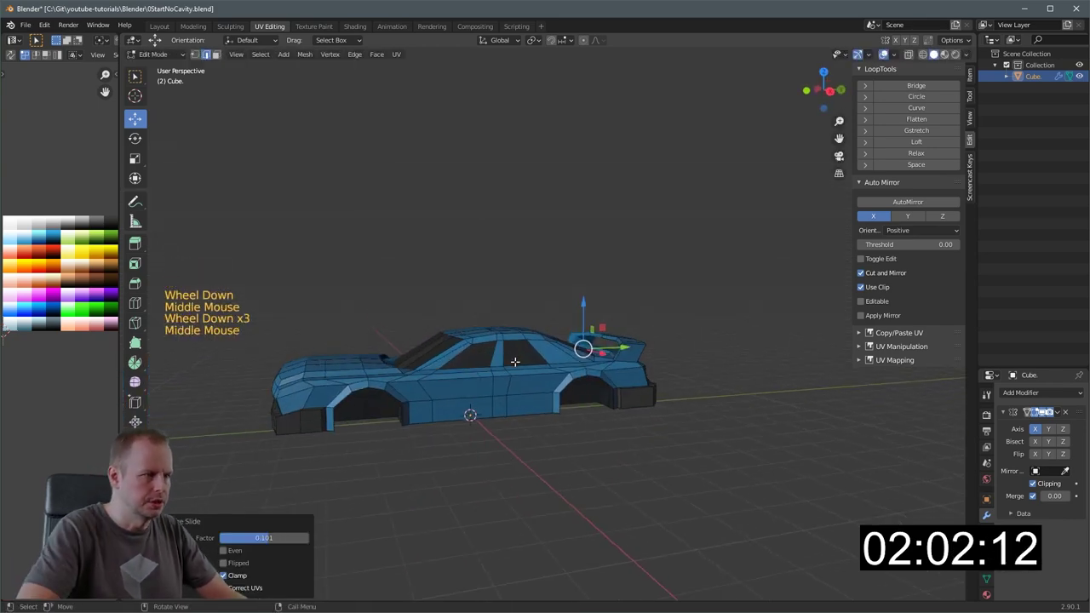
- In Right Ortho view place the cursor at the front wheel arch and add a 12-vertex cylinder
key("KP_3")
middle_click(438, 375)
scroll("up", 3)
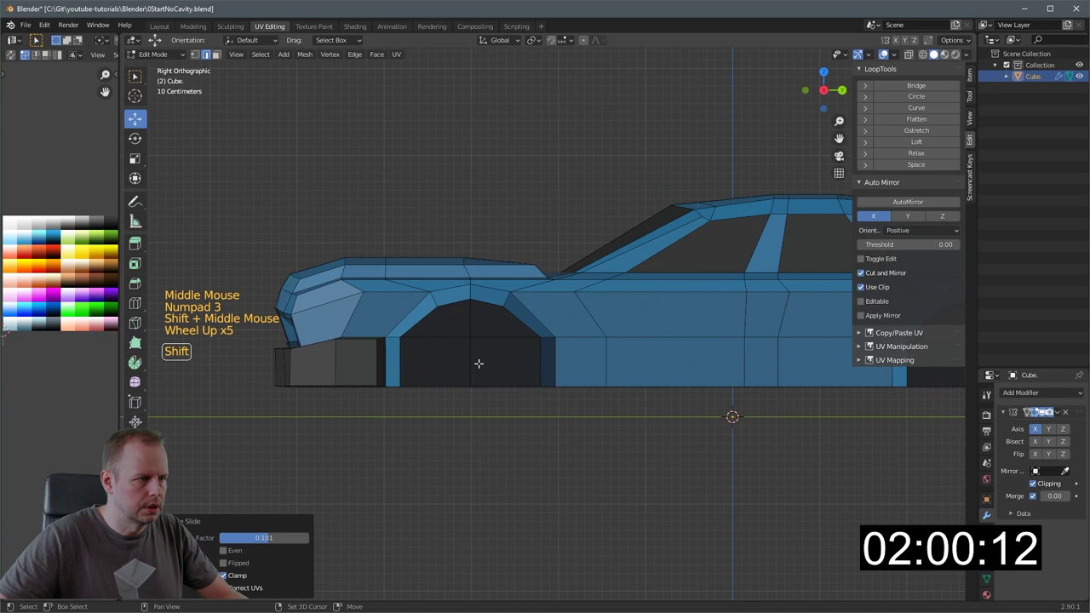
right_click(476, 360)
right_click(474, 361)
right_click(473, 362)
key("shift+a")
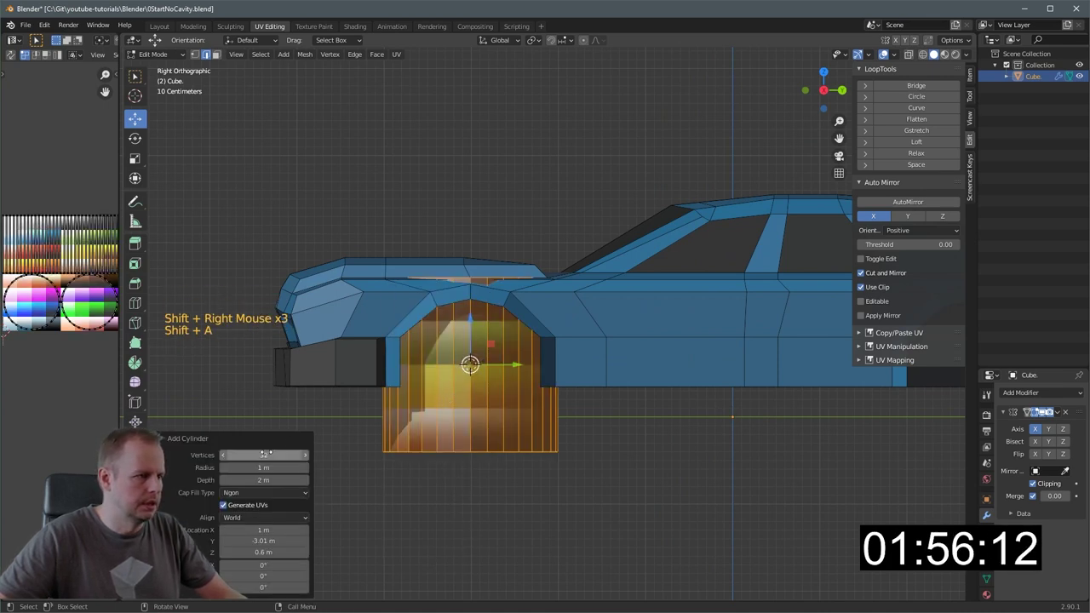
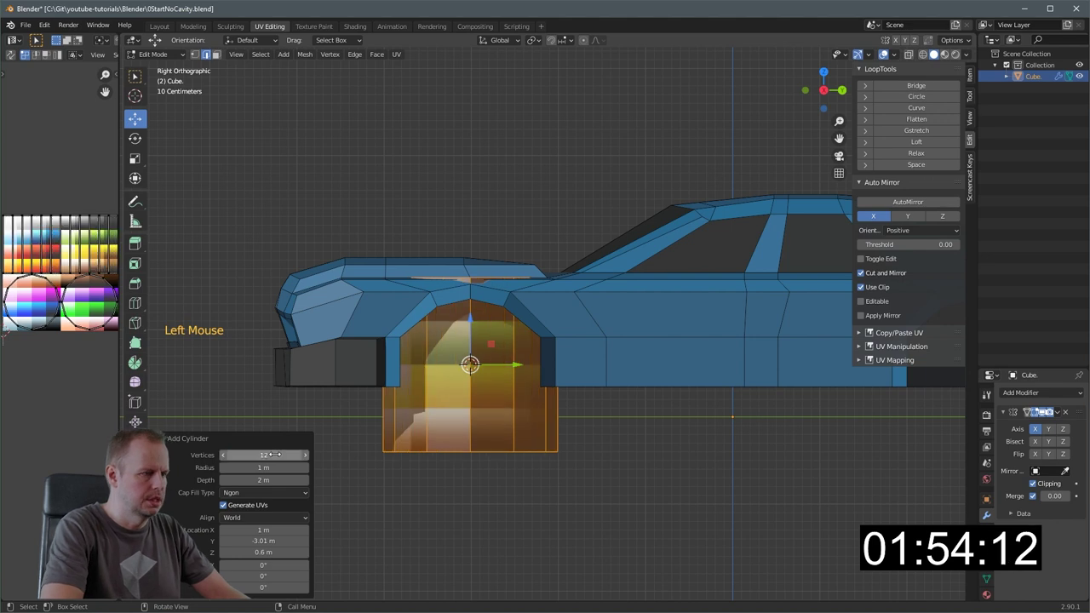
- Squash the cylinder, turn it 90° on Y, shrink it to fit the arch and rotate it slightly
key("s")
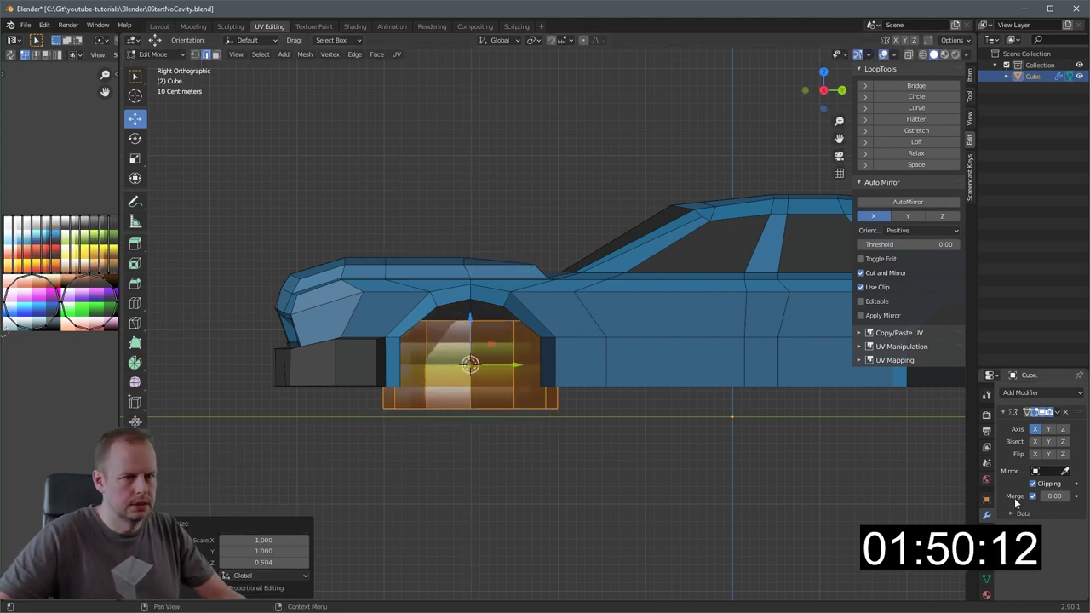
middle_click(560, 368)
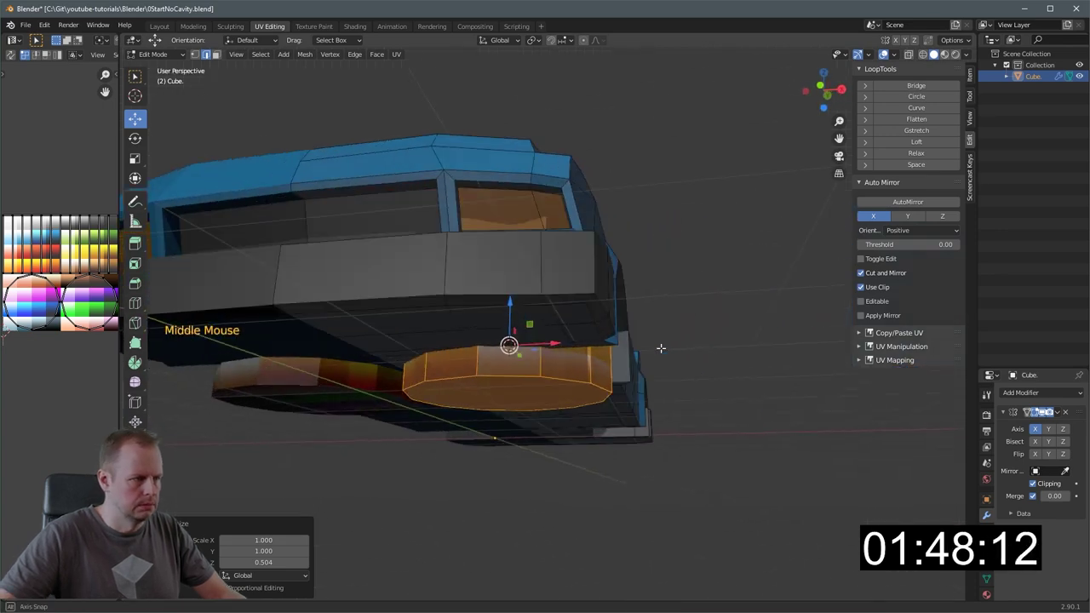
middle_click(599, 363)
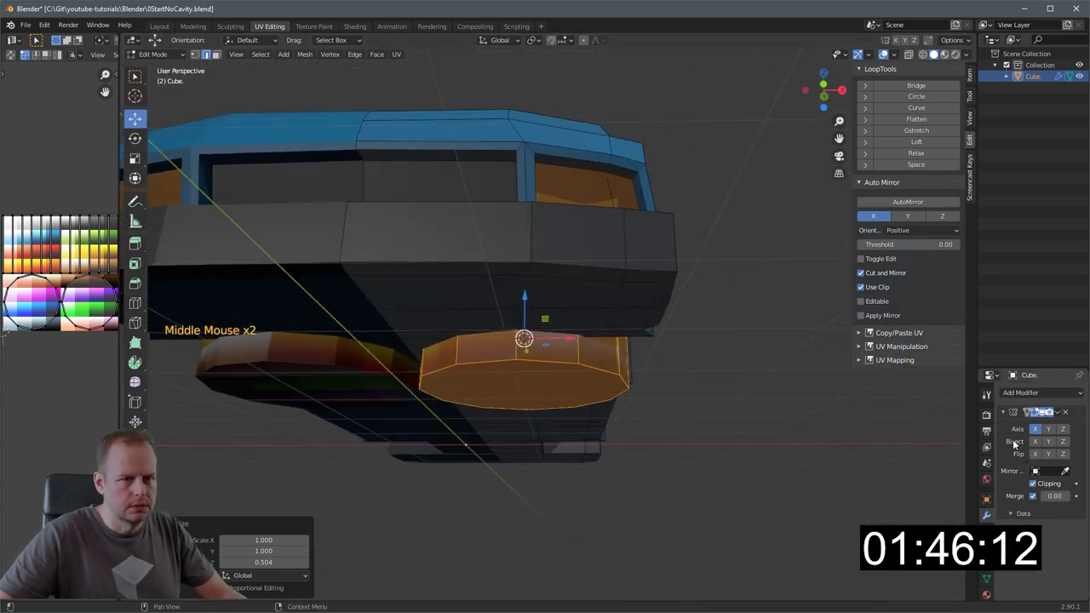
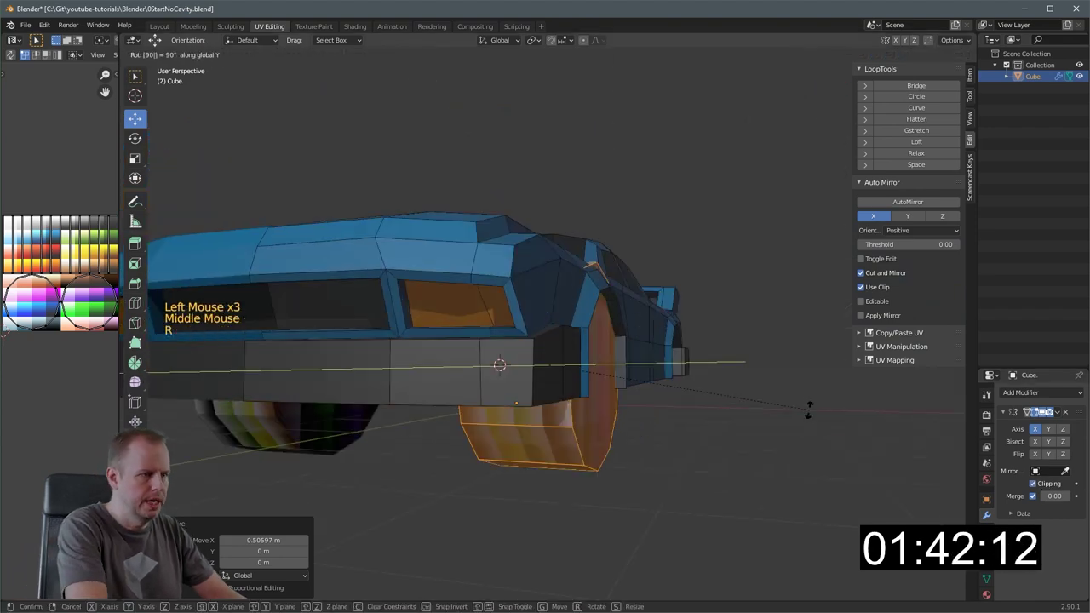
key("KP_3")
key("s")
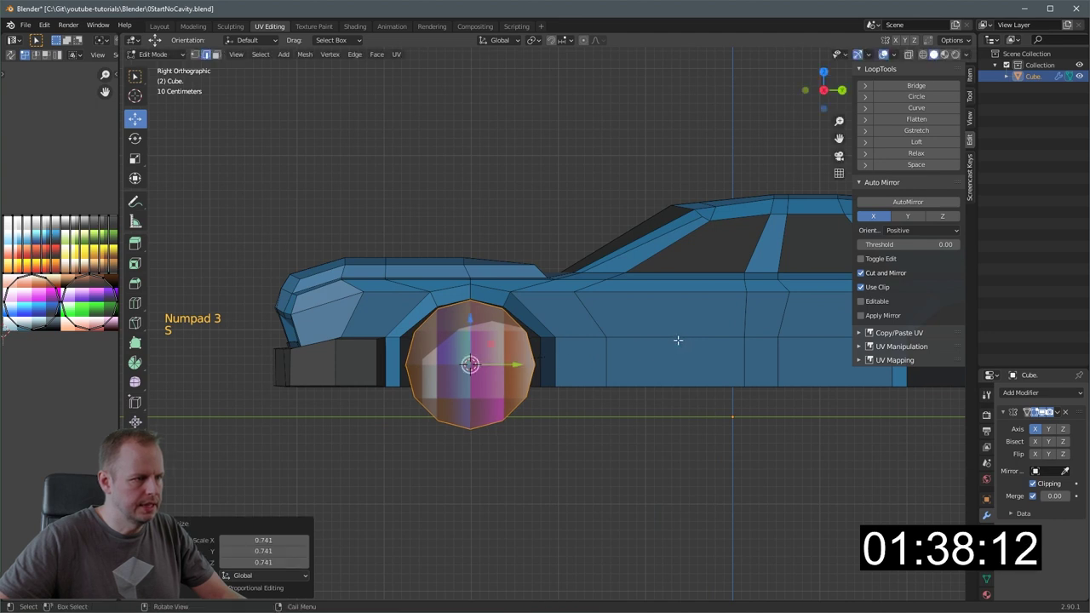
key("r")
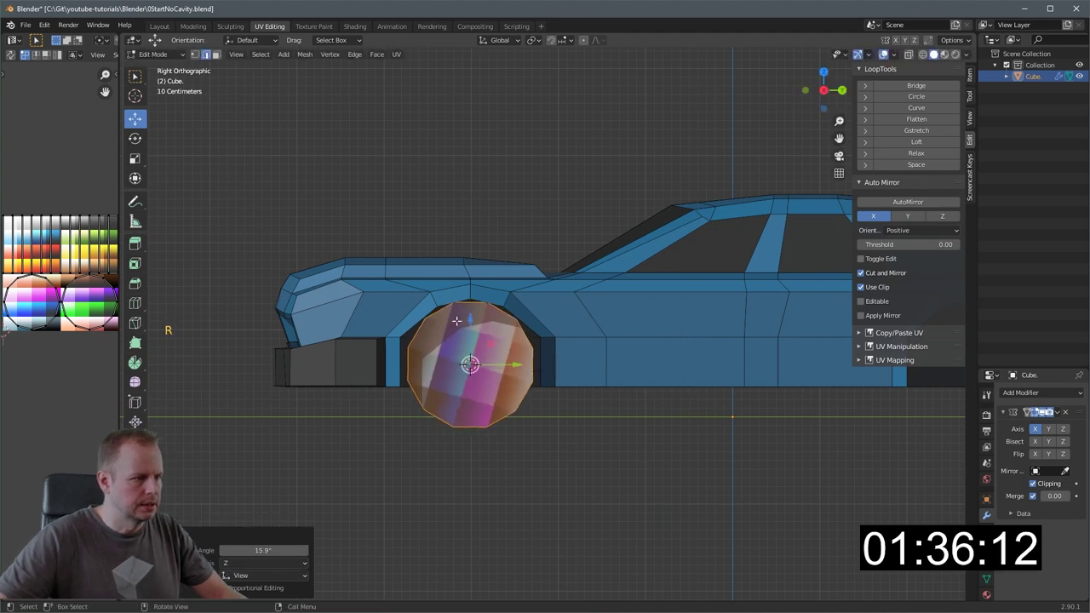
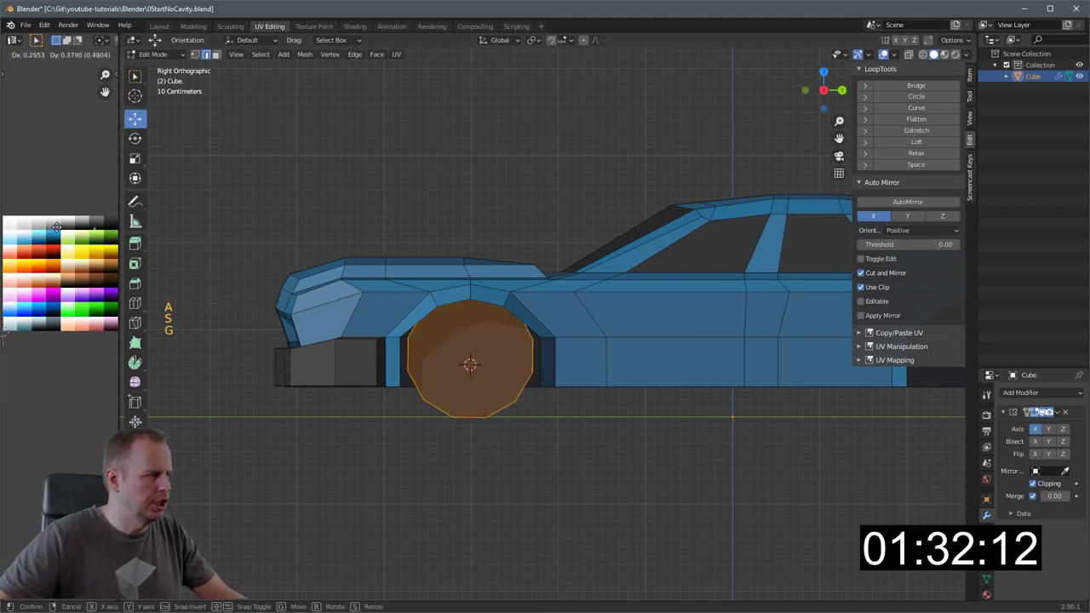
middle_click(421, 339)
left_click(574, 331)
middle_click(617, 332)
left_click(544, 355)
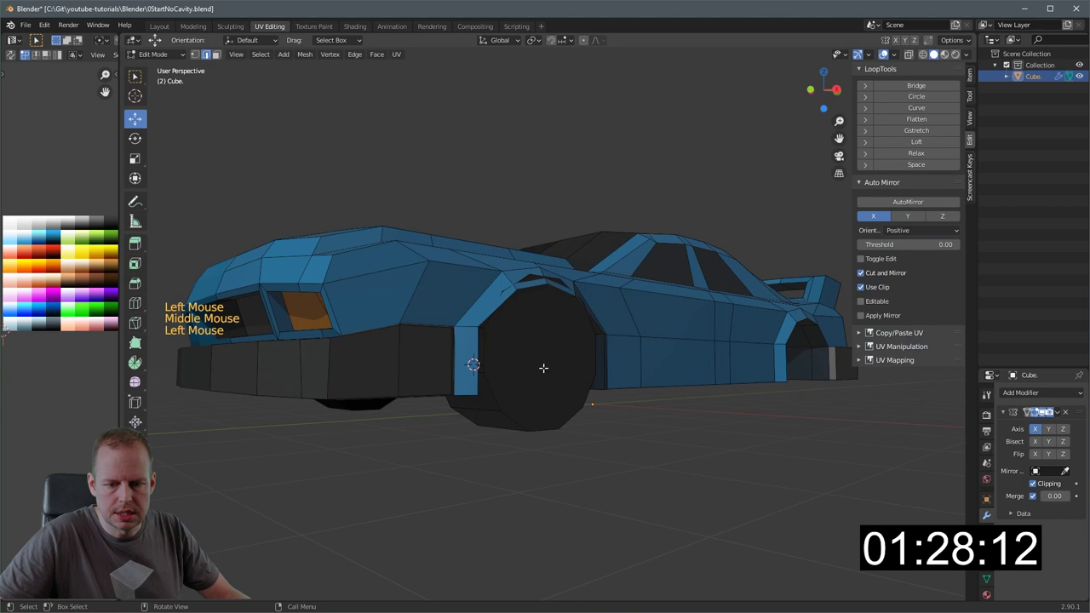
middle_click(558, 355)
- Inset the wheel's outer cap, extrude and scale it down to form a recessed hub
left_click(543, 356)
key("3")
left_click(531, 352)
key("i")
key("e")
middle_click(588, 351)
scroll("up", 3)
key("i")
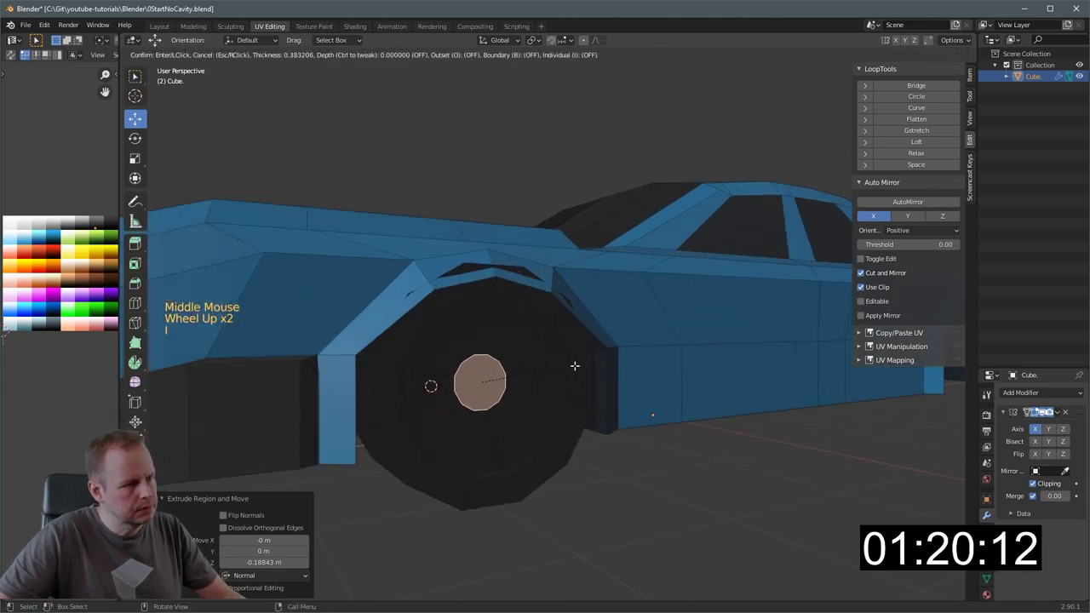
key("e")
key("s")
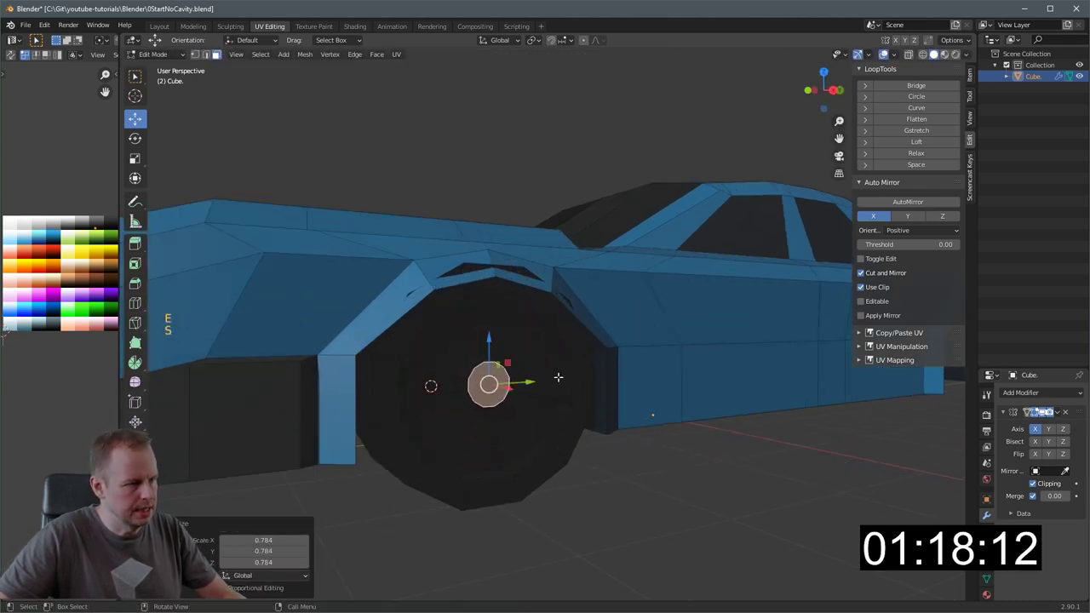
- Grow the selection to the ring of faces around the hub and inset the rim
key("ctrl+KP_Add")
key("ctrl+KP_Add")
key("ctrl+KP_Add")
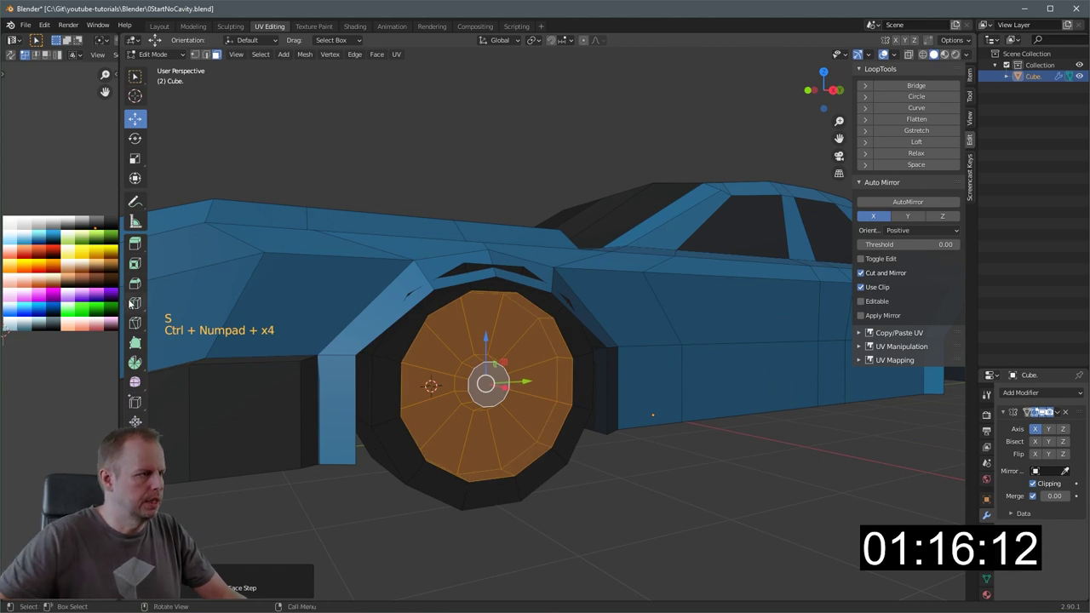
key("g")
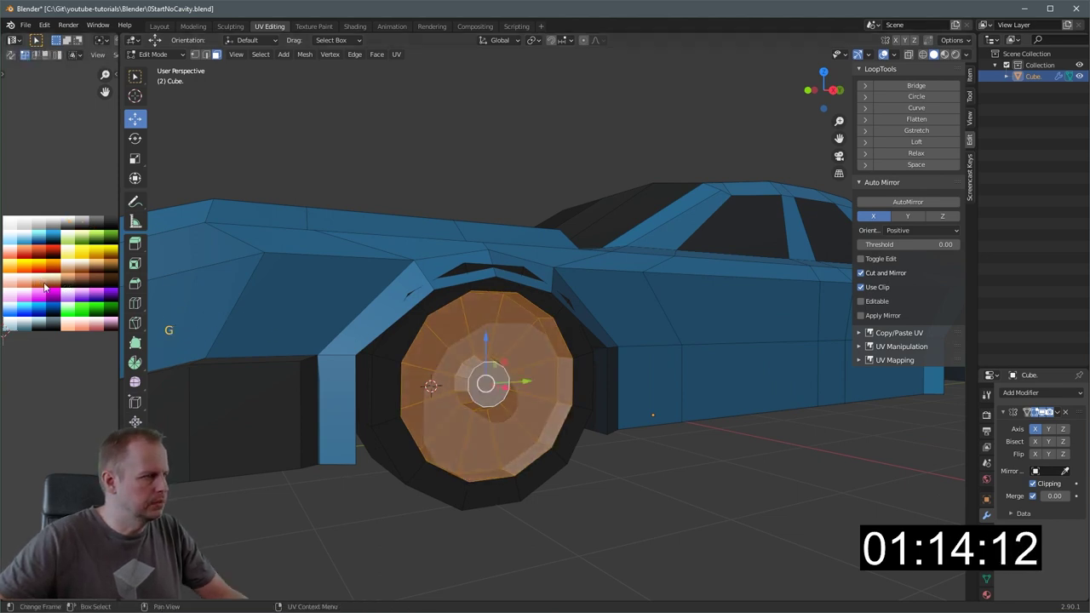
scroll("up", 3)
scroll("down", 3)
middle_click(553, 367)
- Select alternating spoke faces on the rim and push them into the wheel with G
key("3")
left_click(446, 466)
left_click(505, 355)
left_click(433, 317)
double_click(360, 369)
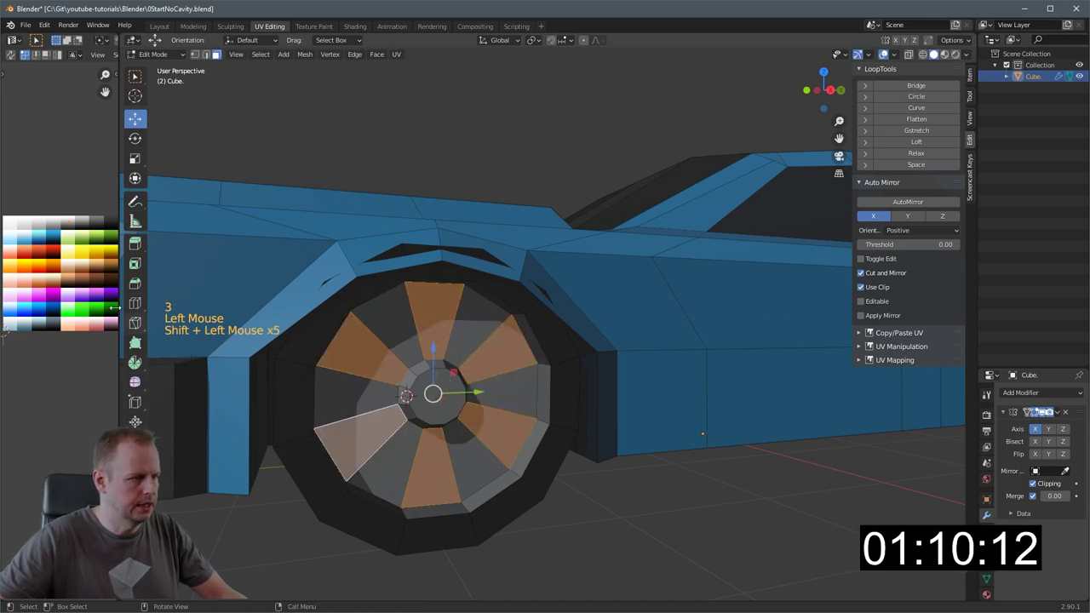
key("g")
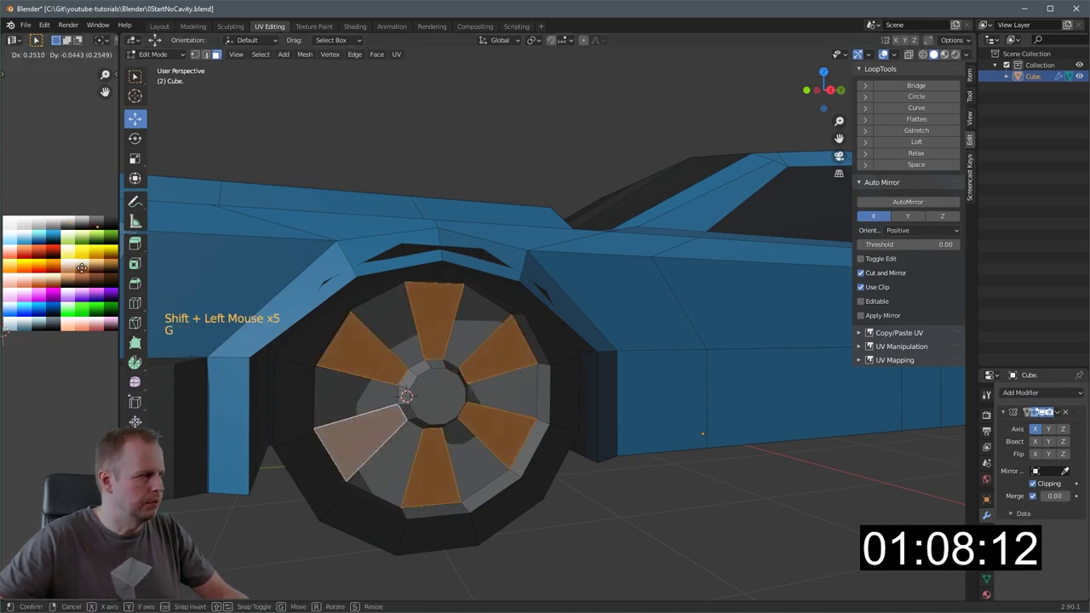
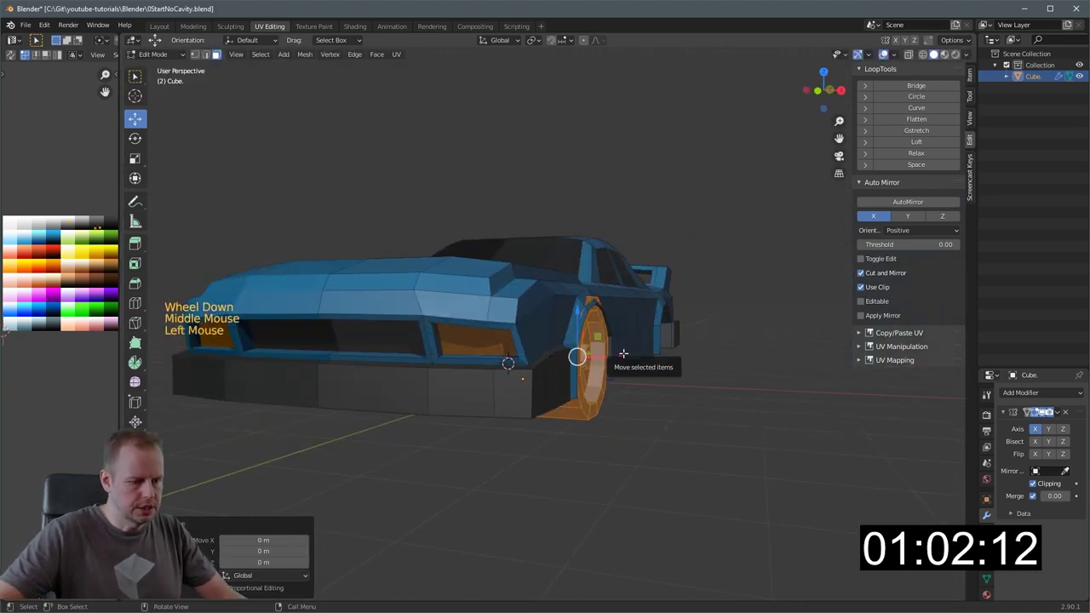
- Select the linked wheel mesh and Shift+D duplicate it into the other wheel arch
key("KP_3")
left_click(518, 347)
key("l")
scroll("down", 3)
middle_click(566, 328)
key("shift+d")
left_click(443, 361)
- Orbit in close to the front arch and start selecting its edges
middle_click(586, 349)
scroll("up", 3)
middle_click(564, 357)
scroll("up", 3)
middle_click(394, 413)
middle_click(434, 393)
key("2")
left_click(408, 461)
middle_click(479, 437)
scroll("down", 3)
middle_click(482, 397)
- Select the front wheel arch vertices, undoing a mis-selection along the way
left_click(381, 416)
double_click(419, 371)
left_click(450, 357)
middle_click(491, 377)
scroll("up", 3)
key("ctrl+z")
key("ctrl+z")
left_click(305, 400)
left_click(352, 376)
left_click(403, 378)
left_click(451, 416)
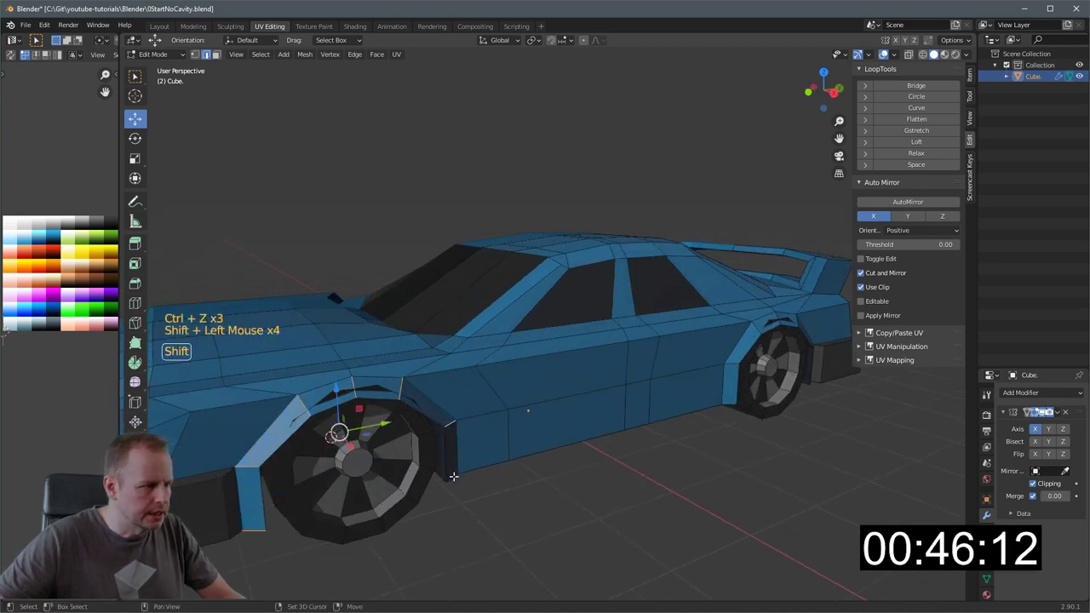
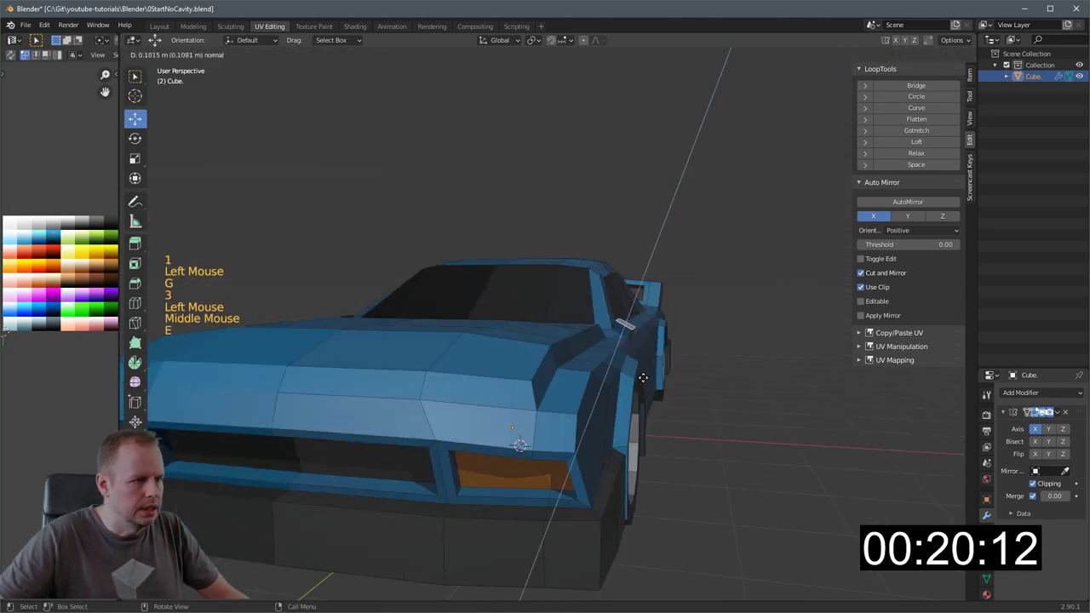
- Push the arch vertices outward along their normals to flare the front arches, with X-ray on
key("r")
key("g")
key("KP_3")
scroll("up", 3)
scroll("down", 3)
scroll("up", 3)
key("alt+z")
- In side view box-select the hood-front vertices and raise them with G Z
key("1")
key("1")
key("a")
key("a")
key("b")
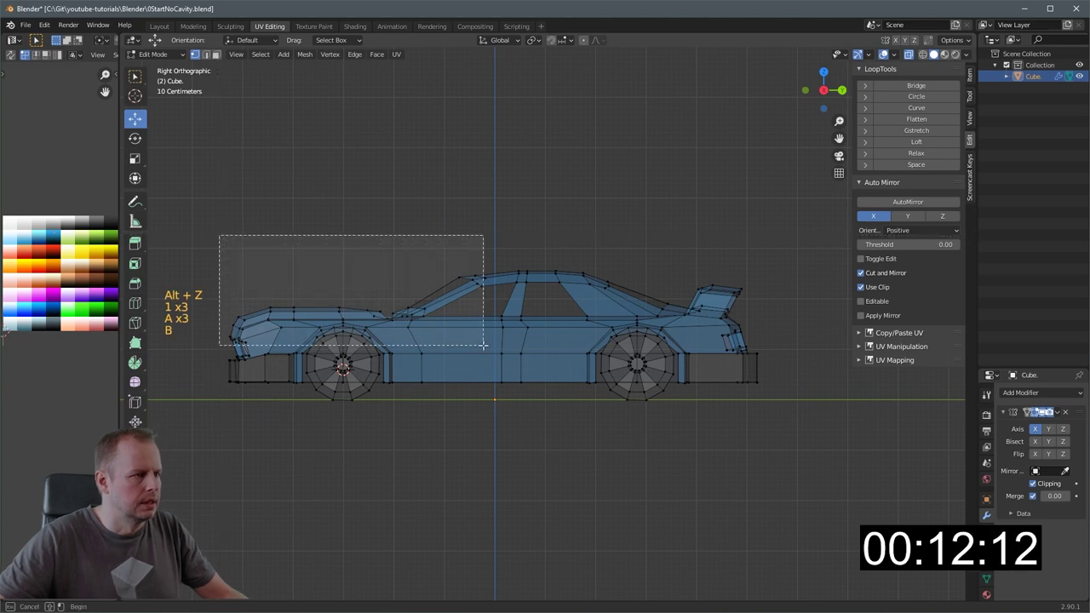
key("a")
key("a")
key("b")
key("g")
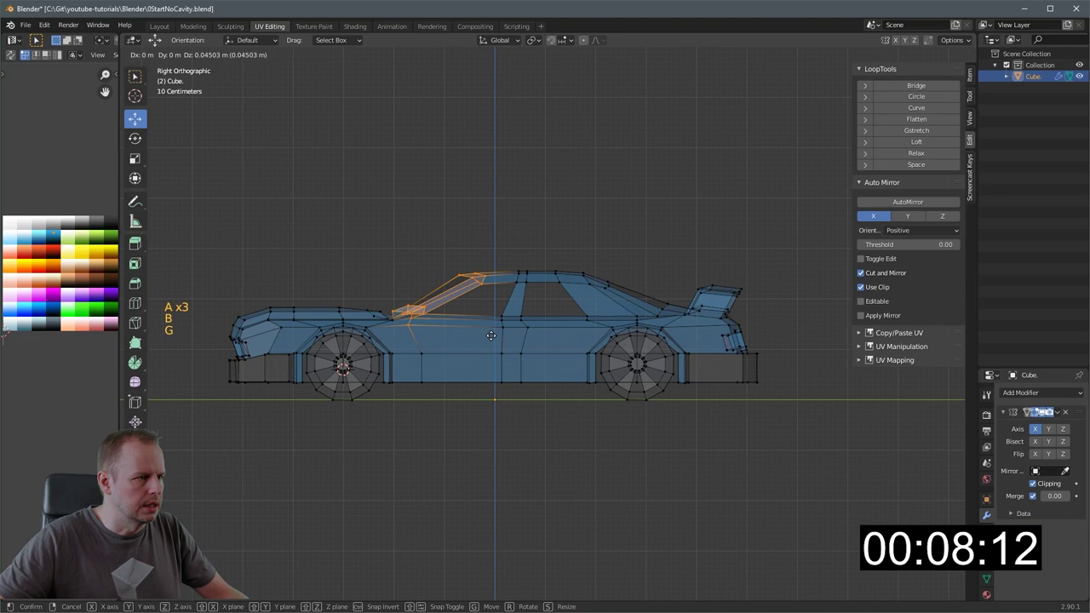
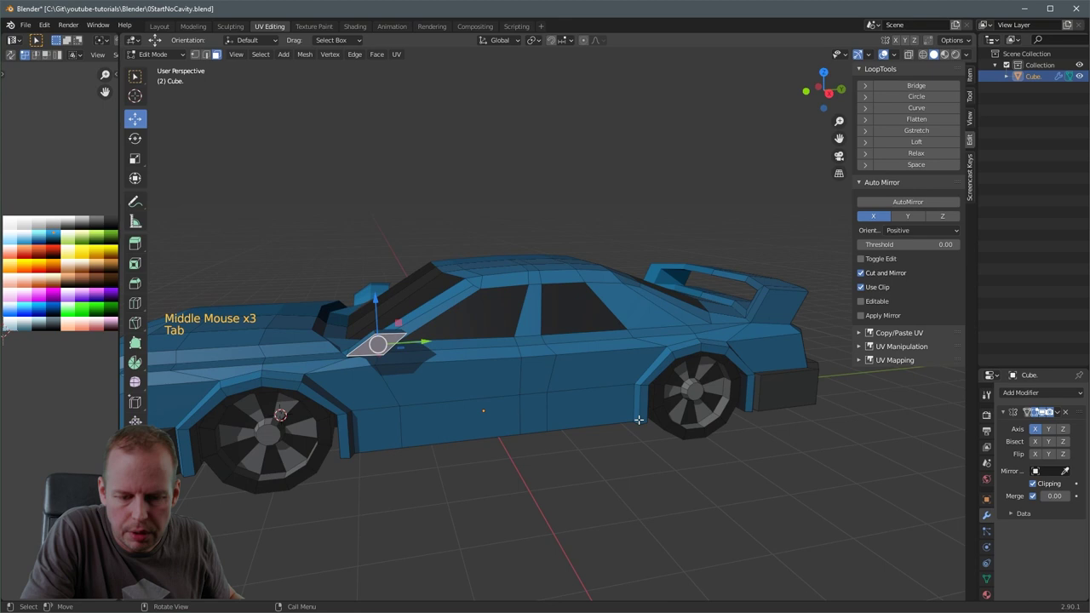
- Orbit around the opened 10MinuteMuscleCar to inspect its wheel arches, hood bulge and underside
scroll("down", 3)
middle_click(547, 368)
key("Tab")
middle_click(568, 386)
middle_click(635, 375)
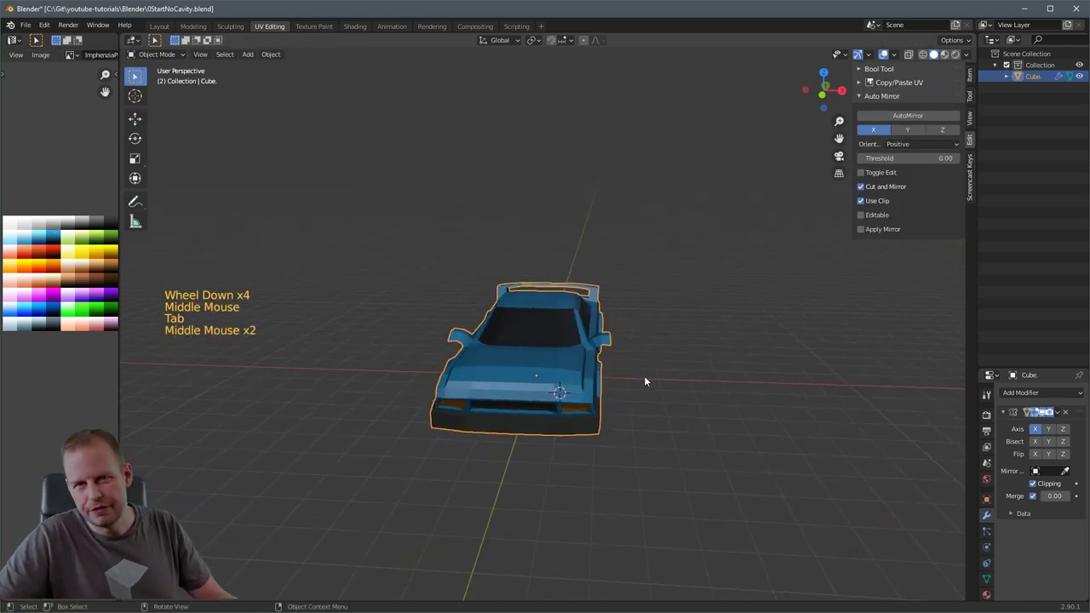
middle_click(661, 387)
middle_click(665, 380)
scroll("up", 3)
middle_click(575, 381)
scroll("up", 3)
key("Tab")
middle_click(501, 407)
scroll("down", 3)
middle_click(609, 399)
middle_click(538, 403)
middle_click(497, 395)
scroll("up", 3)
middle_click(666, 398)
scroll("down", 3)
middle_click(466, 369)
middle_click(497, 370)
scroll("down", 3)
middle_click(572, 369)
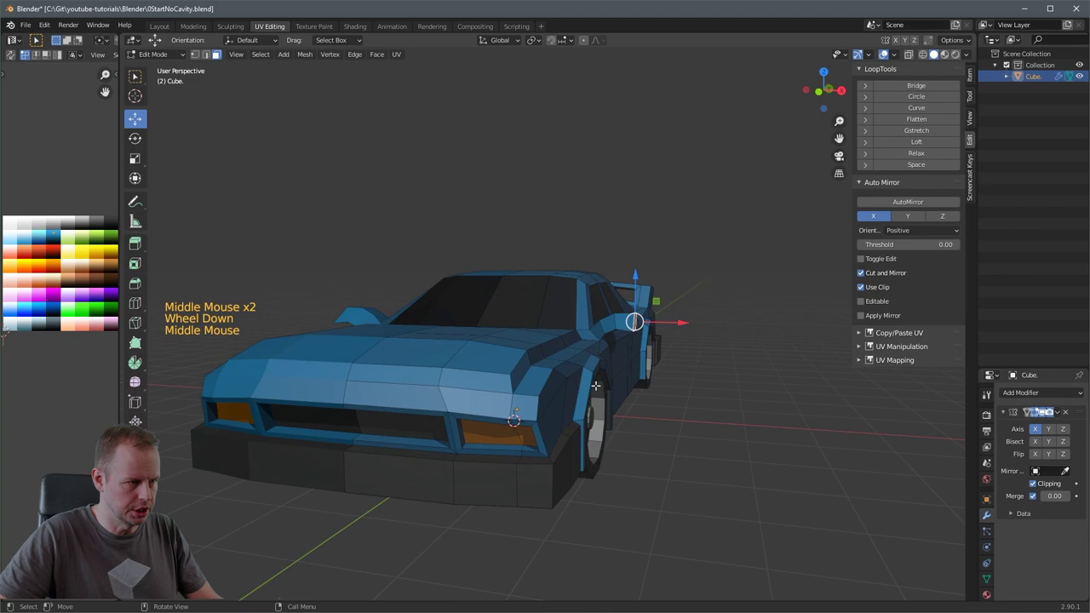
middle_click(664, 388)
middle_click(492, 295)
scroll("up", 3)
middle_click(451, 310)
middle_click(563, 355)
middle_click(586, 370)
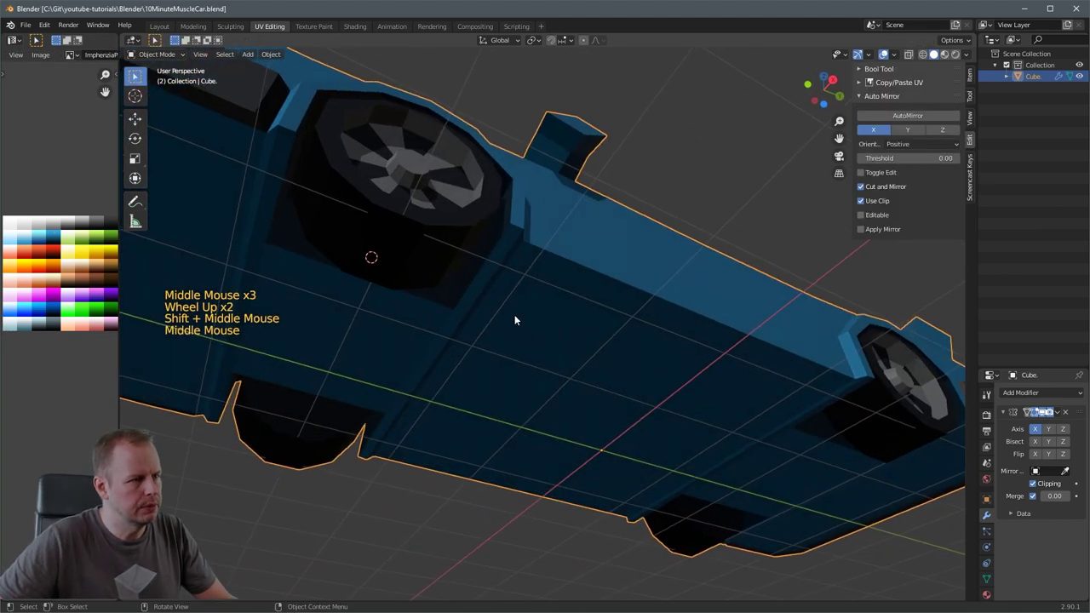
- Enter Edit Mode on the car mesh and orbit from the rear and side round to the front
key("3")
left_click(494, 297)
key("Tab")
left_click(484, 292)
middle_click(501, 303)
middle_click(481, 351)
middle_click(461, 387)
scroll("down", 3)
middle_click(410, 367)
middle_click(390, 351)
scroll("up", 3)
middle_click(598, 362)
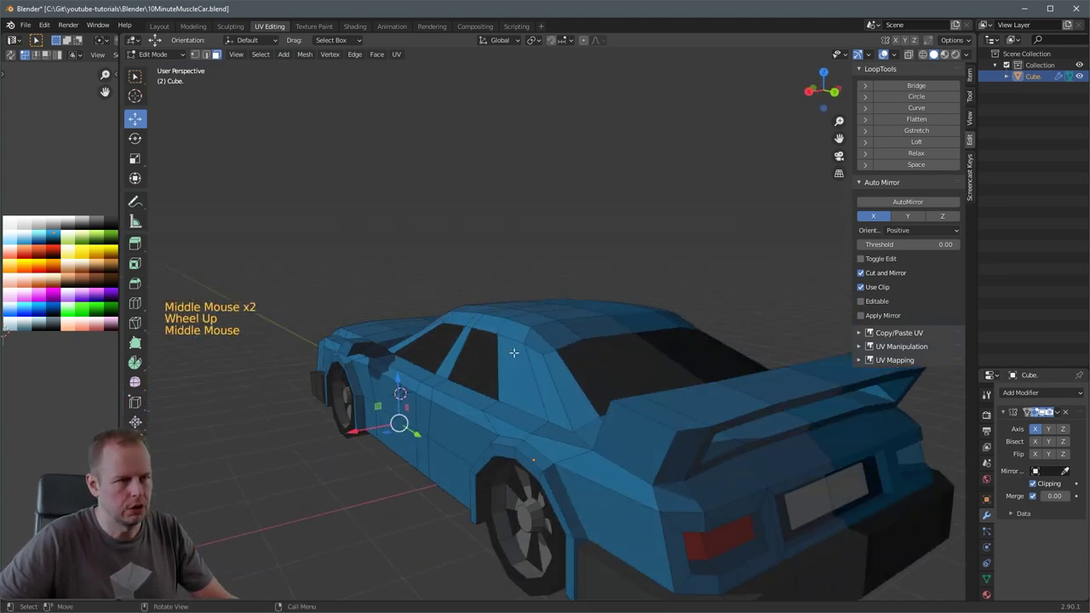
middle_click(511, 345)
scroll("down", 3)
middle_click(450, 335)
middle_click(479, 334)
middle_click(534, 351)
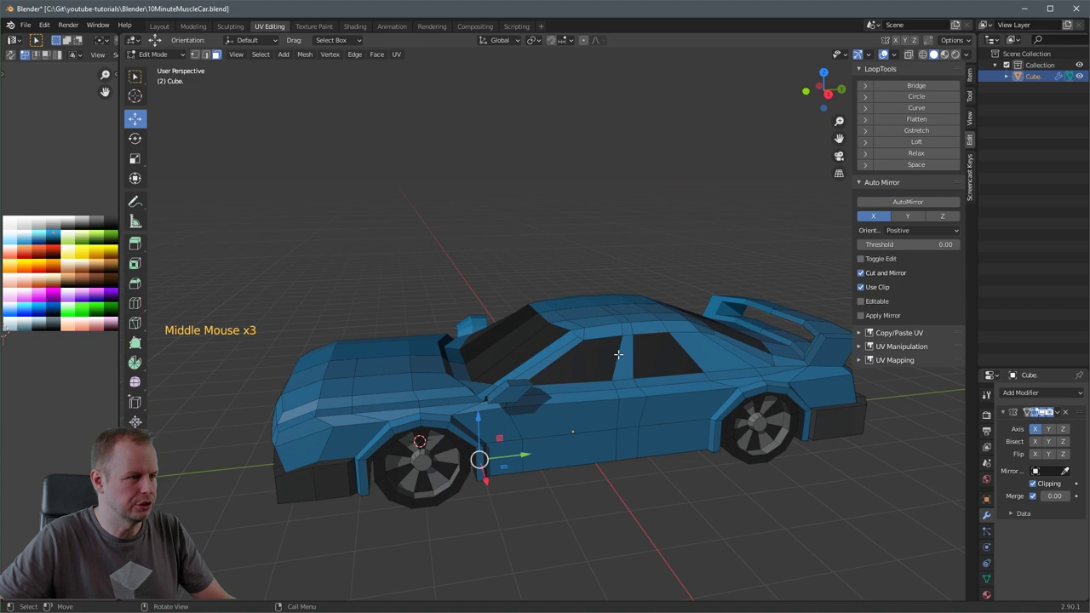
scroll("down", 3)
scroll("up", 3)
middle_click(487, 344)
middle_click(514, 366)
scroll("down", 3)
middle_click(352, 360)
- In face select mode, select the two headlight faces on the car's nose
key("3")
left_click(466, 386)
scroll("up", 3)
left_click(500, 416)
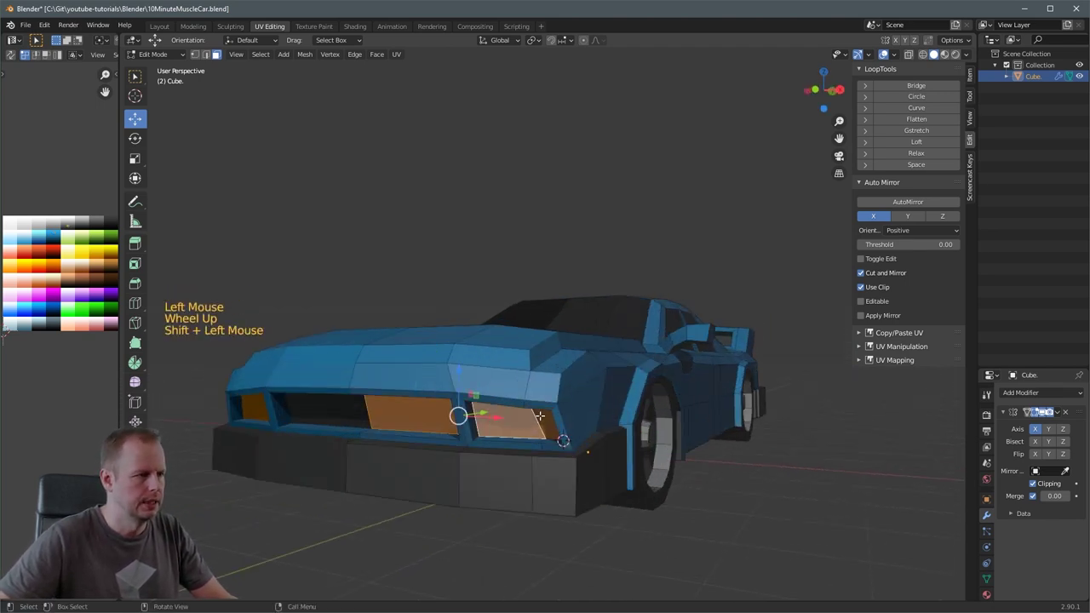
- Enable Proportional Editing and scale the headlight faces vertically on Z
left_click(588, 42)
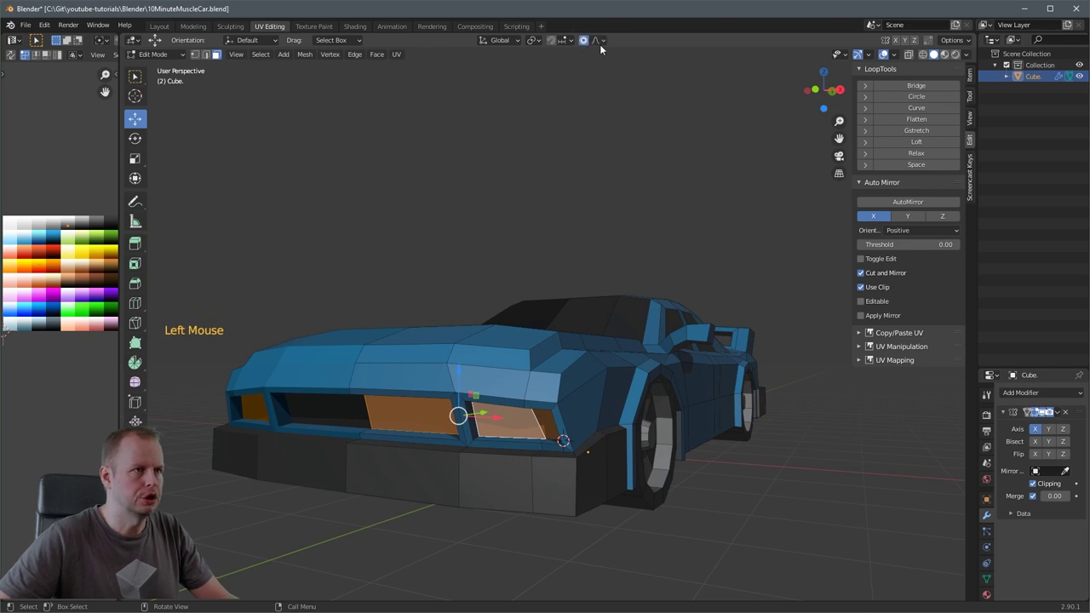
left_click(606, 43)
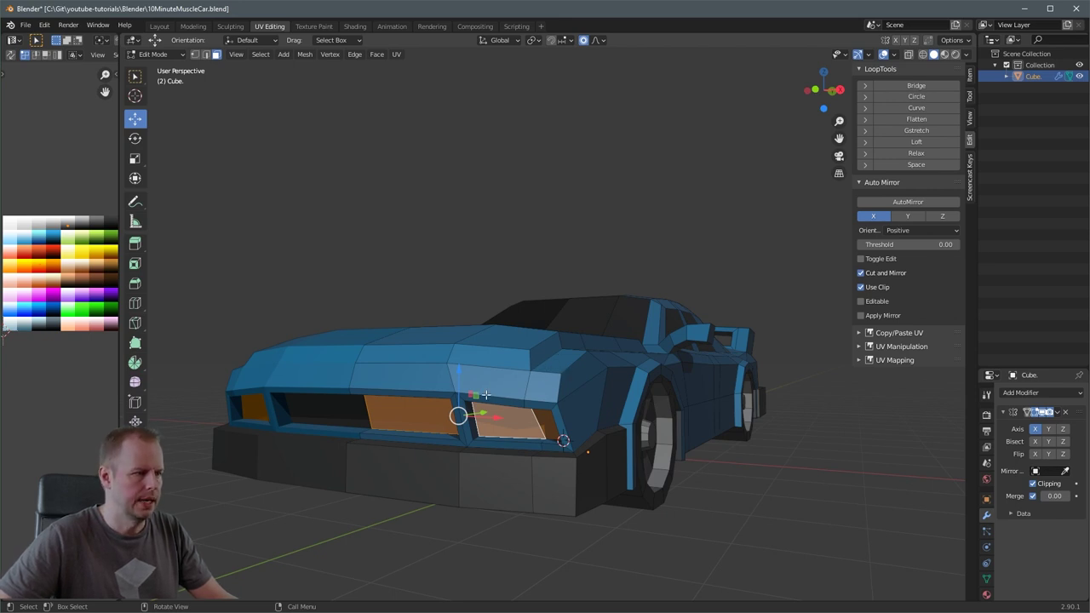
middle_click(511, 390)
key("s")
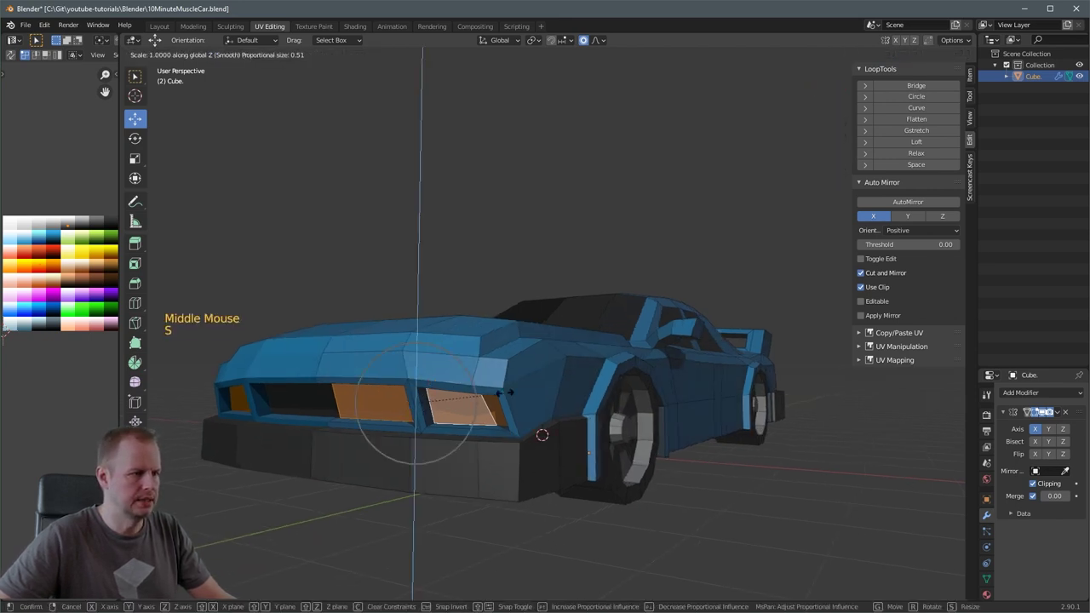
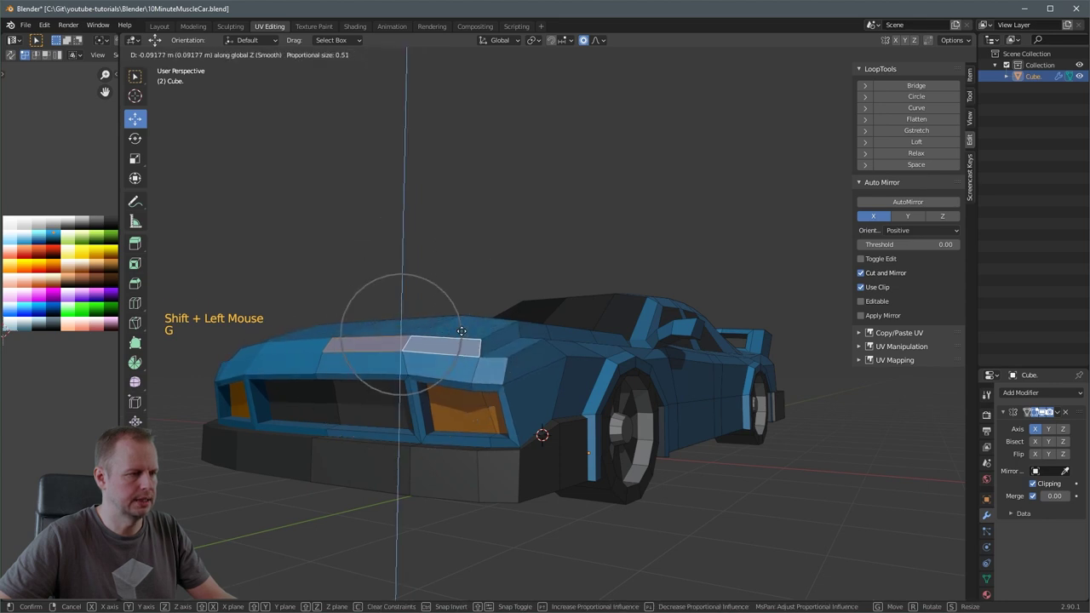
- From Right Ortho view, move the nose down and forward for a pointed, sloping front
middle_click(469, 340)
key("KP_3")
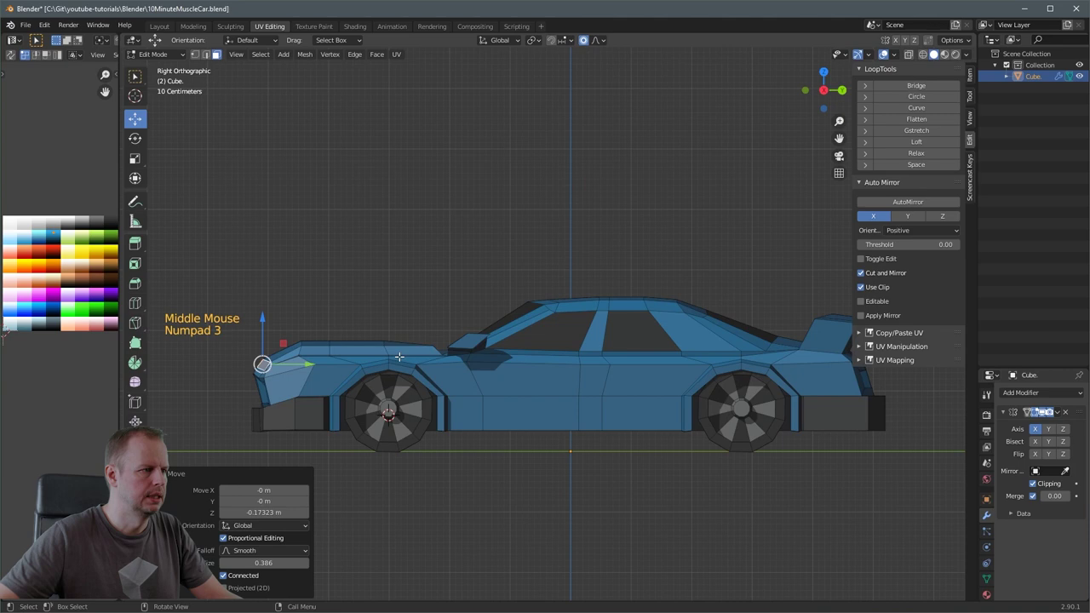
key("g")
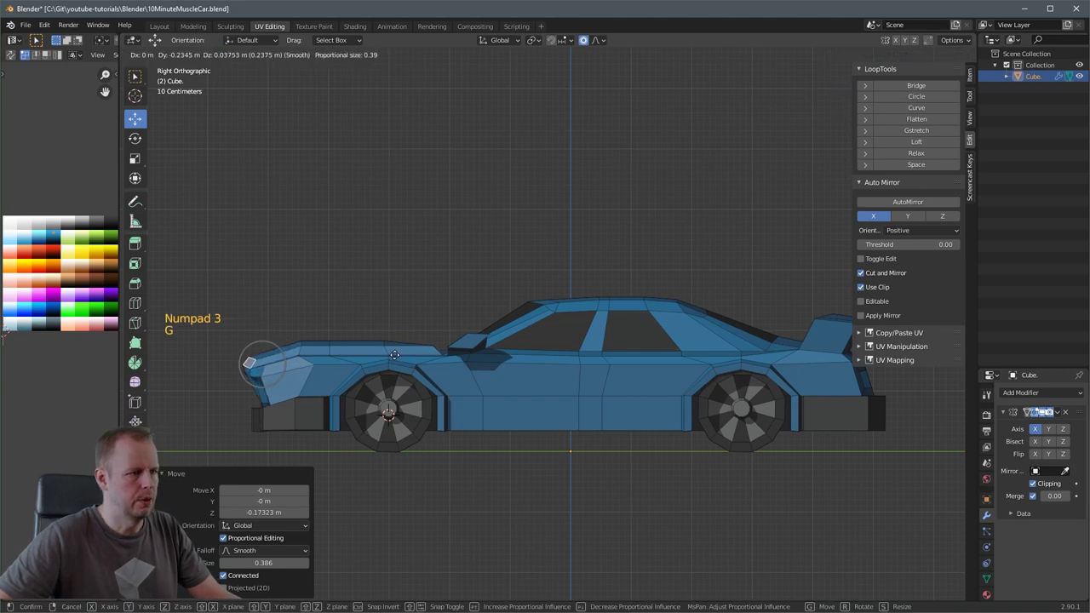
scroll("down", 3)
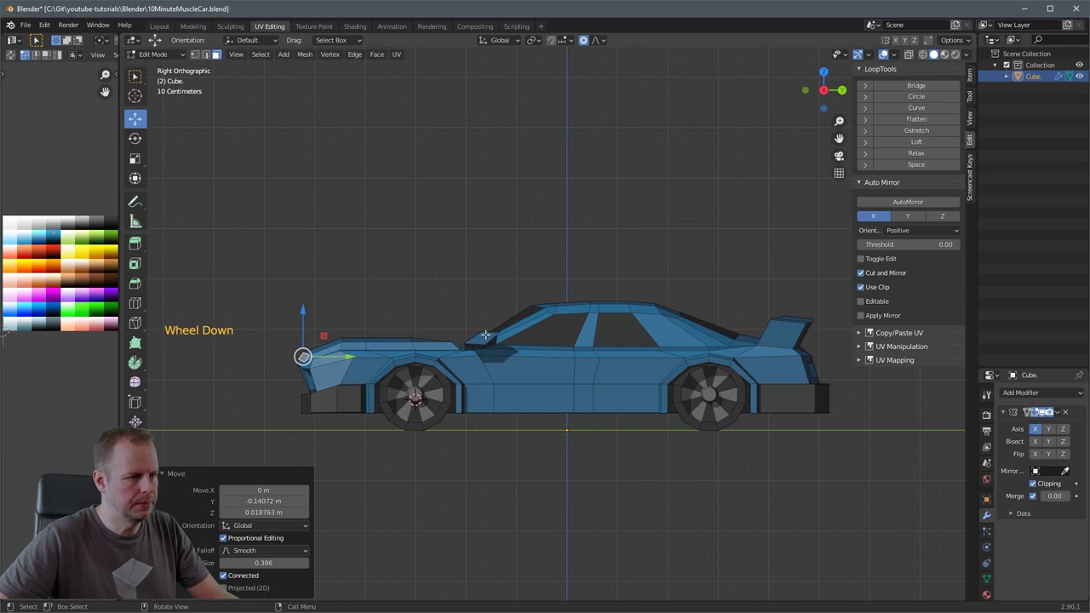
- With X-ray on in side view, box-select the front half of the car and push it forward
key("alt+z")
key("1")
key("a")
key("a")
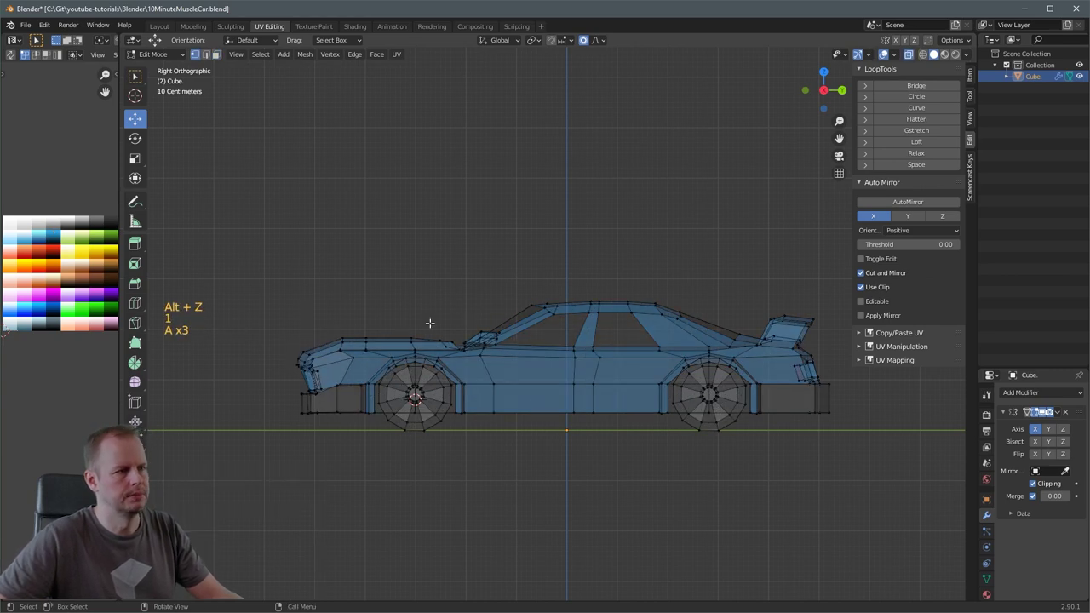
key("b")
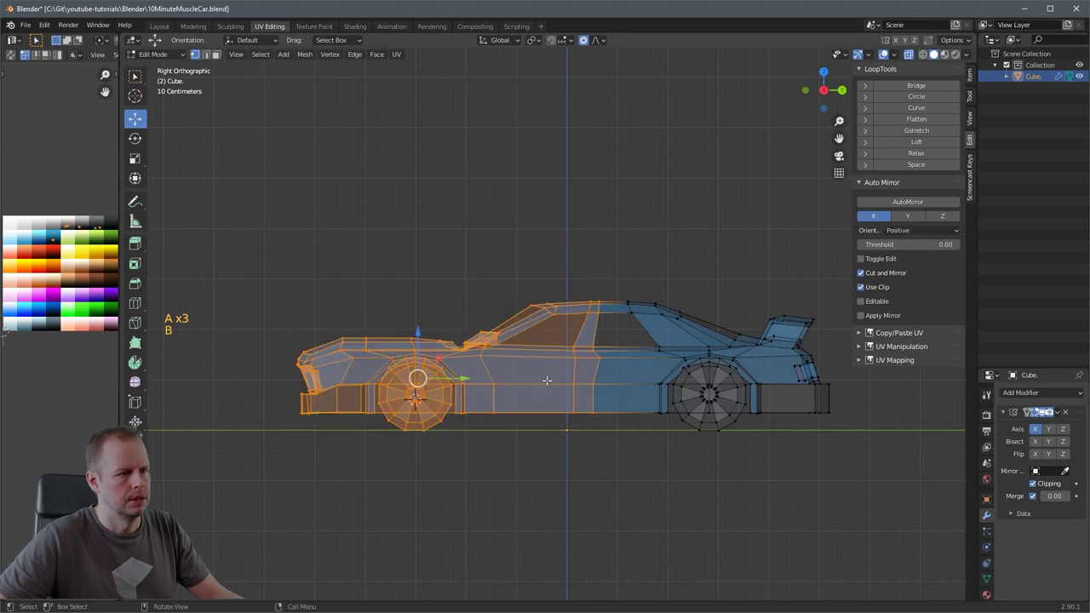
left_click(468, 373)
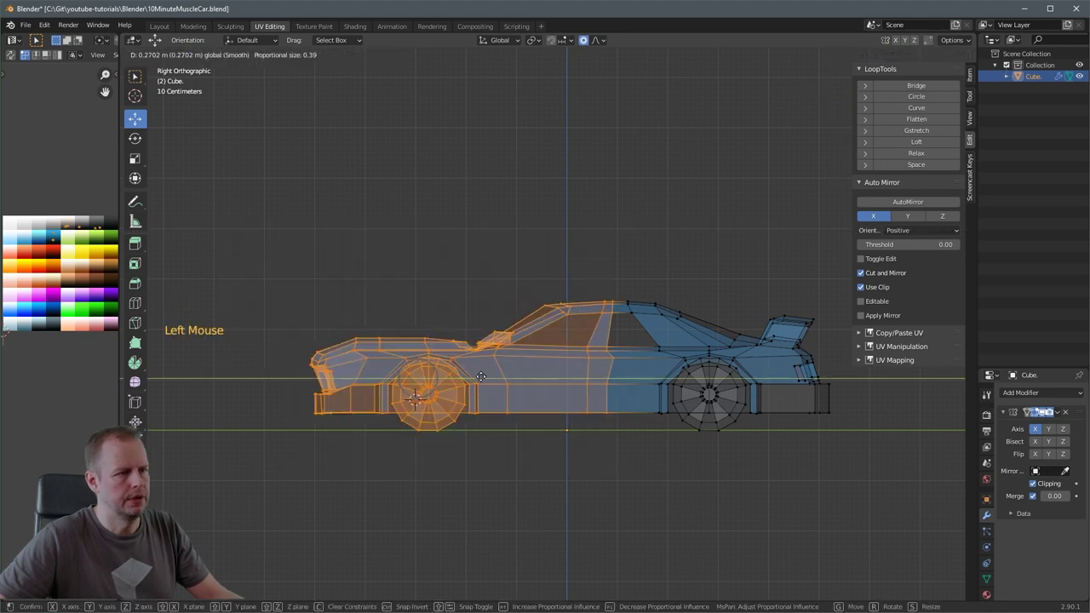
key("a")
key("a")
key("b")
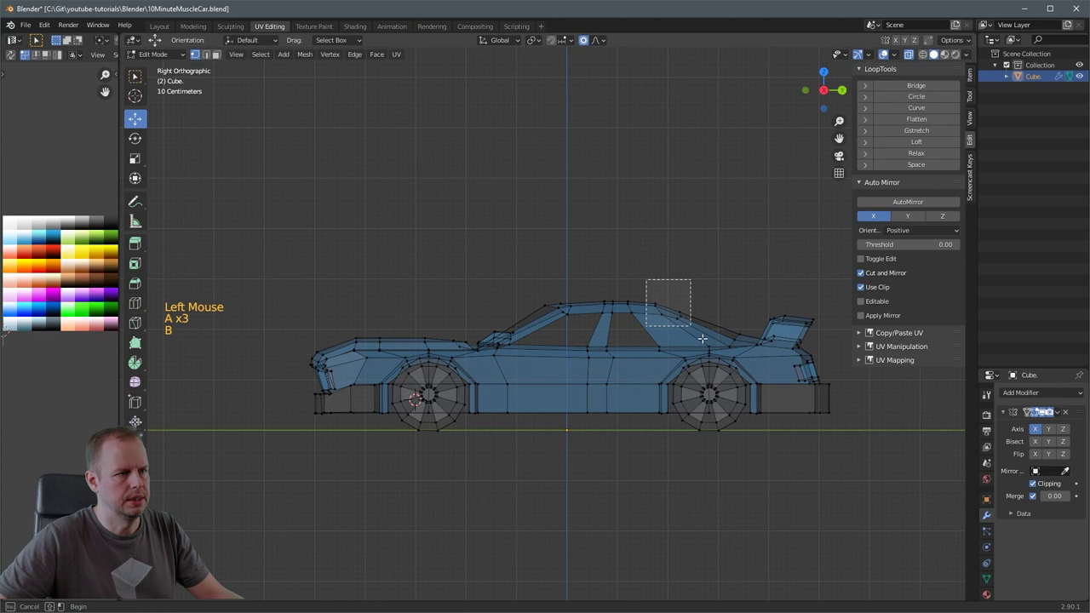
- Box-select the rear section of the car and push it back, lengthening the body
left_click(791, 376)
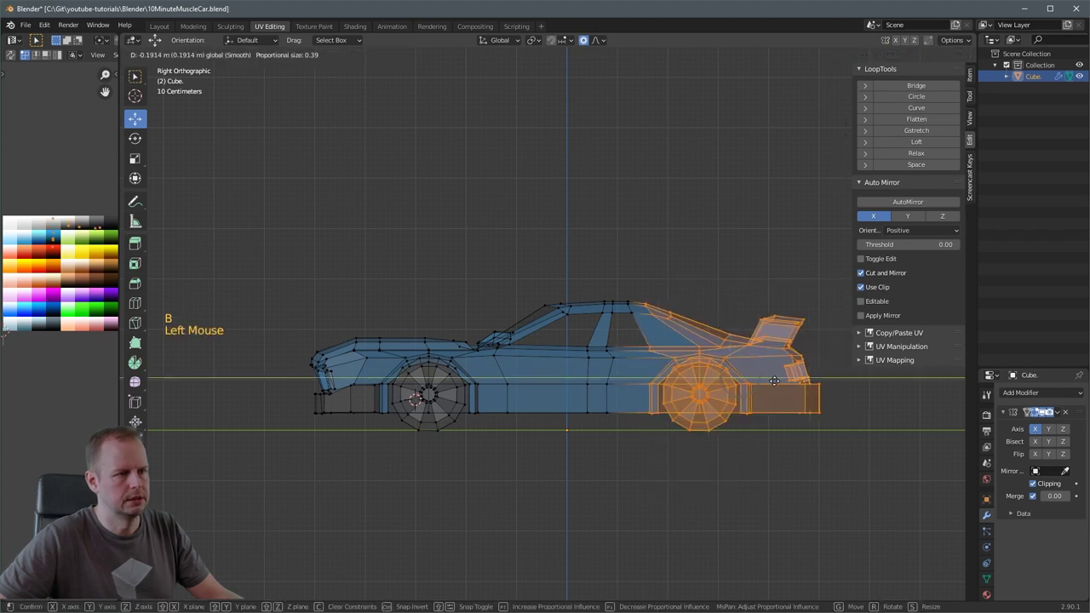
key("a")
key("a")
middle_click(797, 355)
scroll("up", 3)
- Reselect the rear tail section and nudge it slightly forward
key("a")
key("a")
key("b")
right_click(645, 292)
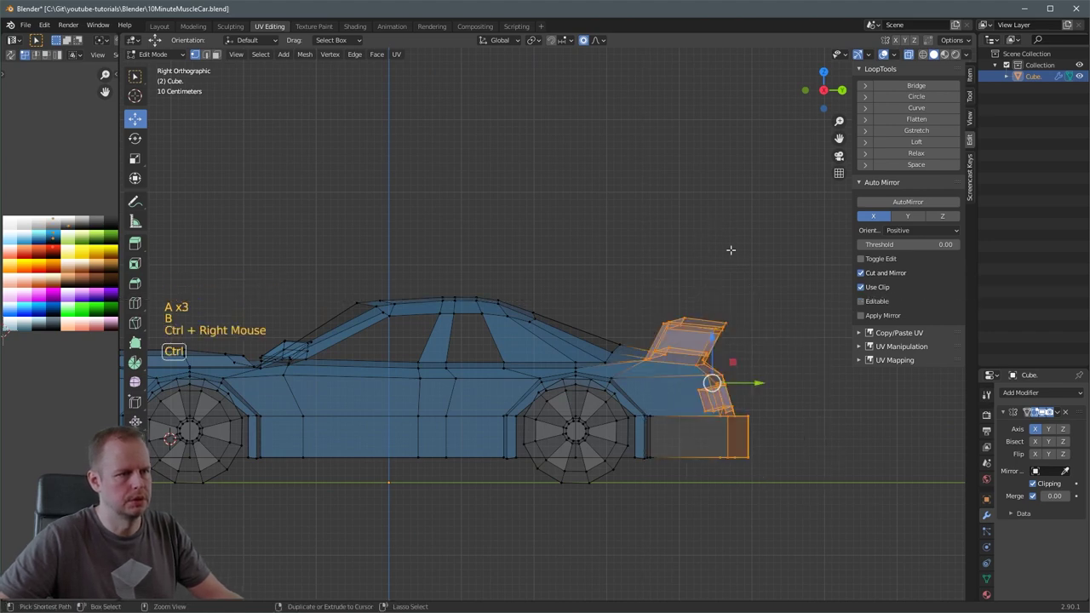
left_click(759, 379)
key("a")
key("a")
right_click(742, 350)
left_click(759, 408)
scroll("down", 3)
- Select a face on the hood for the intake and turn X-ray back off
middle_click(558, 337)
middle_click(561, 330)
key("3")
left_click(397, 395)
key("alt+z")
middle_click(486, 375)
- Extrude the hood face upward and shrink its top to form the hood intake
scroll("down", 3)
middle_click(650, 370)
scroll("up", 3)
middle_click(616, 386)
left_click(565, 425)
middle_click(634, 417)
scroll("up", 3)
middle_click(499, 351)
scroll("up", 3)
scroll("down", 3)
scroll("down", 3)
key("e")
key("s")
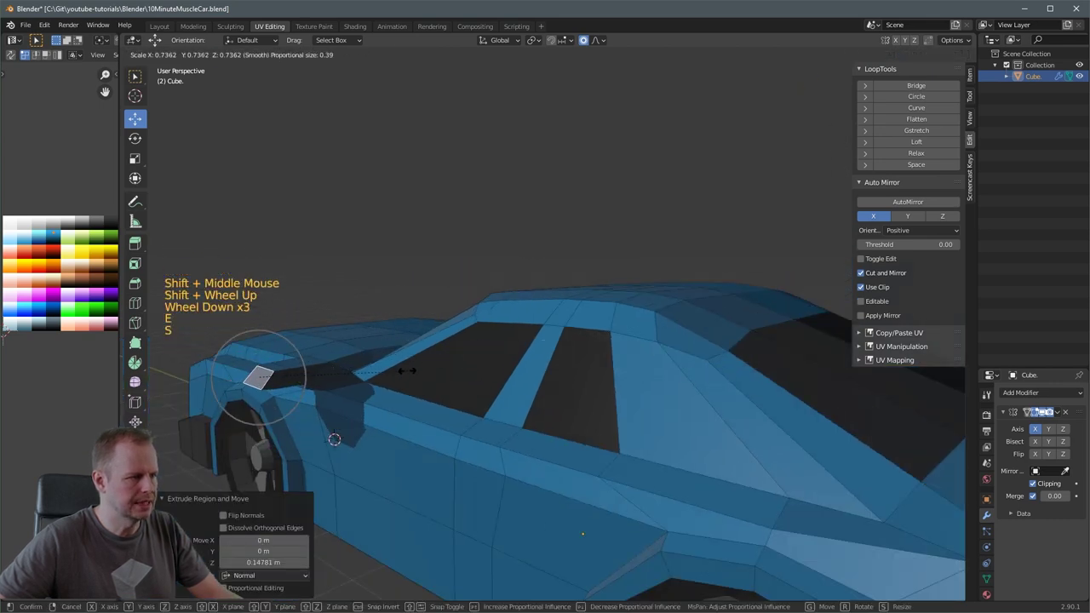
key("o")
key("s")
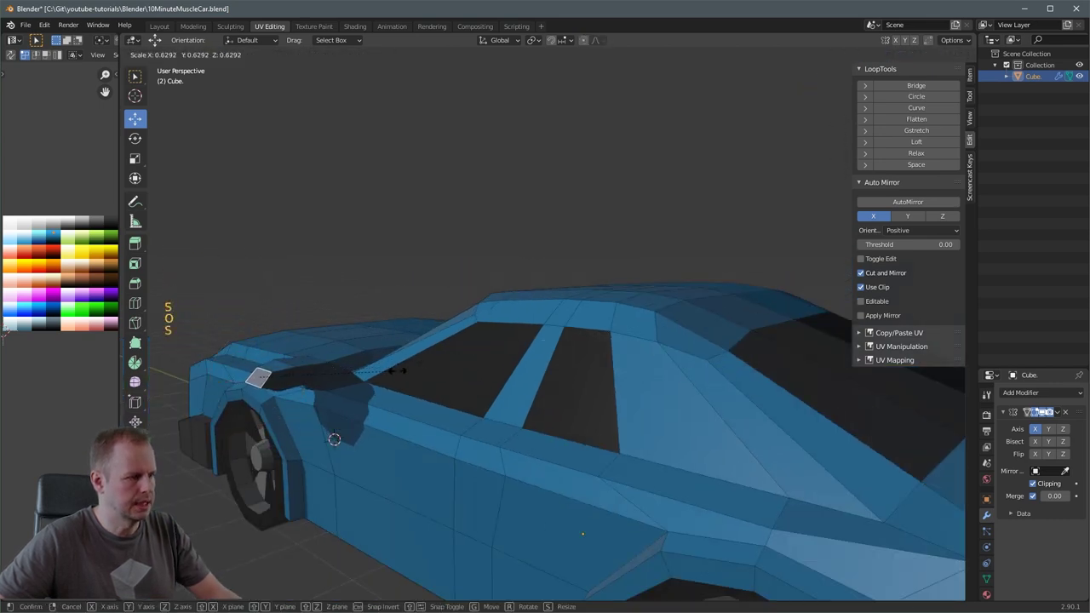
key("3")
- Select the lower windscreen-corner vertices beside the side mirror
key("2")
left_click(313, 363)
left_click(288, 368)
middle_click(331, 363)
left_click(410, 400)
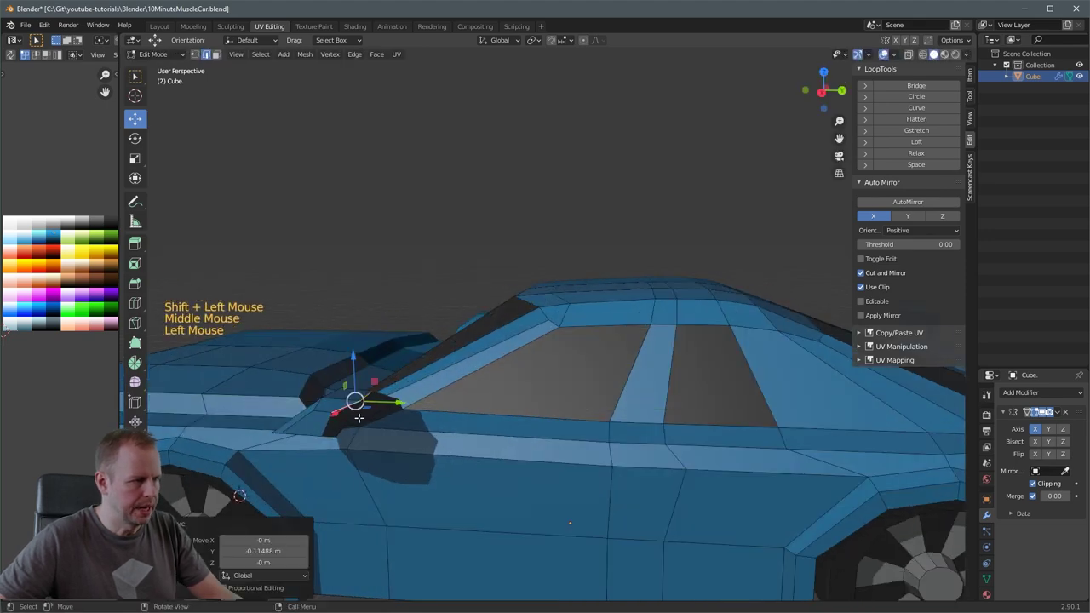
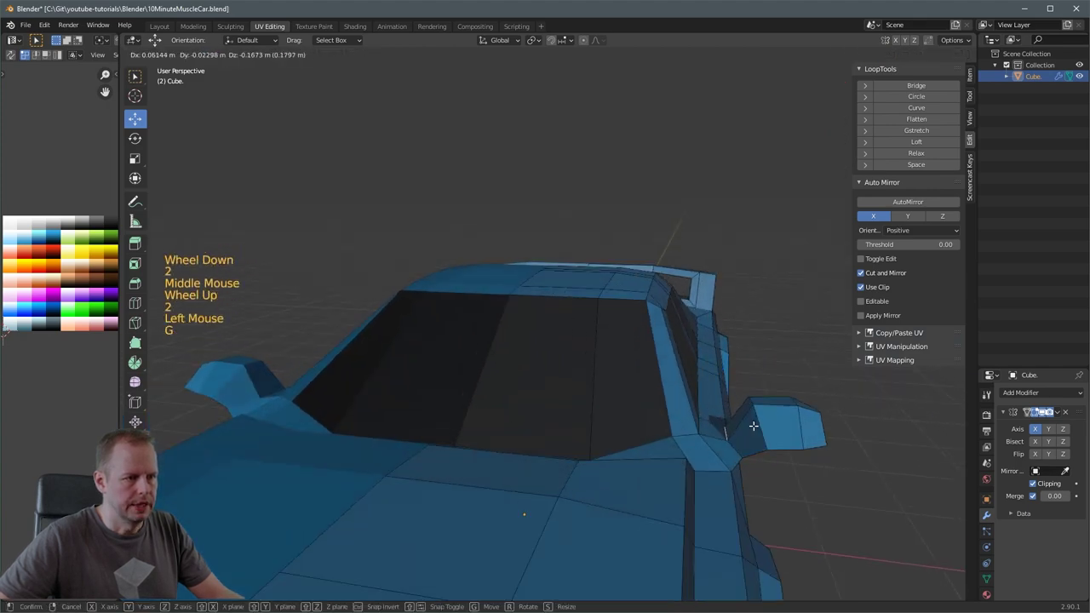
- Move the windscreen corner back and down to reshape the cabin, then return to Object Mode
scroll("down", 3)
middle_click(756, 398)
scroll("up", 3)
middle_click(666, 371)
scroll("up", 3)
key("ctrl+z")
middle_click(678, 389)
key("g")
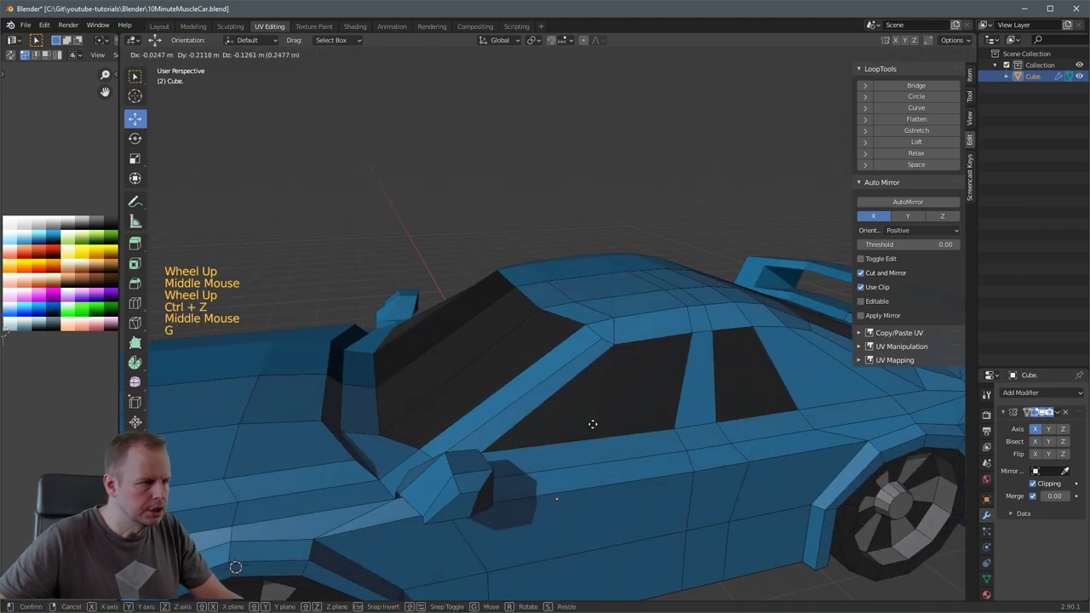
middle_click(571, 403)
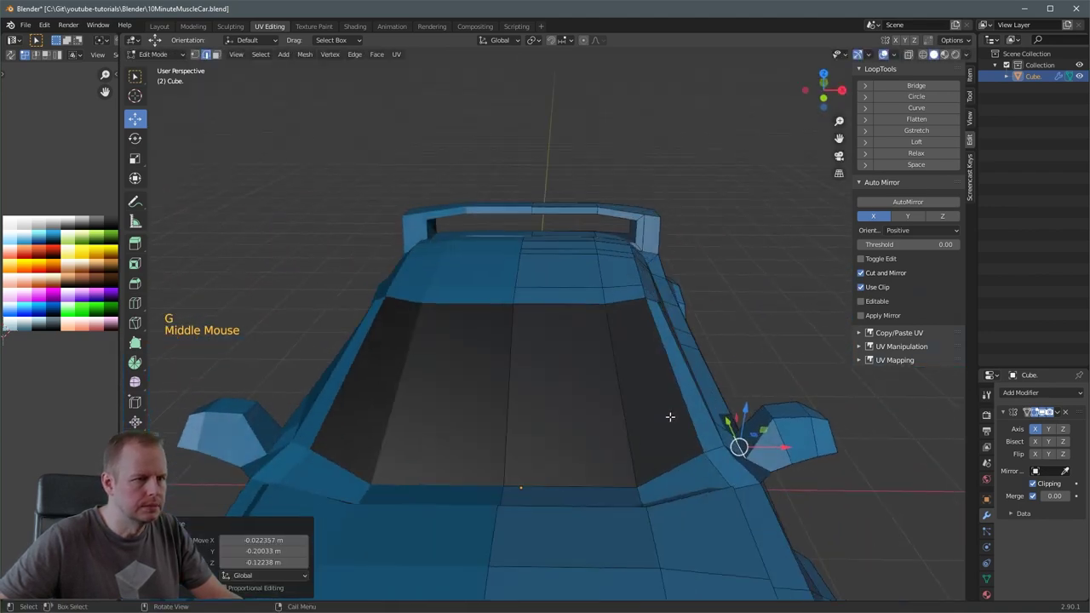
key("g")
scroll("down", 3)
key("Tab")
middle_click(718, 382)
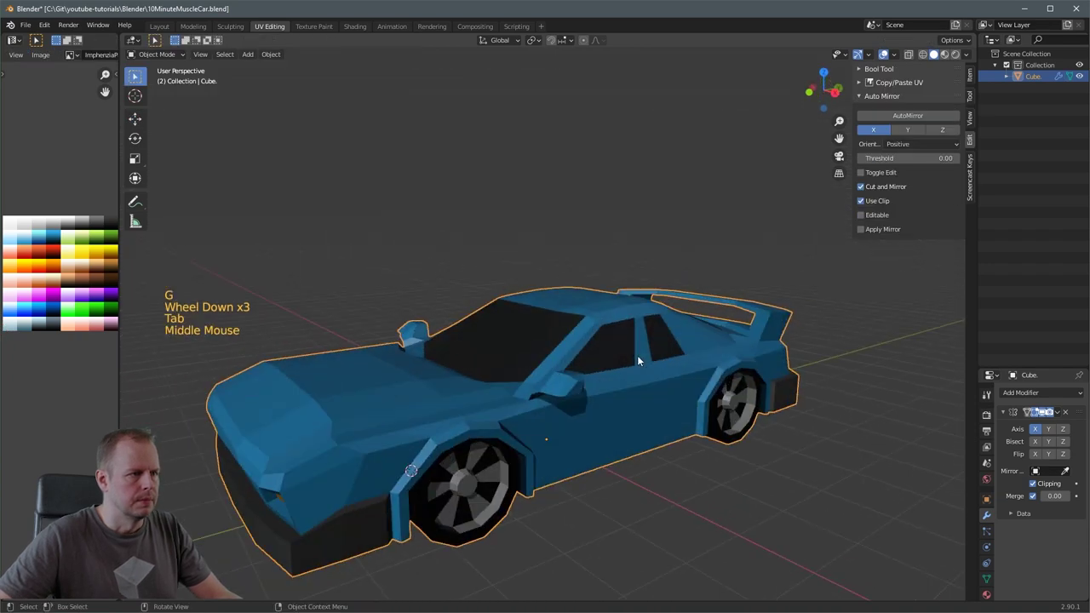
- Enter Edit Mode in edge select and frame the front wheel arch
middle_click(624, 352)
scroll("down", 3)
middle_click(534, 347)
scroll("up", 3)
middle_click(512, 376)
key("Tab")
scroll("up", 3)
middle_click(580, 376)
middle_click(554, 396)
scroll("up", 3)
key("2")
scroll("down", 3)
middle_click(483, 393)
scroll("up", 3)
middle_click(489, 387)
- Select the front wheel-arch edge loop and scale it up with proportional editing into a wide flare
left_click(422, 495)
middle_click(449, 471)
scroll("up", 3)
middle_click(389, 435)
scroll("down", 3)
middle_click(391, 443)
left_click(249, 454)
middle_click(323, 440)
left_click(364, 422)
double_click(278, 479)
middle_click(452, 430)
left_click(298, 429)
double_click(298, 435)
left_click(303, 423)
middle_click(330, 417)
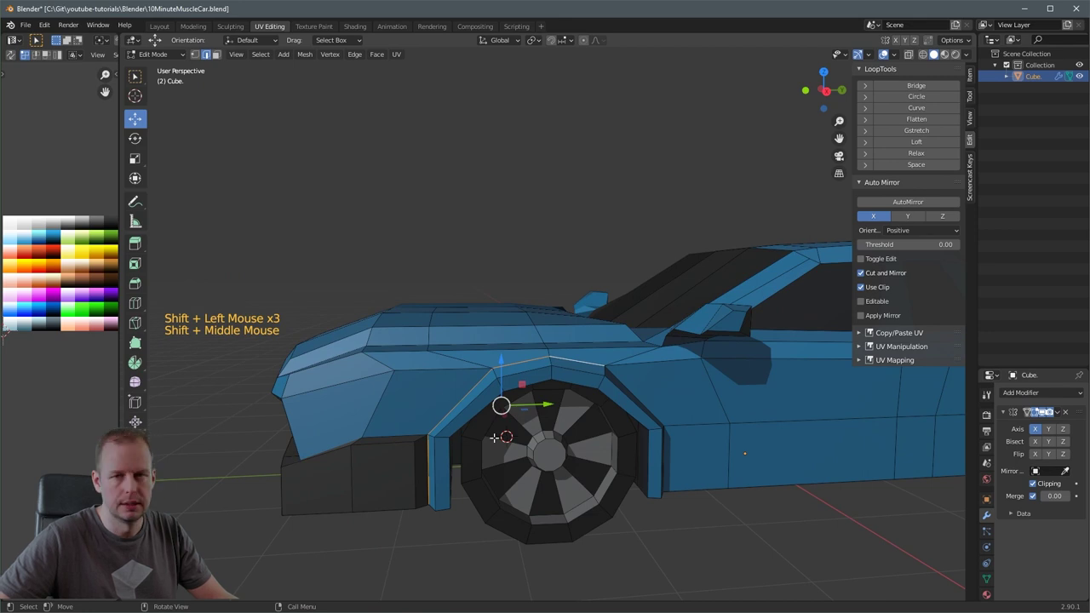
middle_click(560, 433)
left_click(513, 424)
left_click(540, 478)
middle_click(538, 457)
key("s")
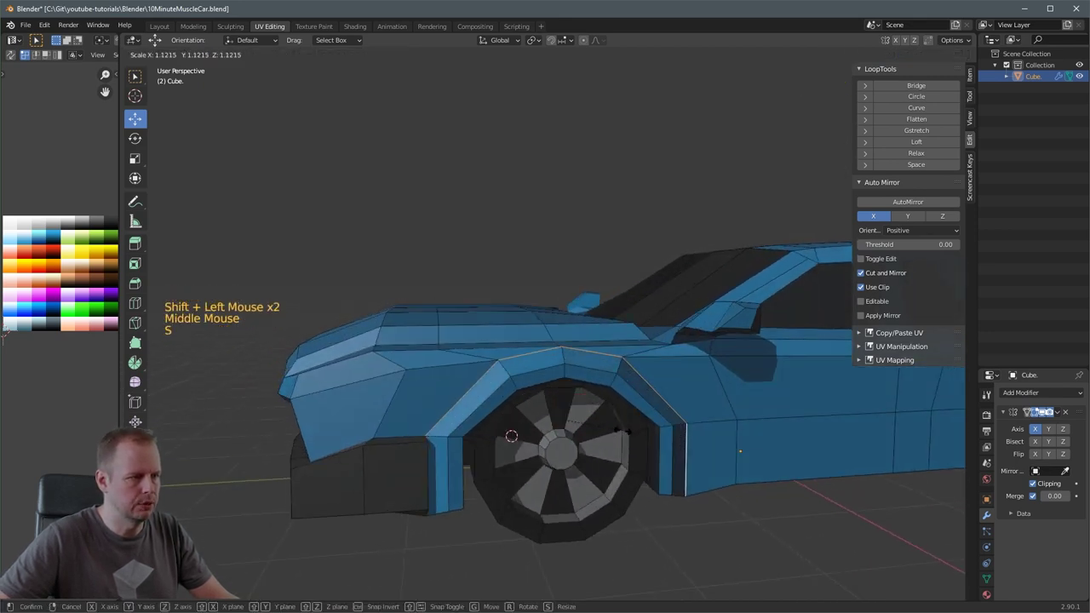
key("o")
key("s")
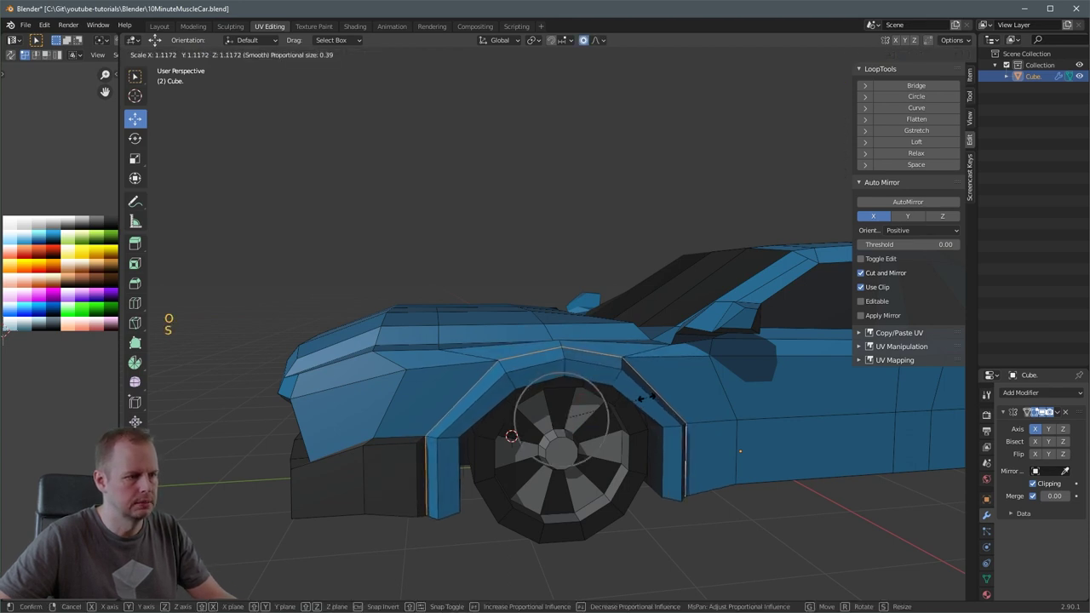
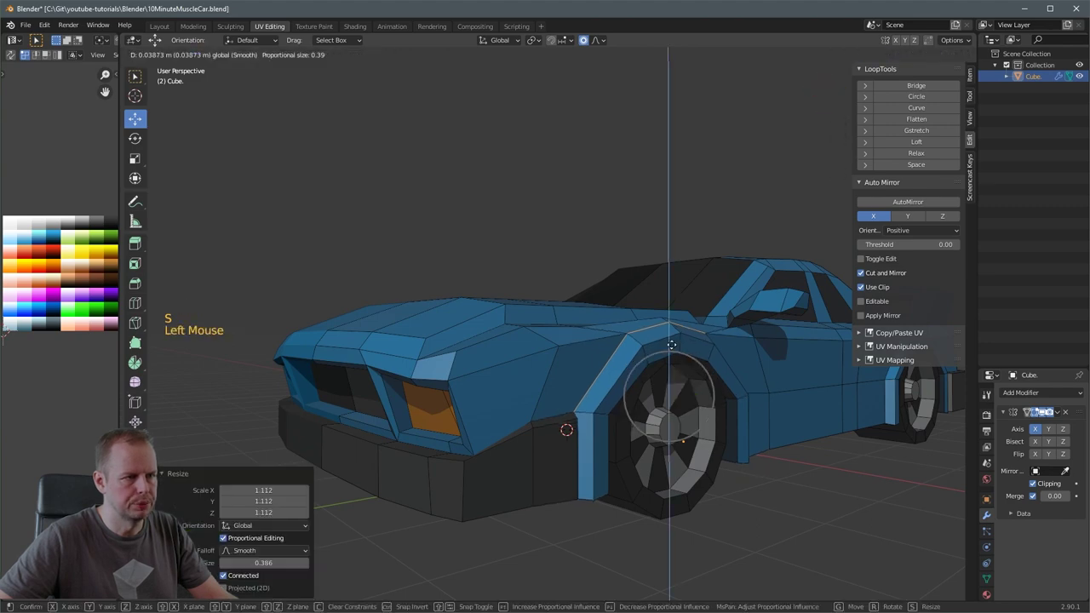
- Select the rear wheel-arch edge loop and scale it outward to match the front flare
middle_click(739, 352)
scroll("down", 3)
middle_click(610, 357)
middle_click(576, 362)
left_click(797, 473)
middle_click(793, 436)
left_click(503, 431)
double_click(555, 442)
left_click(591, 469)
middle_click(624, 490)
scroll("up", 3)
left_click(723, 503)
middle_click(679, 462)
key("s")
key("s")
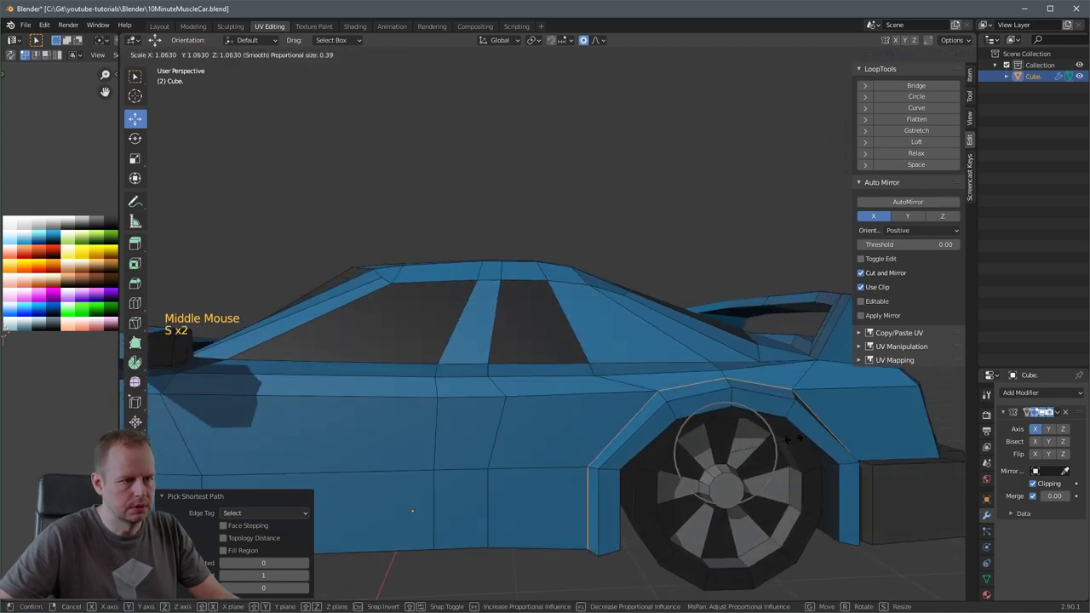
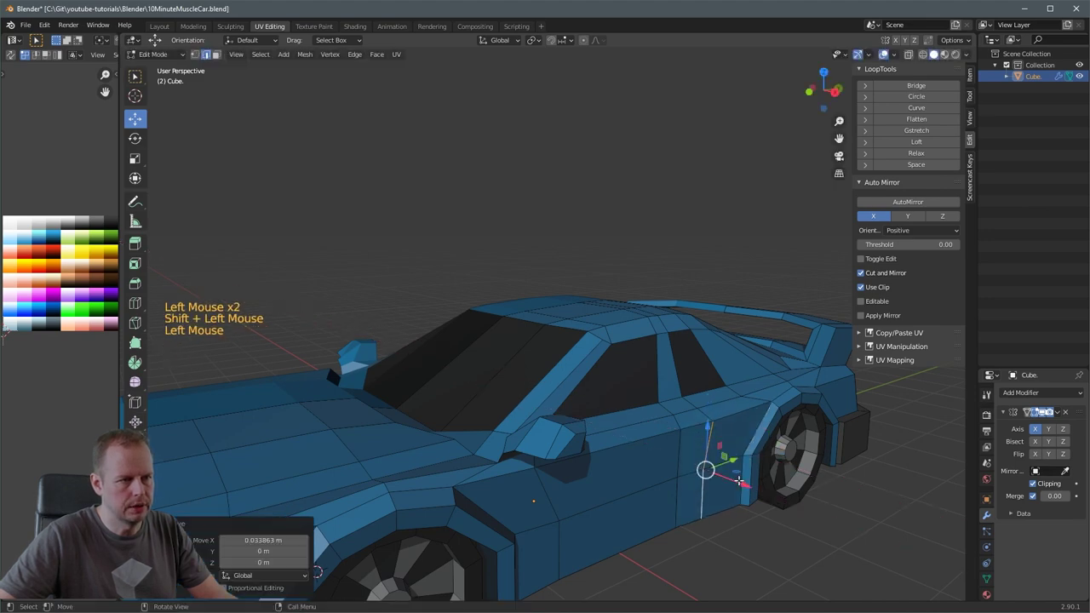
- Select the windscreen A-pillar edge and shift it along an axis to sharpen the cabin front
middle_click(758, 465)
key("3")
scroll("down", 3)
middle_click(778, 448)
middle_click(804, 429)
middle_click(756, 427)
key("3")
left_click(575, 419)
middle_click(678, 408)
scroll("up", 3)
middle_click(596, 426)
middle_click(740, 406)
scroll("up", 3)
middle_click(581, 414)
key("3")
left_click(483, 388)
left_click(519, 397)
left_click(473, 435)
left_click(478, 402)
double_click(523, 423)
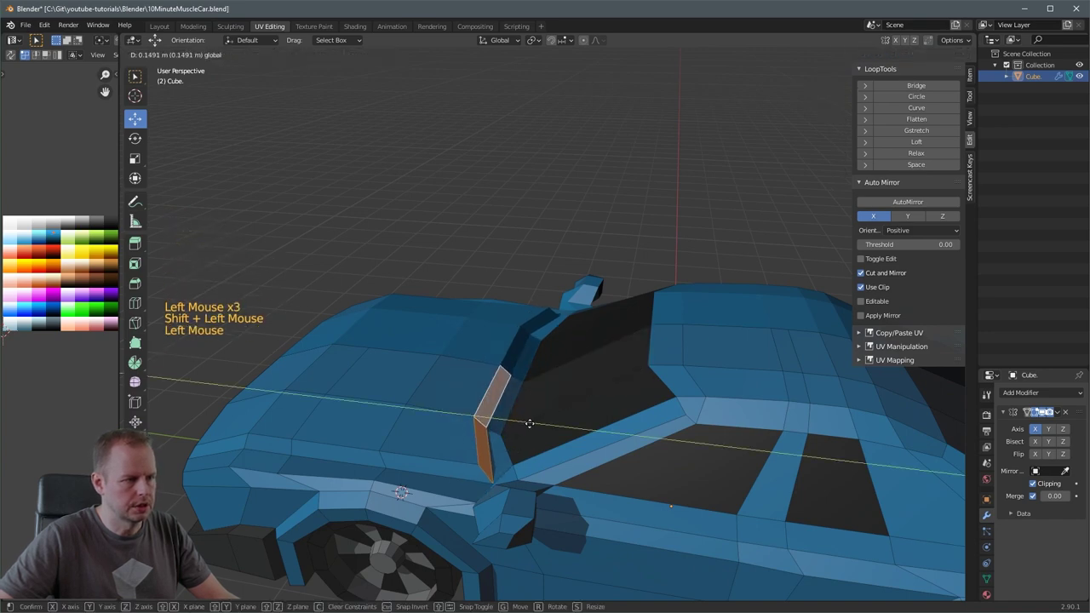
key("2")
left_click(496, 388)
double_click(534, 393)
middle_click(554, 387)
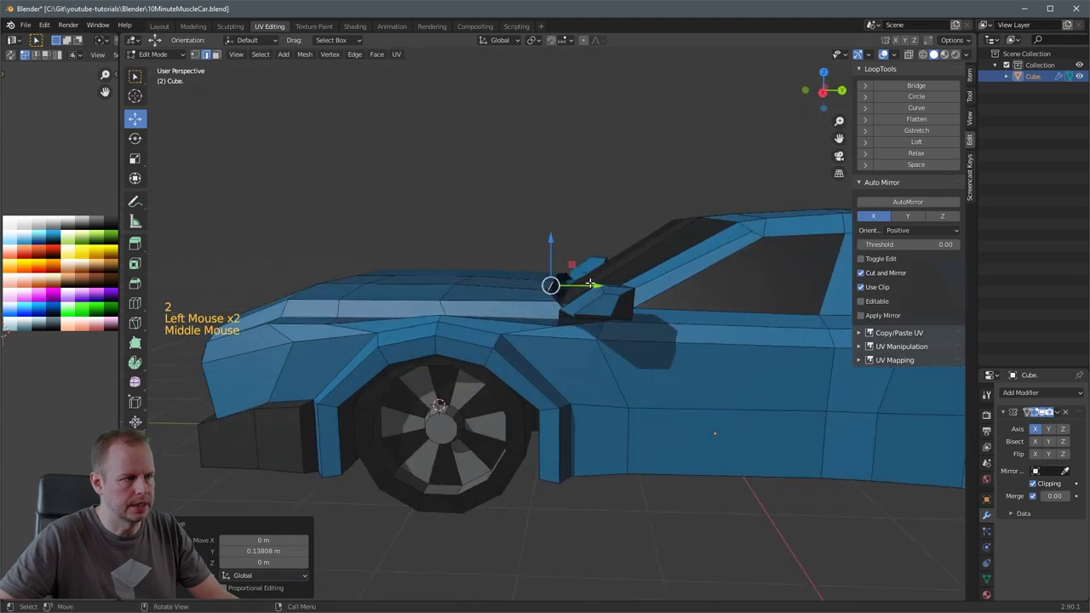
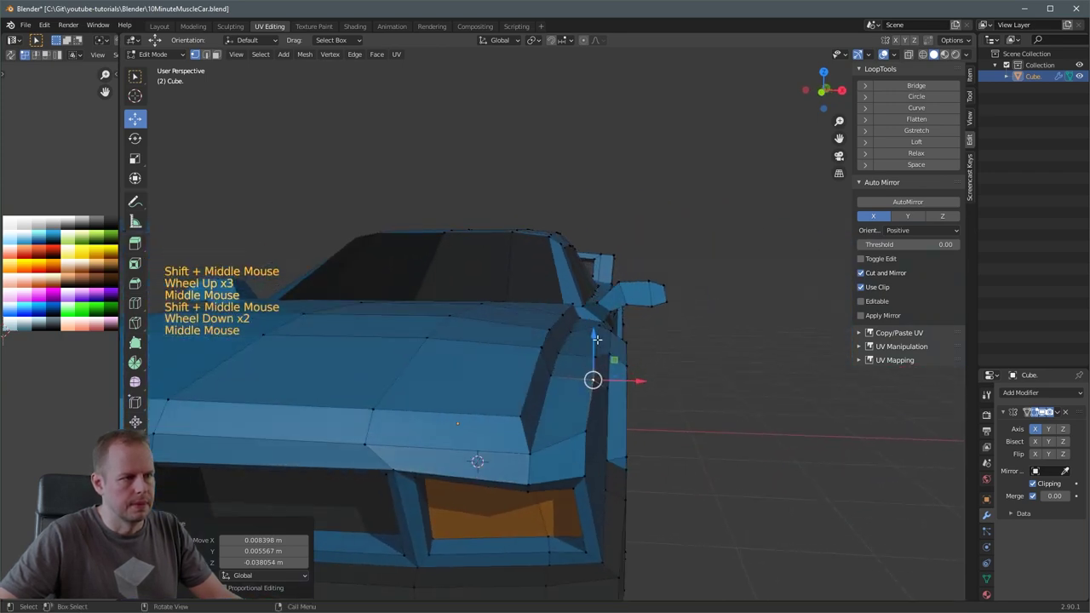
- Select the hood's outer front corner vertices and move them to sharpen the fender
left_click(600, 321)
left_click(577, 328)
left_click(567, 344)
left_click(558, 355)
double_click(553, 361)
double_click(582, 316)
left_click(570, 292)
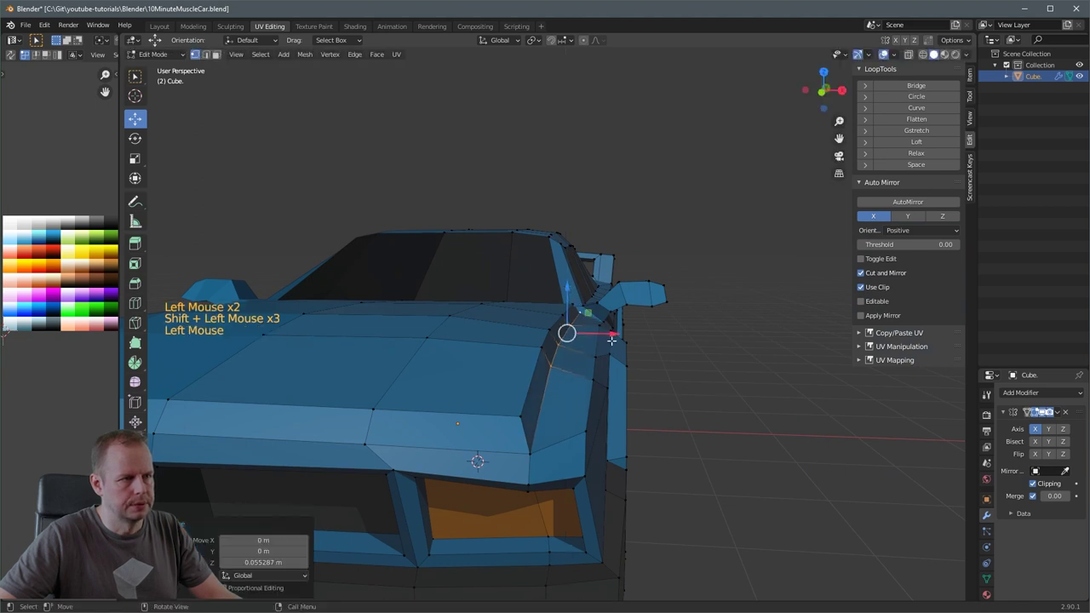
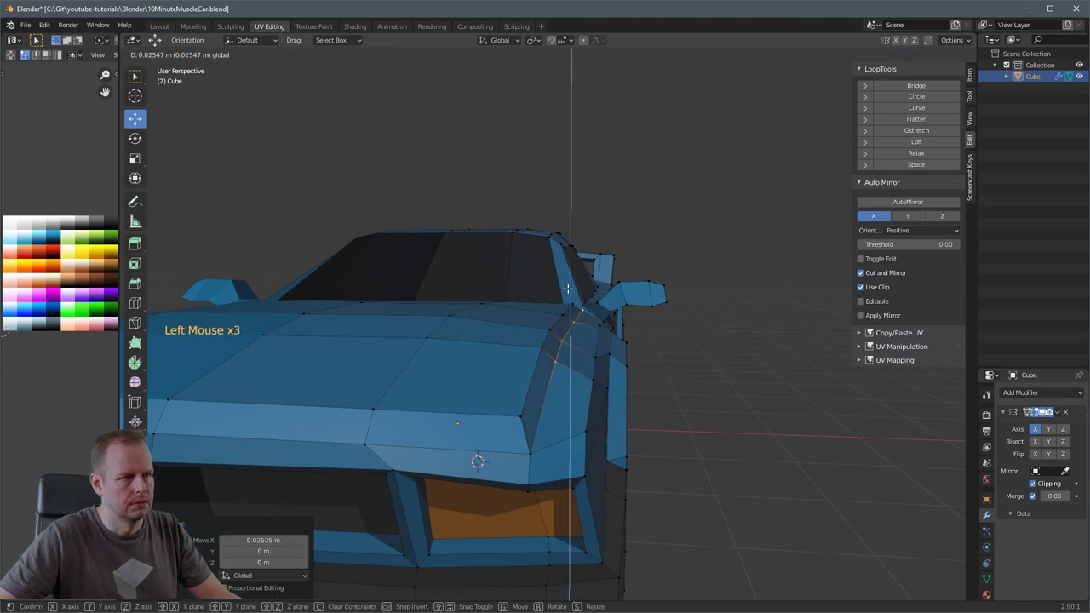
left_click(681, 358)
middle_click(636, 366)
middle_click(675, 357)
middle_click(706, 320)
middle_click(702, 326)
- Select the orange headlight faces and switch to front orthographic view
key("2")
left_click(726, 281)
middle_click(738, 288)
middle_click(386, 285)
key("2")
left_click(391, 181)
key("KP_1")
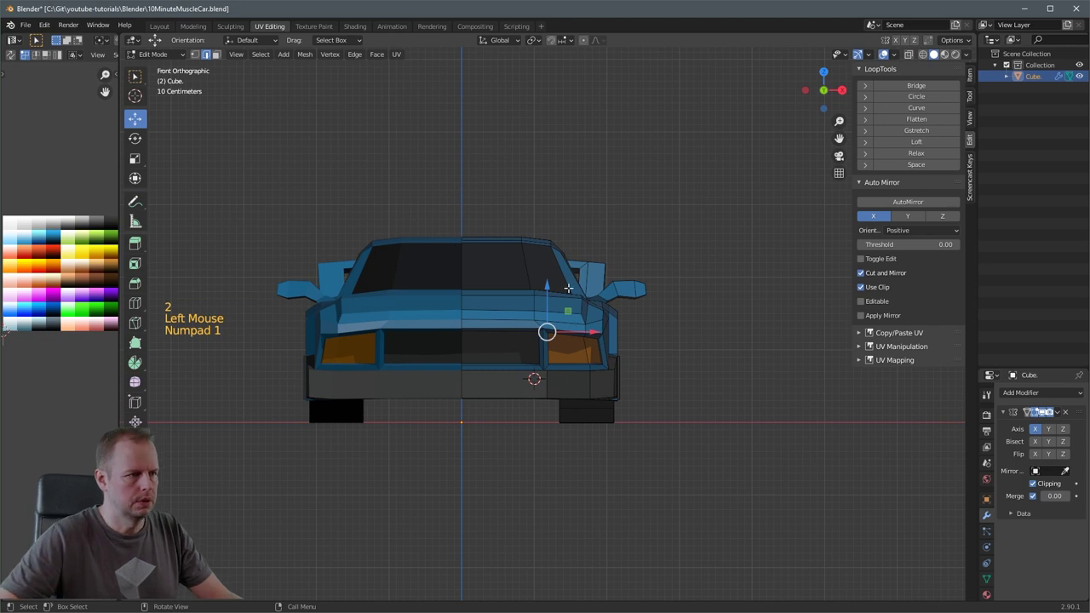
- Lower and shrink the headlights with proportional editing, then reposition them
key("o")
key("g")
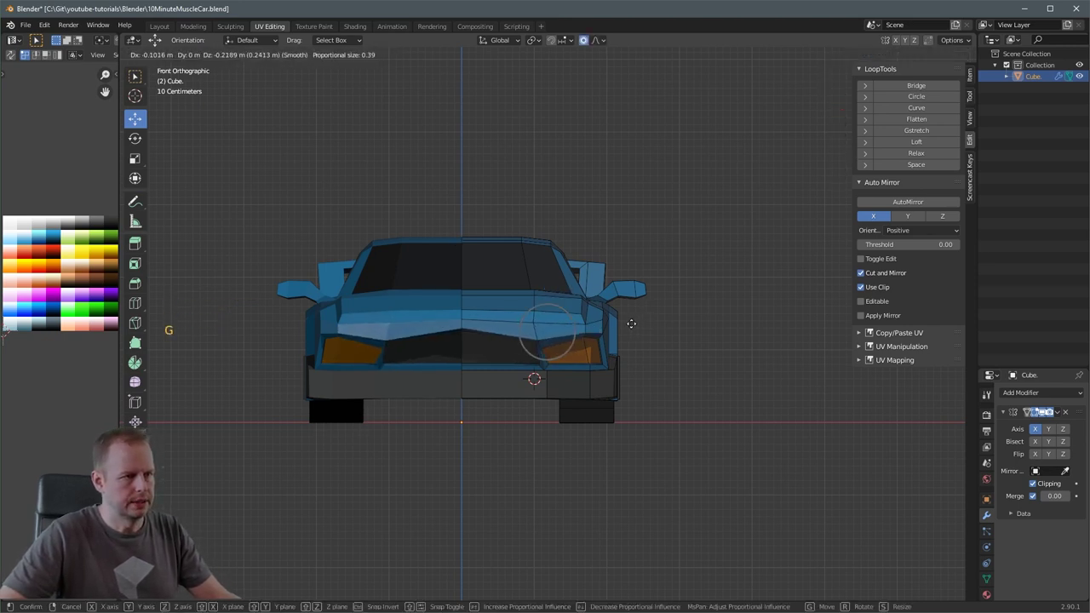
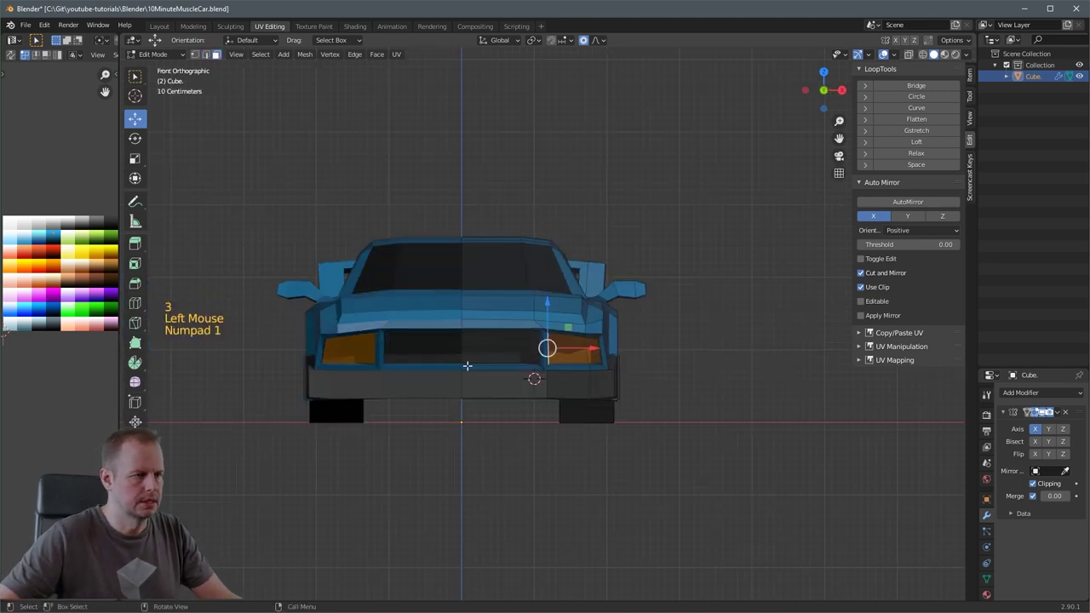
scroll("up", 3)
key("s")
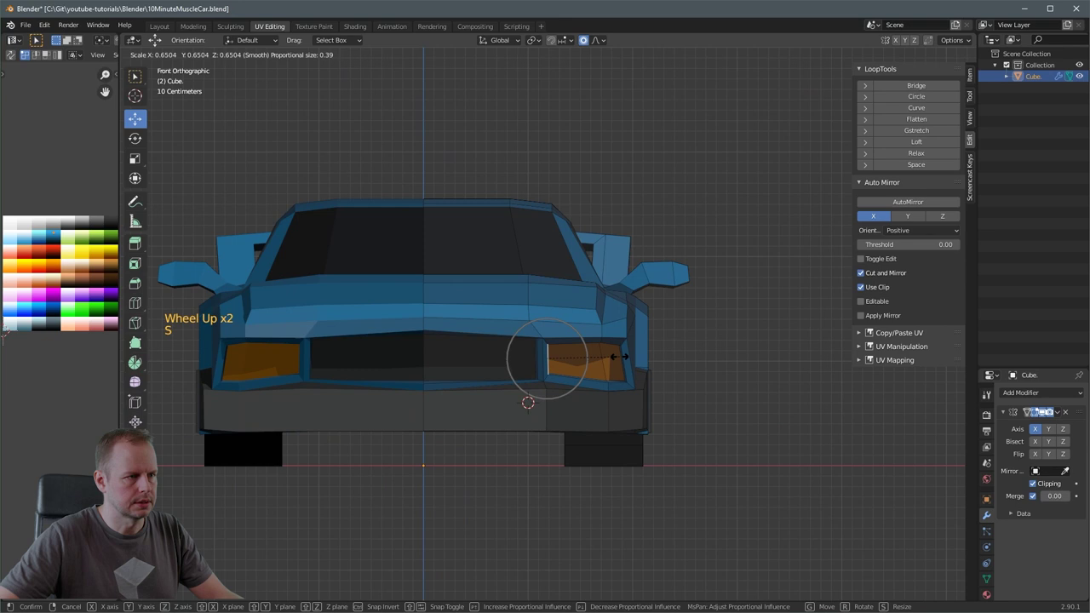
key("g")
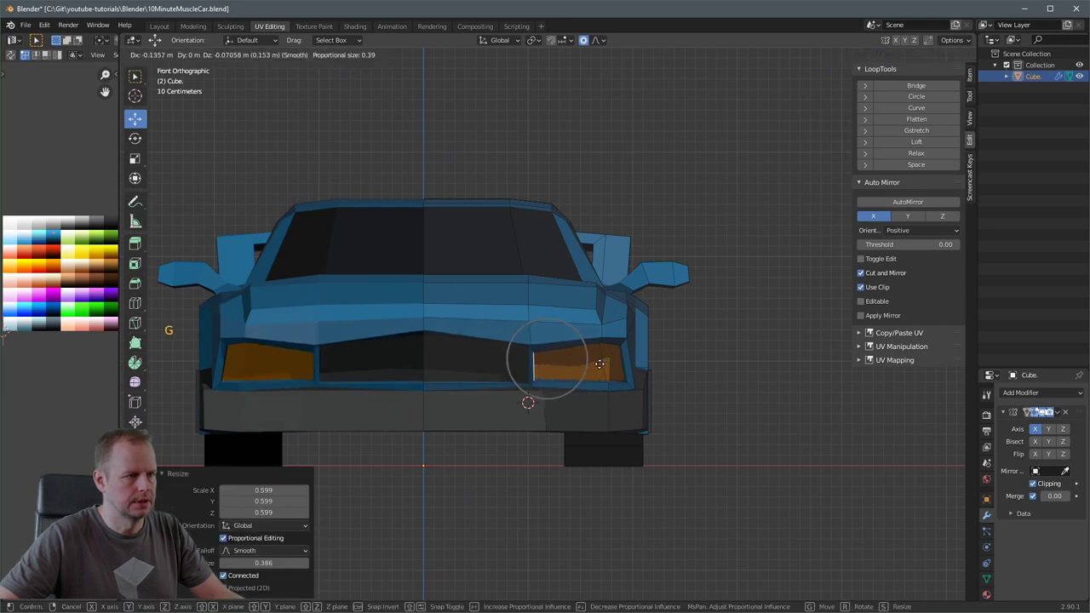
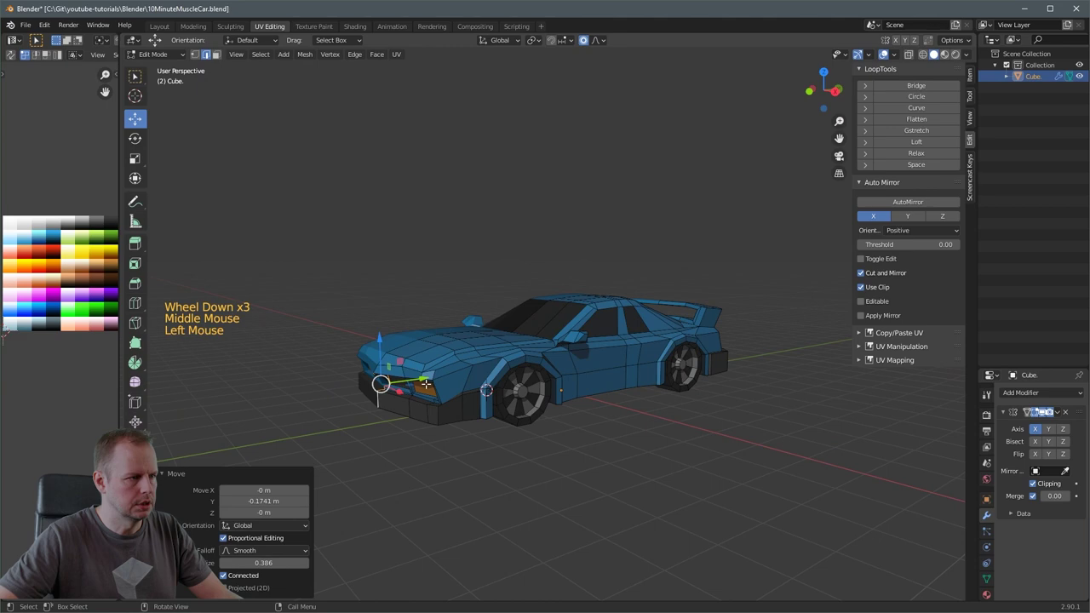
- Enter Edit Mode on the car and undo the last few edits while orbiting under the body
left_click(460, 441)
key("Tab")
middle_click(483, 443)
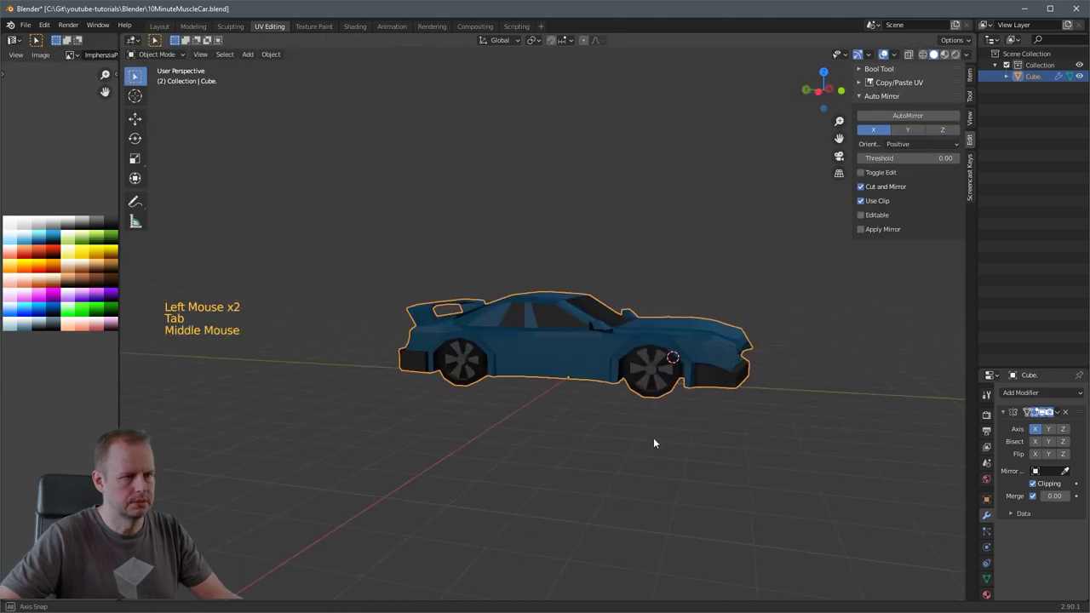
middle_click(682, 423)
middle_click(638, 427)
key("ctrl+z")
key("ctrl+z")
scroll("up", 3)
middle_click(606, 418)
key("ctrl+z")
middle_click(595, 410)
scroll("up", 3)
key("ctrl+z")
middle_click(526, 406)
key("ctrl+z")
middle_click(533, 392)
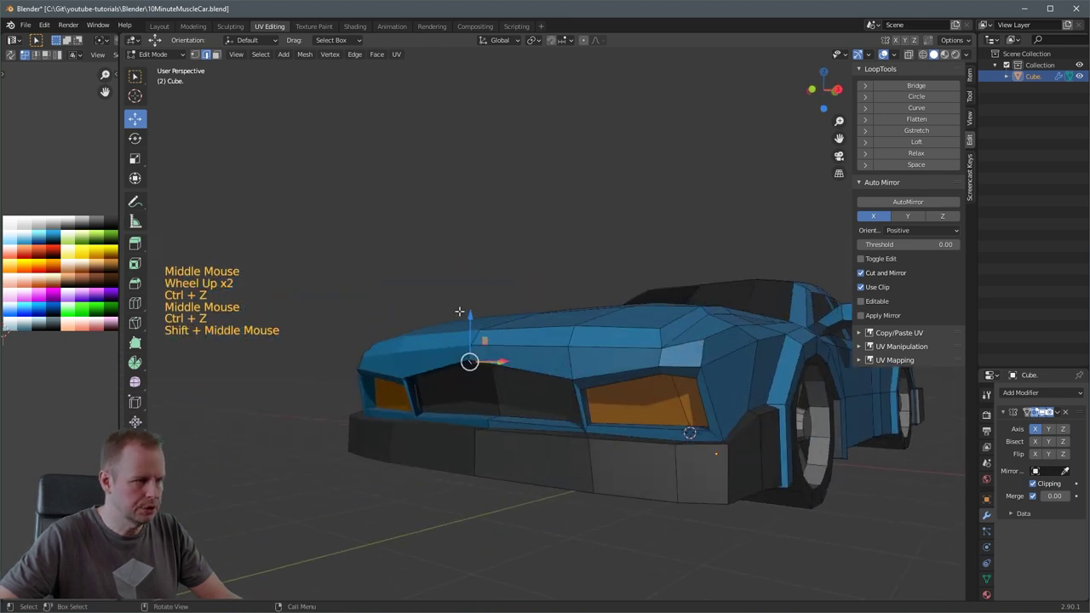
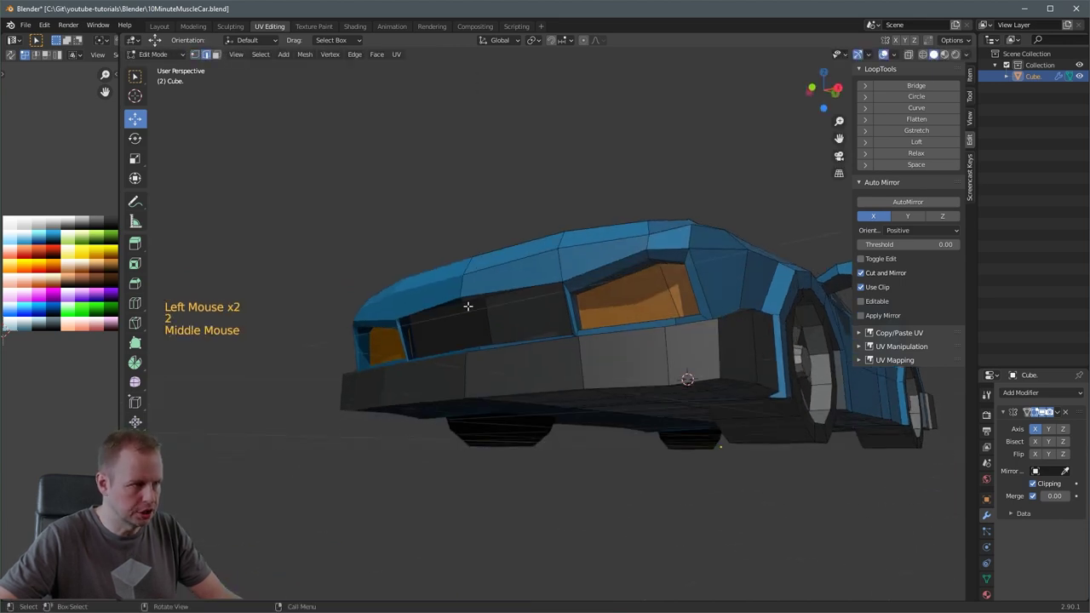
- Select edges along the lower body near the wheel arch from underneath
left_click(469, 298)
middle_click(557, 333)
middle_click(582, 362)
middle_click(595, 354)
scroll("down", 3)
middle_click(615, 374)
left_click(544, 366)
left_click(537, 370)
left_click(545, 437)
left_click(612, 418)
middle_click(605, 422)
scroll("down", 3)
left_click(540, 385)
left_click(572, 466)
left_click(616, 441)
- Orbit around the underside and switch to front view to check the lower body
middle_click(615, 441)
scroll("down", 3)
middle_click(629, 431)
middle_click(496, 428)
middle_click(488, 406)
middle_click(511, 385)
scroll("up", 3)
middle_click(630, 431)
middle_click(650, 440)
middle_click(648, 438)
scroll("down", 3)
key("1")
middle_click(667, 315)
middle_click(574, 400)
scroll("up", 3)
scroll("down", 3)
key("1")
- Add a loop cut on the lower body and slide the new loop along the underside beside the wheel
left_click(551, 350)
middle_click(576, 364)
scroll("up", 3)
middle_click(579, 319)
middle_click(585, 386)
middle_click(580, 371)
middle_click(591, 381)
middle_click(569, 365)
left_click(566, 369)
left_click(553, 467)
key("g")
left_click(254, 248)
left_click(280, 344)
double_click(295, 451)
key("g")
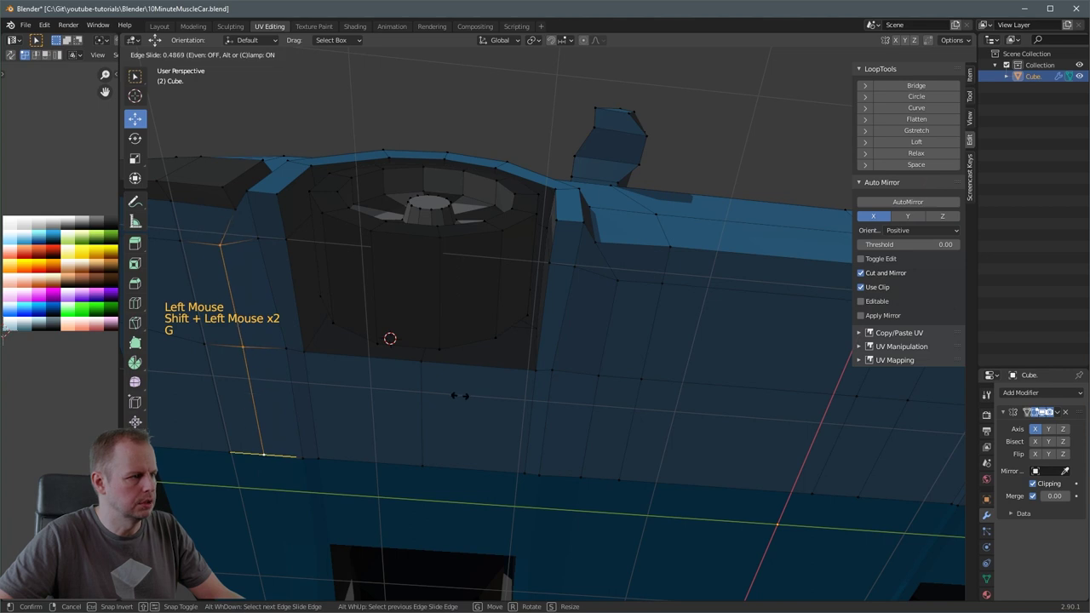
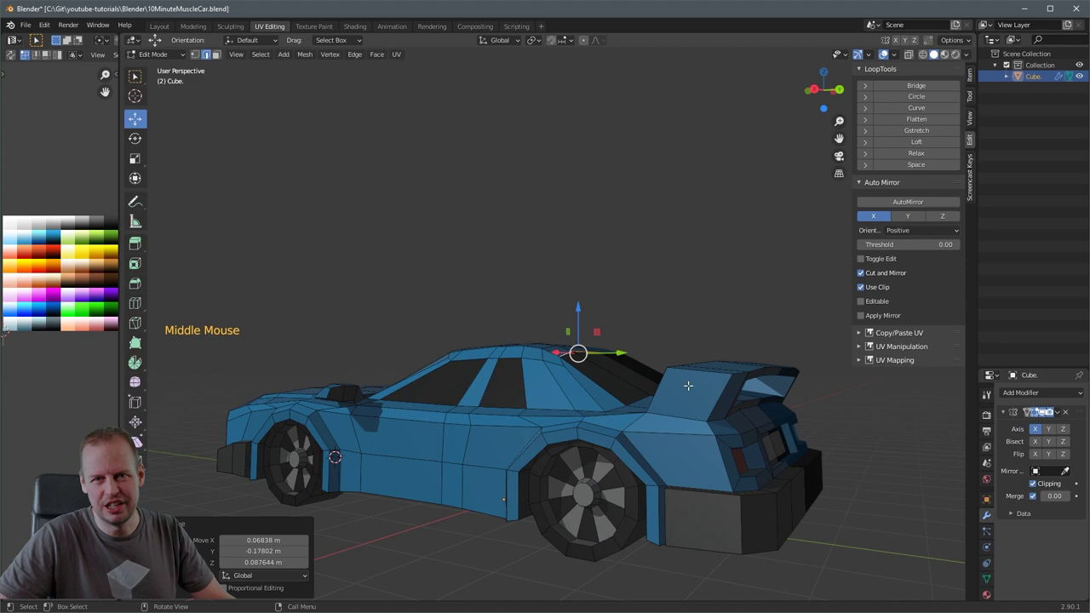
- Toggle between Edit and Object Mode and orbit to check the rear window slope from front and rear
middle_click(711, 381)
middle_click(654, 374)
scroll("down", 3)
key("Tab")
middle_click(538, 378)
scroll("down", 3)
middle_click(607, 377)
scroll("up", 3)
middle_click(705, 388)
key("Tab")
middle_click(686, 377)
scroll("down", 3)
scroll("up", 3)
- Select and move the whole car body half, then undo the move back to the original shape
key("a")
left_click(712, 396)
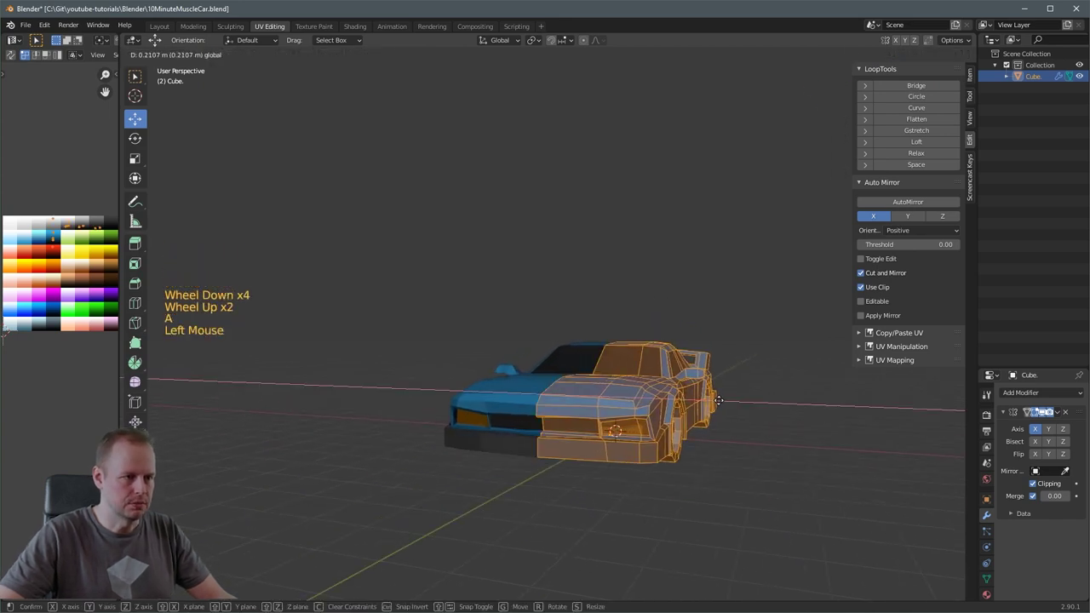
left_click(791, 426)
key("Tab")
middle_click(801, 428)
key("ctrl+z")
key("ctrl+z")
key("ctrl+z")
middle_click(715, 431)
key("Tab")
left_click(767, 461)
- Enter Edit Mode in face select and pick the small front hood face of the nose
middle_click(741, 453)
middle_click(498, 360)
scroll("down", 3)
scroll("down", 3)
middle_click(564, 339)
middle_click(561, 347)
left_click(489, 392)
key("Tab")
left_click(468, 368)
middle_click(527, 380)
key("3")
left_click(431, 391)
scroll("down", 3)
middle_click(570, 339)
scroll("up", 3)
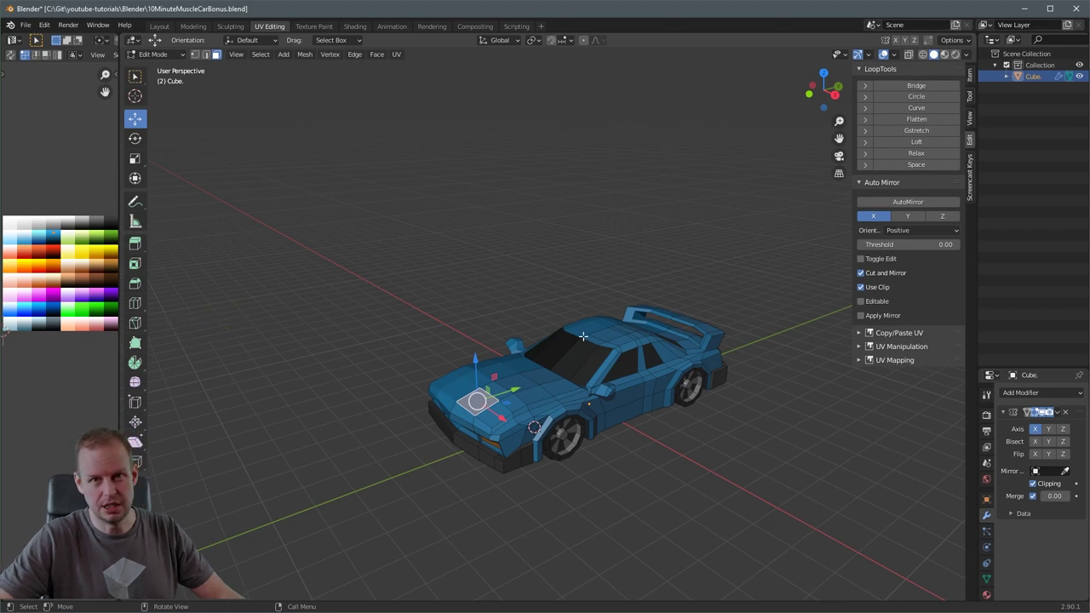
- Enable proportional editing and, in side view, pull the nose forward into a long wedge
middle_click(632, 317)
key("o")
key("KP_3")
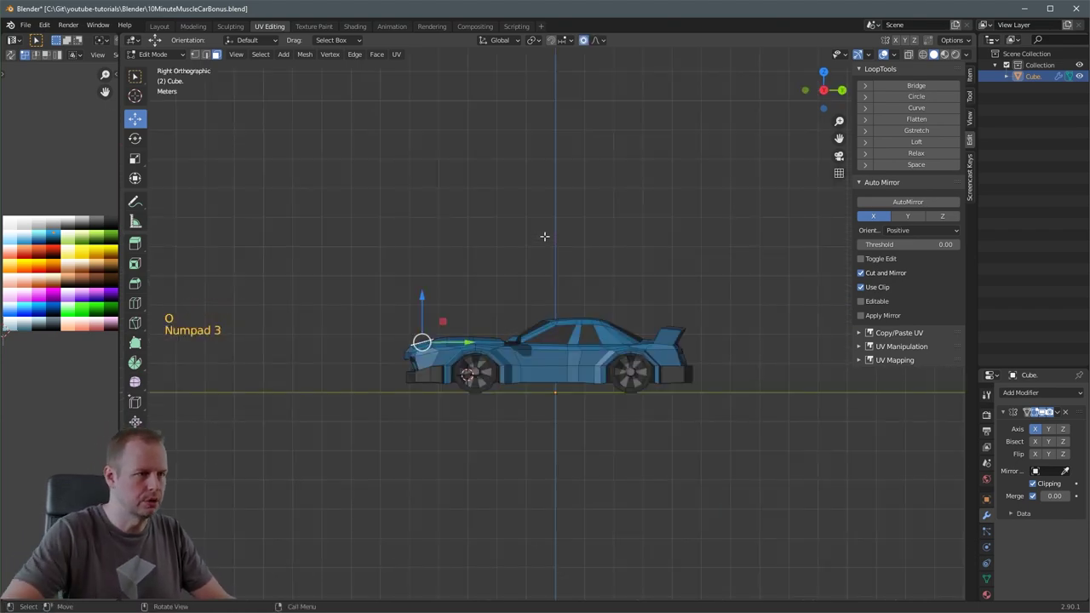
scroll("down", 3)
scroll("up", 3)
middle_click(536, 277)
key("g")
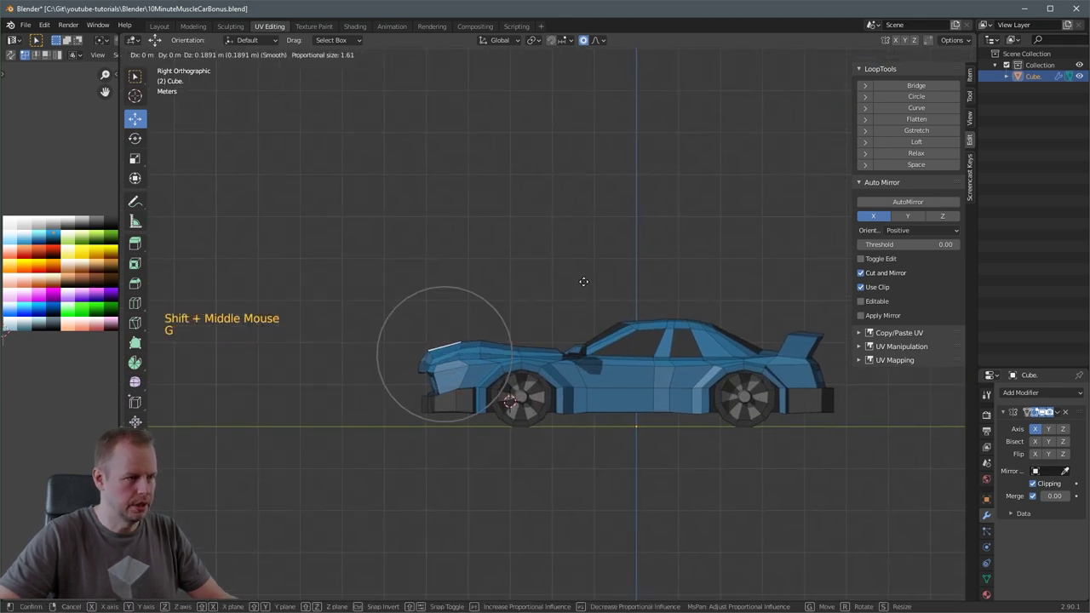
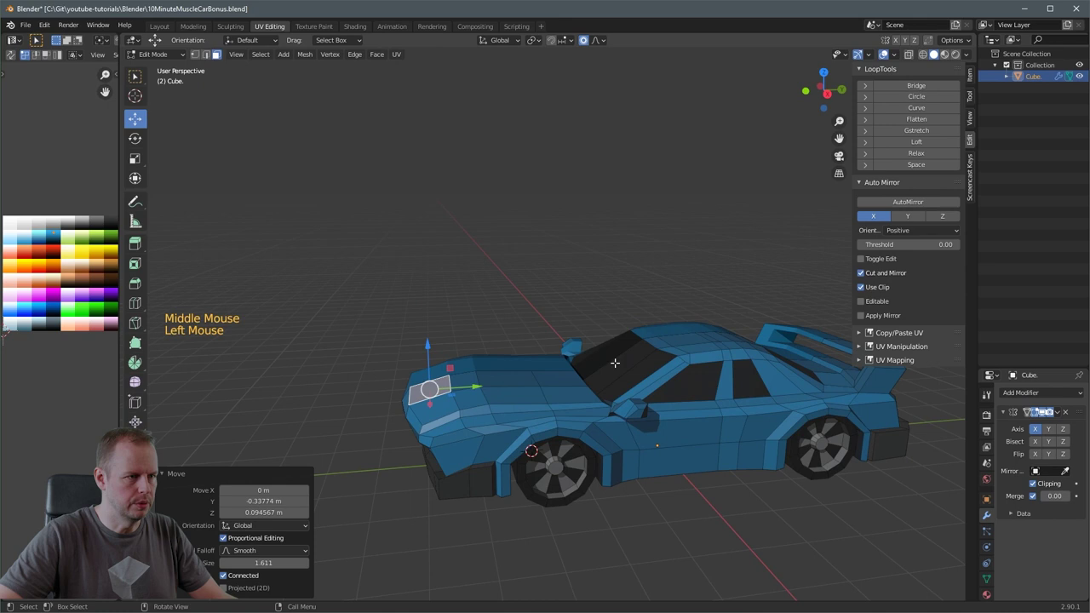
key("KP_3")
- Move and rotate the windshield edge to rake it further back toward the nose
key("g")
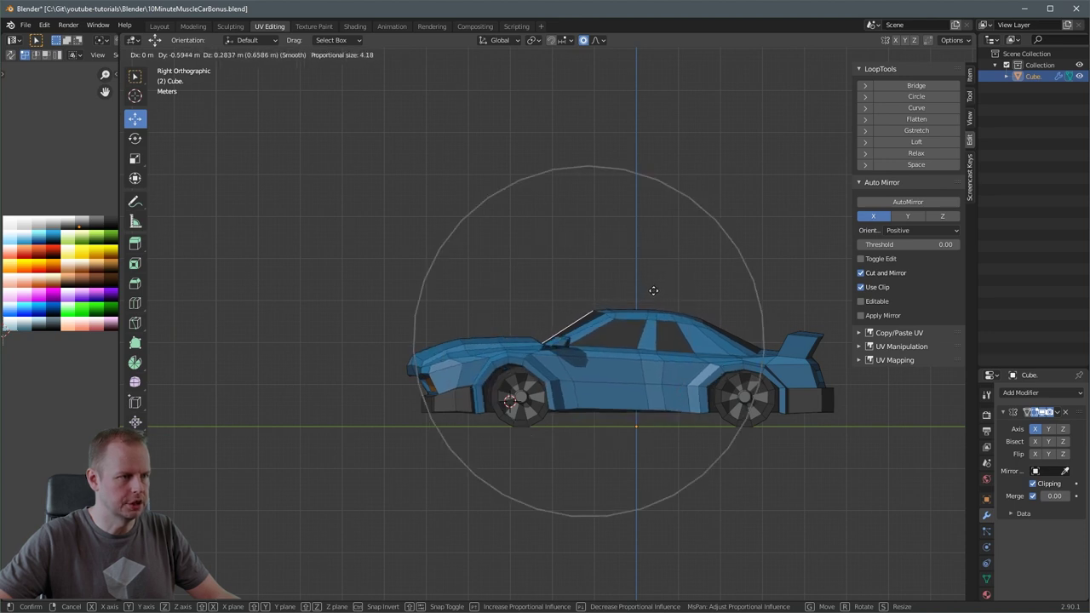
middle_click(659, 284)
middle_click(642, 284)
key("KP_3")
key("r")
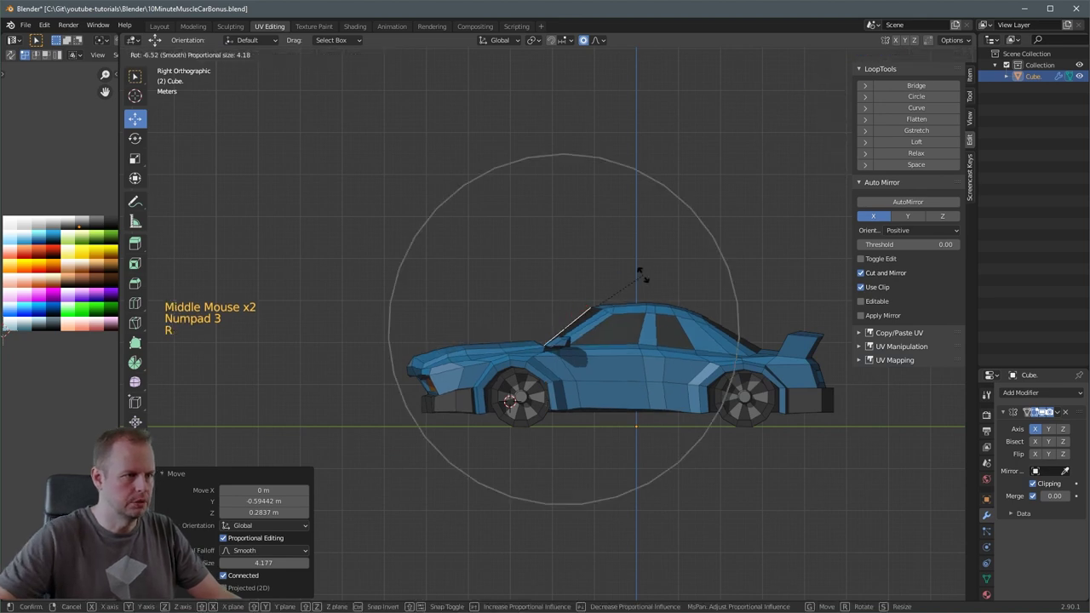
key("g")
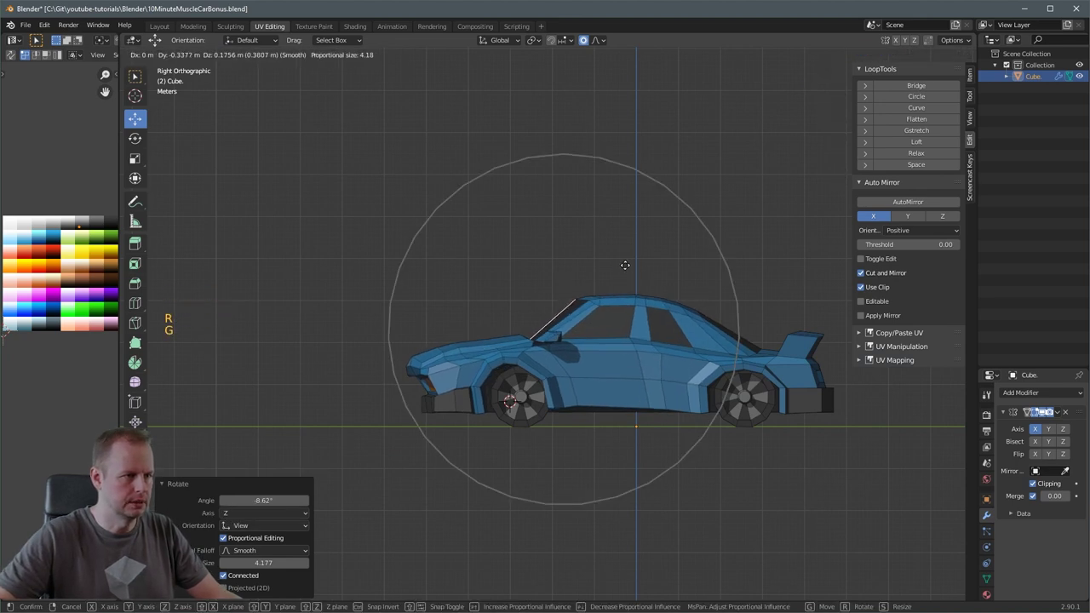
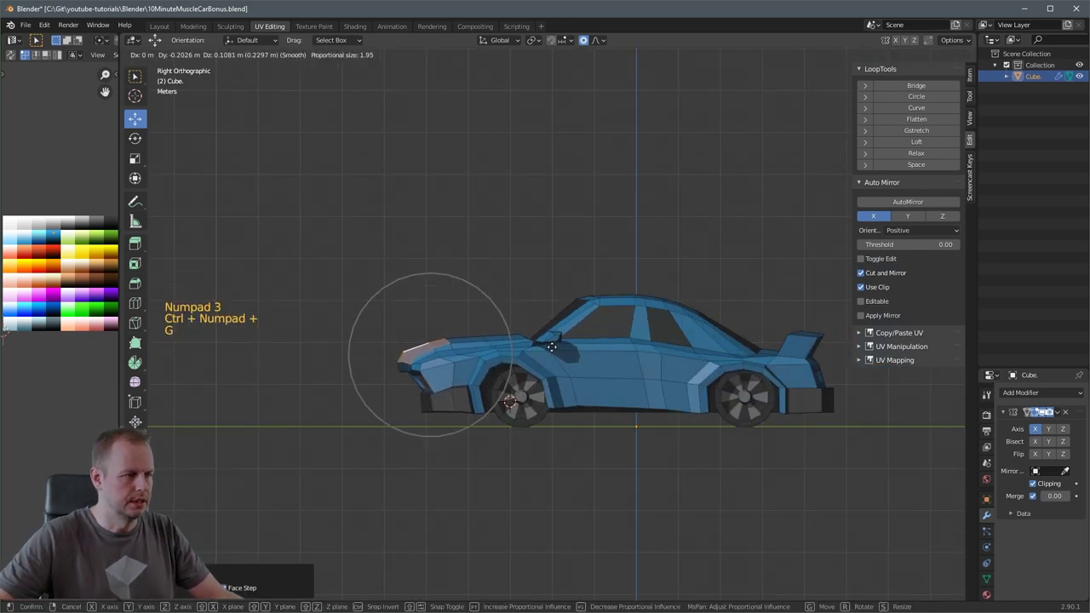
- Tilt the pointed nose tip downward and raise the rear deck near the spoiler
key("r")
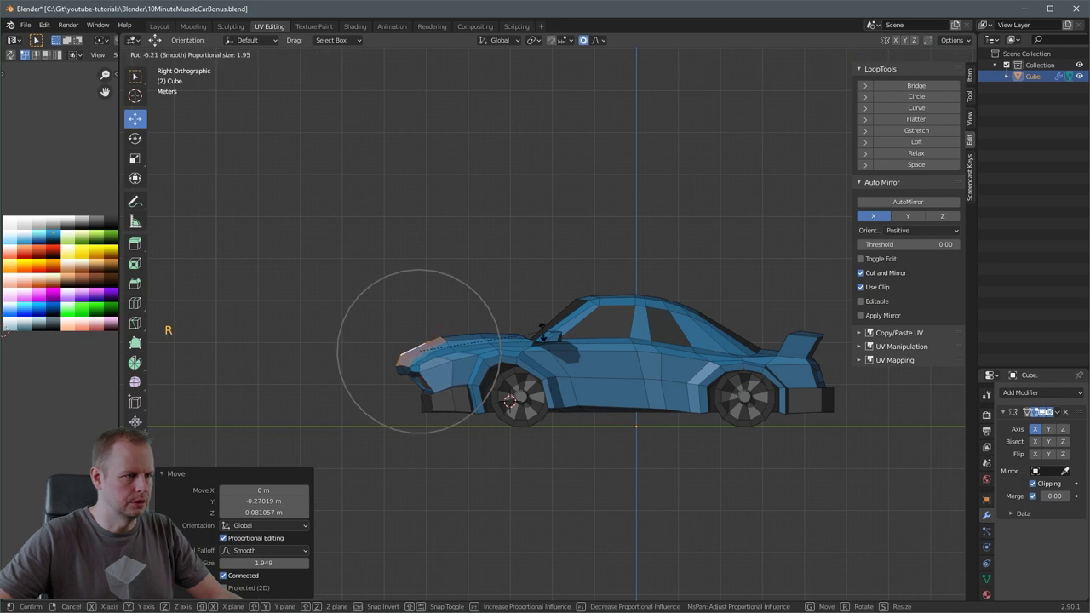
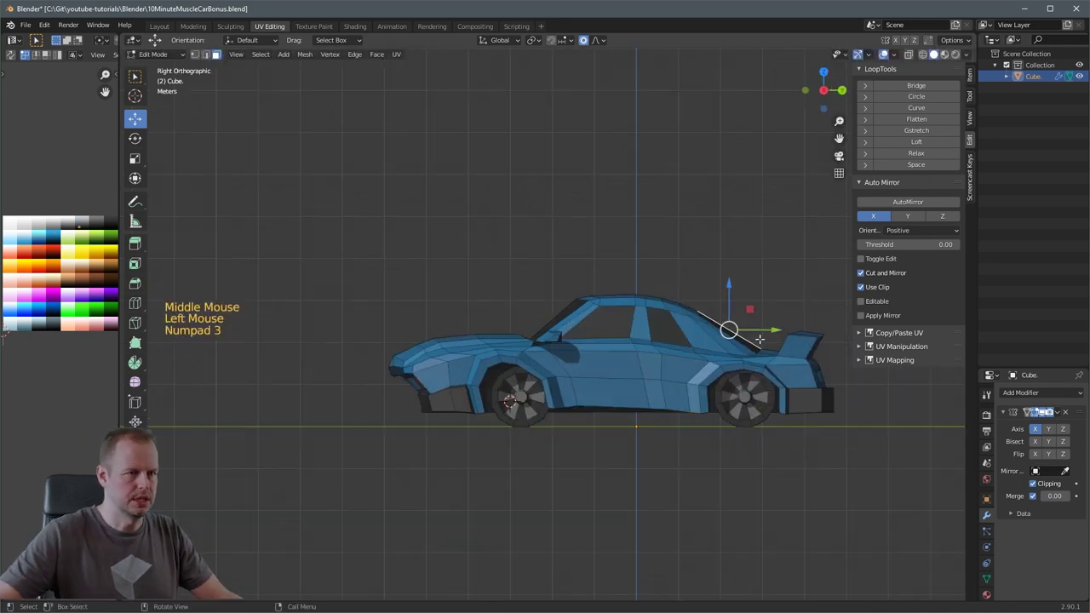
key("g")
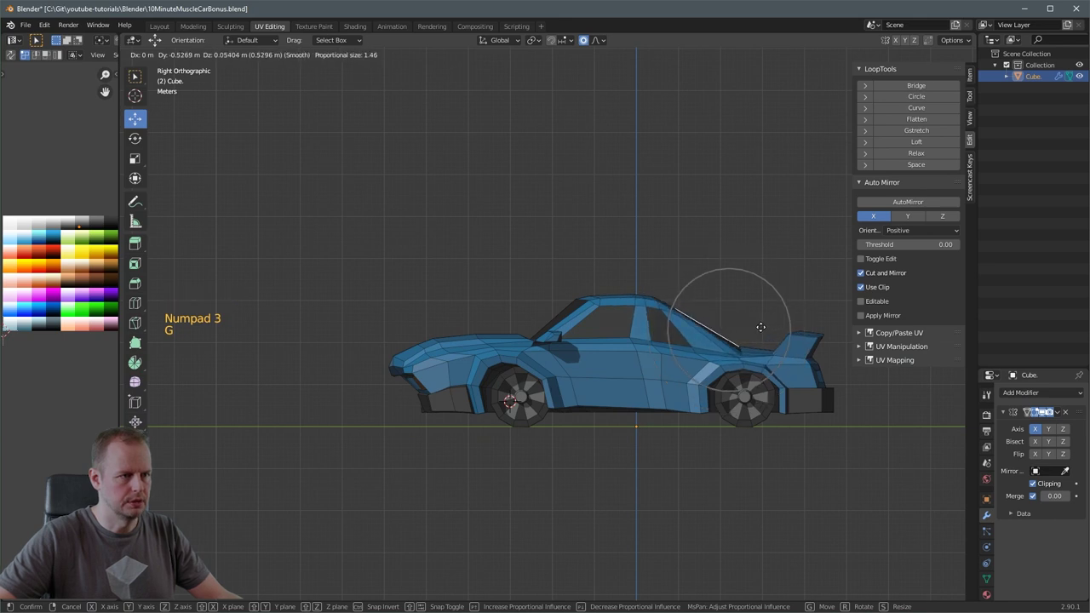
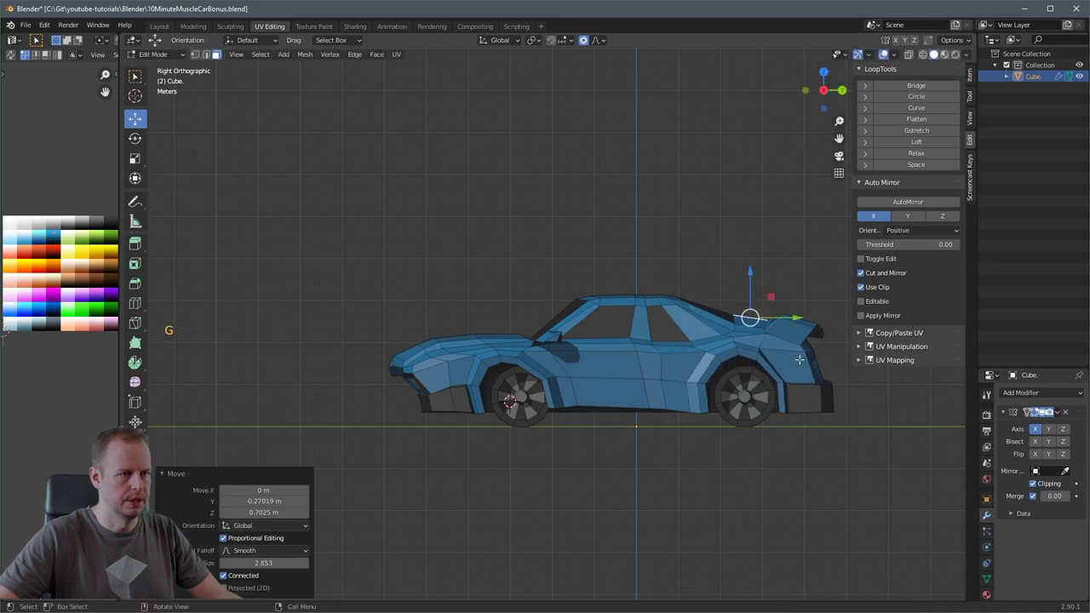
- Flare the rear wheel arch ring outward along X with proportional editing
middle_click(704, 348)
middle_click(747, 362)
middle_click(603, 353)
scroll("up", 3)
left_click(664, 337)
left_click(646, 362)
left_click(690, 356)
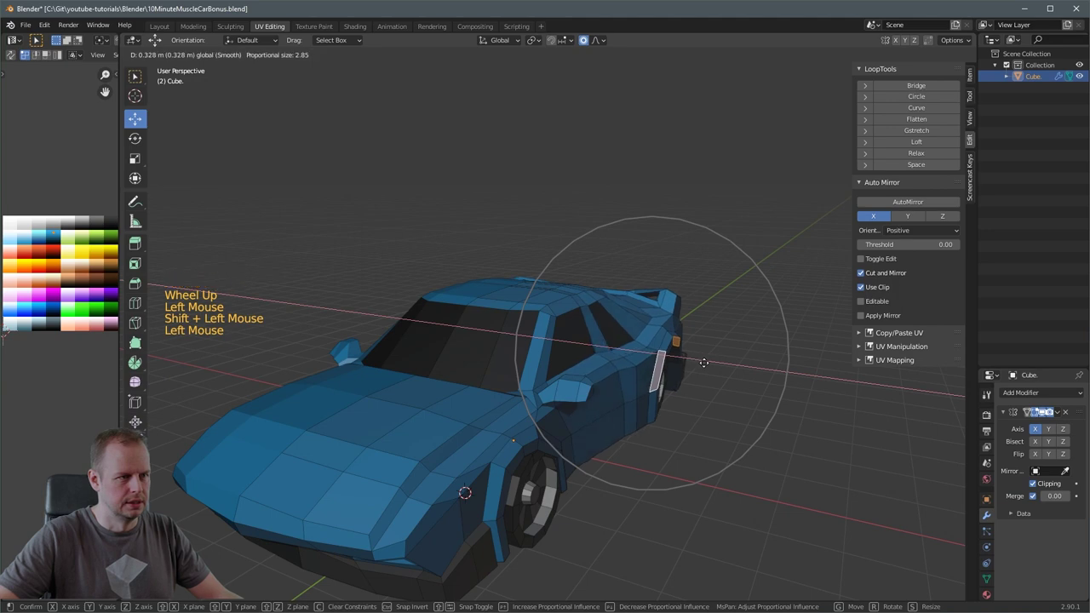
key("ctrl+z")
middle_click(708, 358)
scroll("up", 3)
left_click(690, 446)
scroll("up", 3)
middle_click(715, 426)
scroll("down", 3)
left_click(789, 444)
middle_click(764, 424)
key("g")
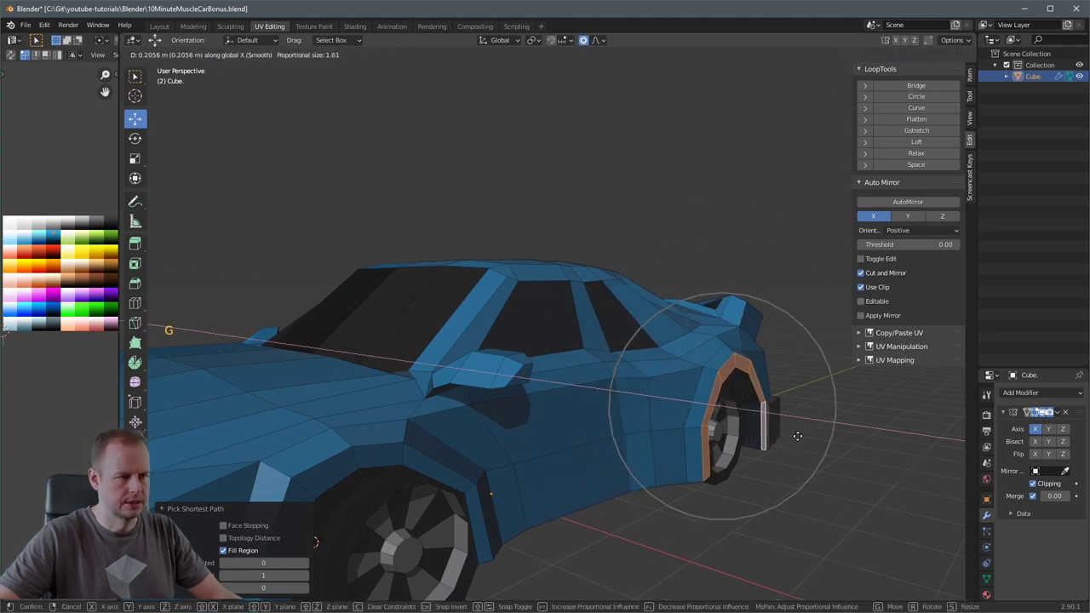
scroll("down", 3)
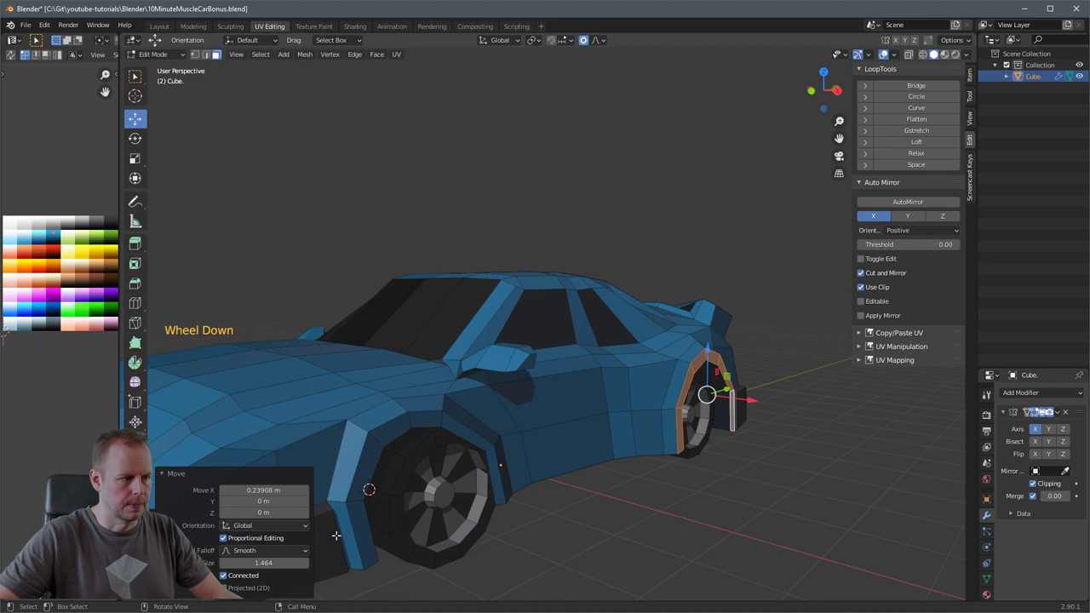
- Flare the front wheel arch faces outward to match the rear
left_click(360, 526)
left_click(499, 475)
middle_click(496, 470)
key("g")
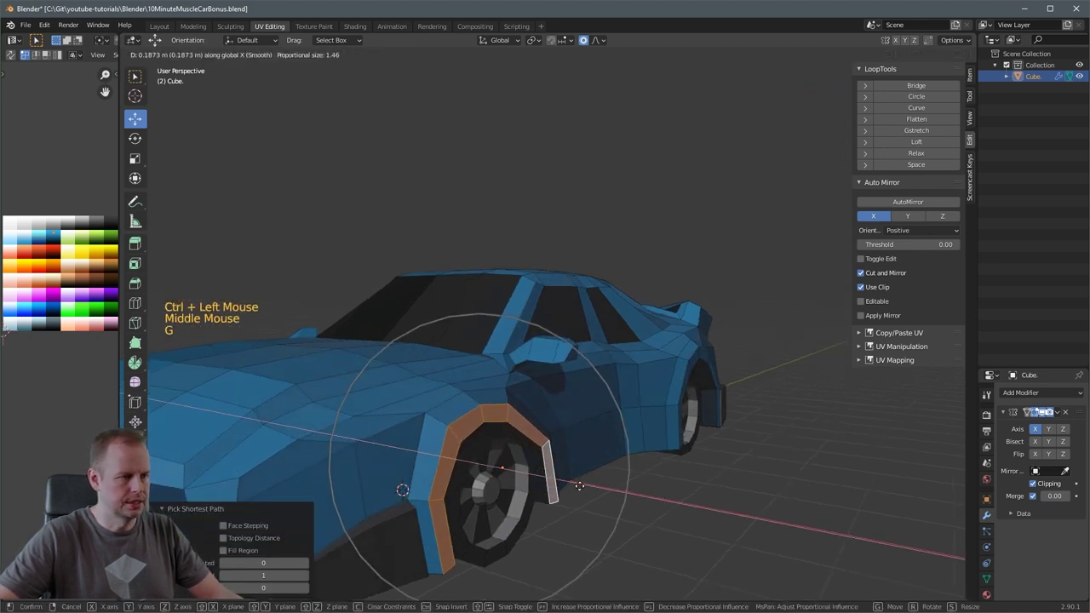
middle_click(612, 471)
middle_click(751, 429)
key("r")
key("r")
- Select the whole rear wheel and scale it up about 1.3 times
middle_click(793, 383)
left_click(687, 385)
middle_click(711, 390)
middle_click(714, 373)
left_click(668, 424)
left_click(756, 412)
middle_click(757, 410)
left_click(753, 403)
left_click(662, 402)
left_click(690, 403)
middle_click(699, 400)
middle_click(768, 382)
key("r")
middle_click(740, 372)
scroll("up", 3)
left_click(716, 447)
key("l")
scroll("down", 3)
scroll("up", 3)
key("s")
key("KP_3")
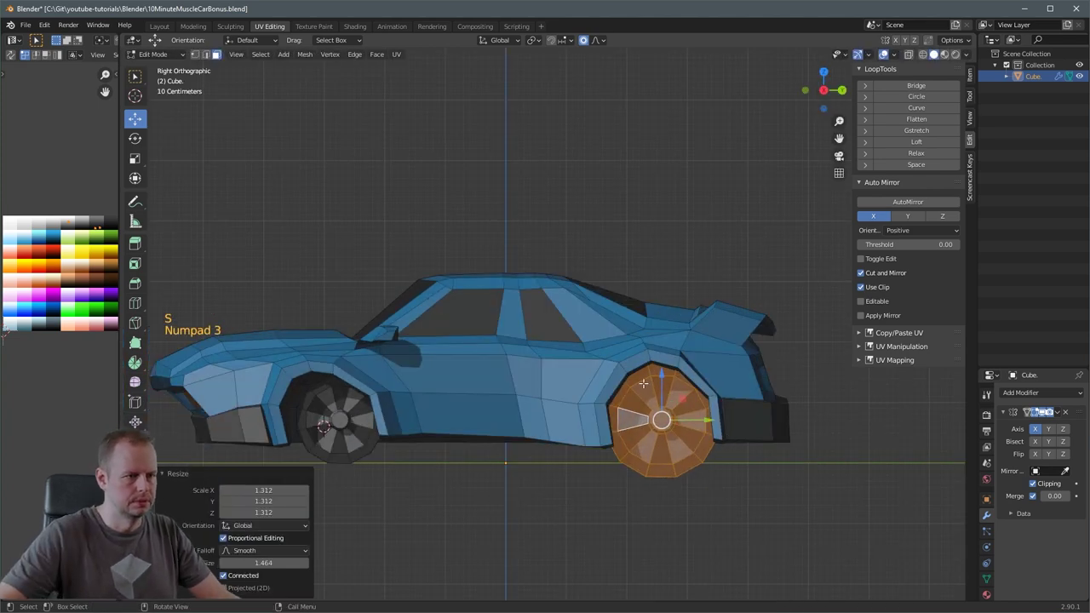
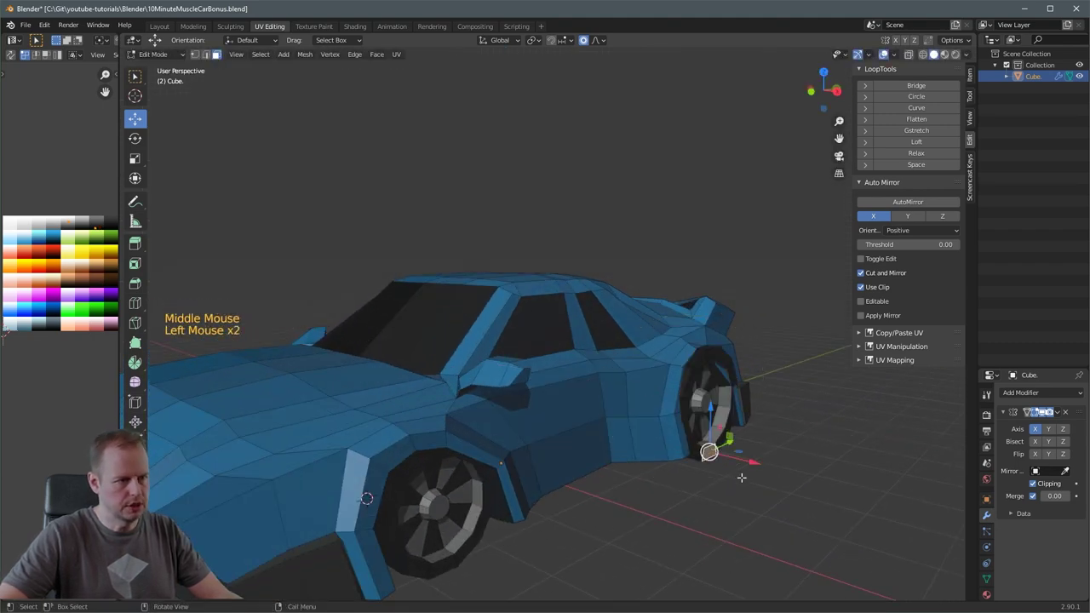
- Widen the lower arch corner along X, then enlarge the front wheel area with smooth proportional falloff
key("g")
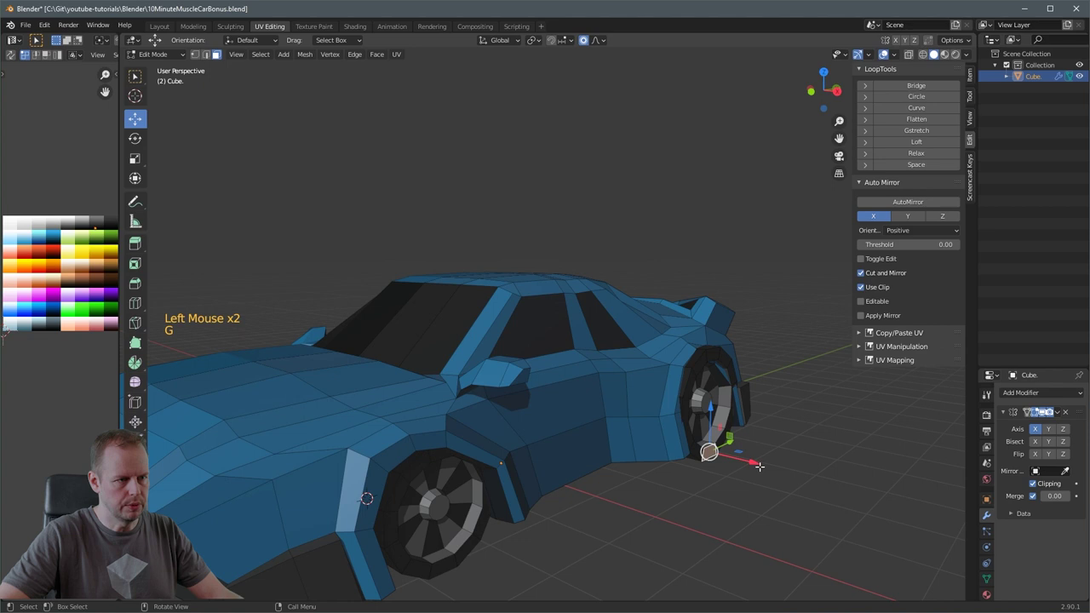
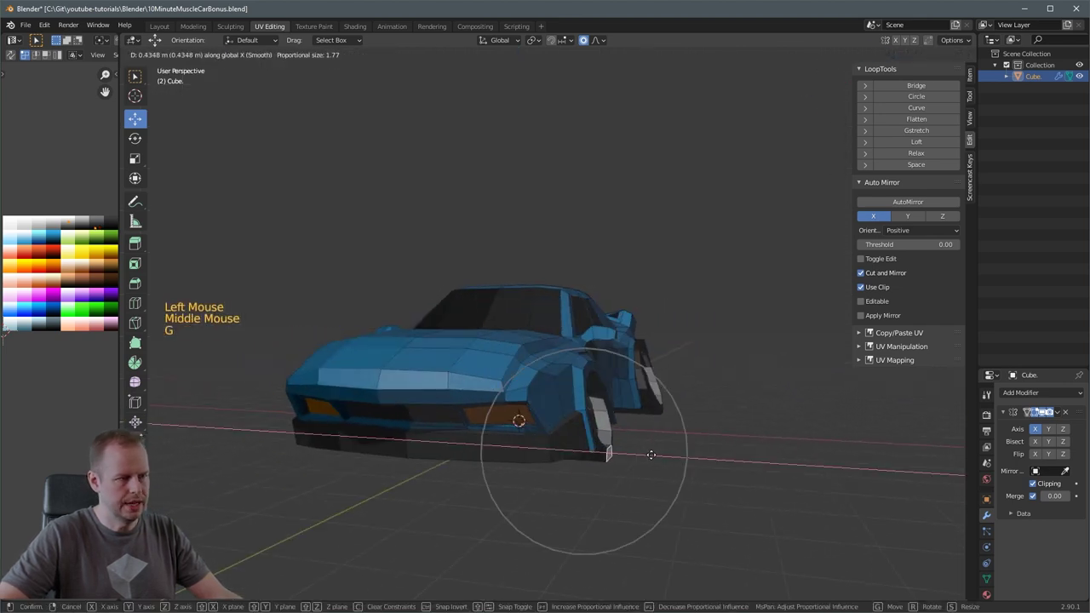
middle_click(666, 446)
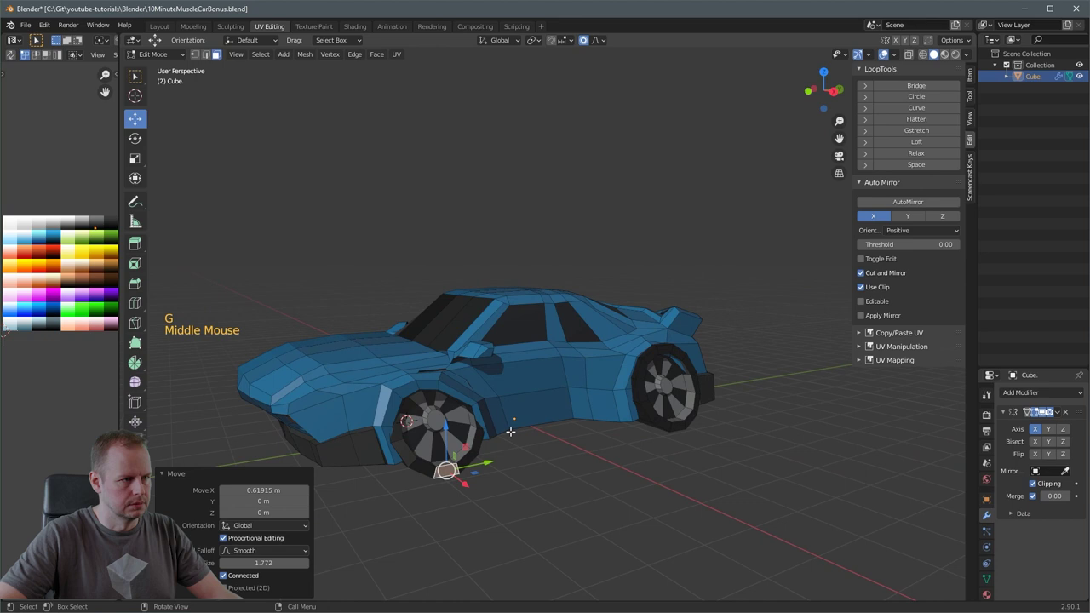
scroll("up", 3)
key("3")
left_click(388, 387)
middle_click(474, 415)
key("g")
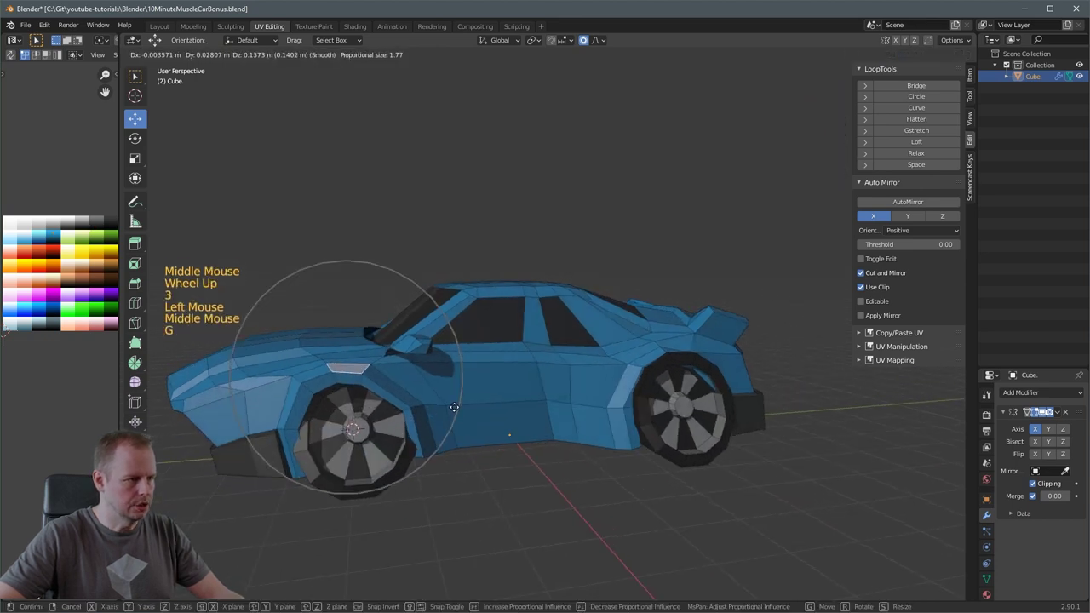
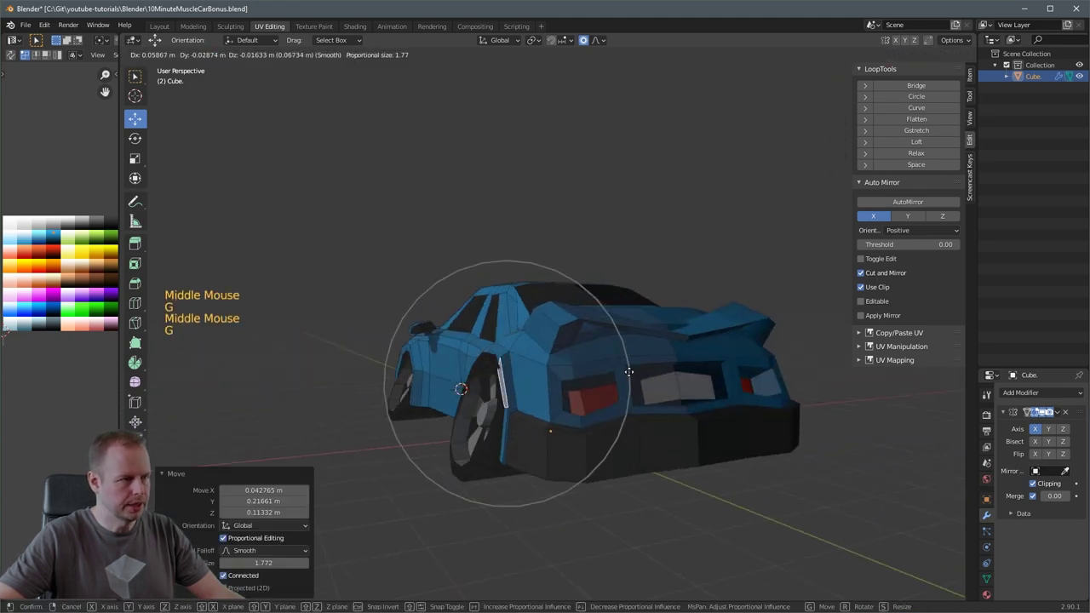
middle_click(566, 372)
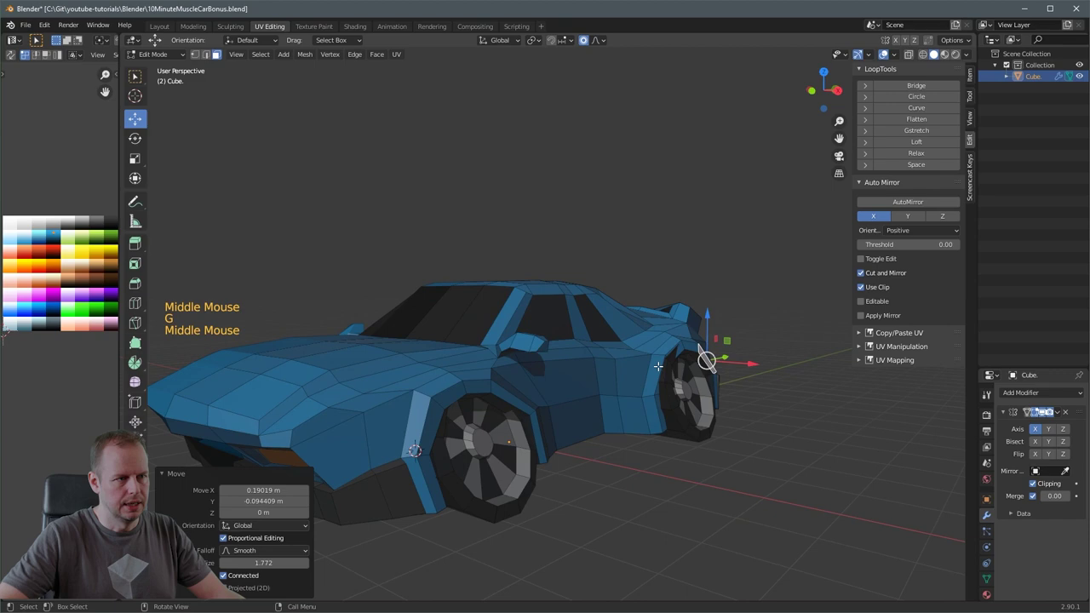
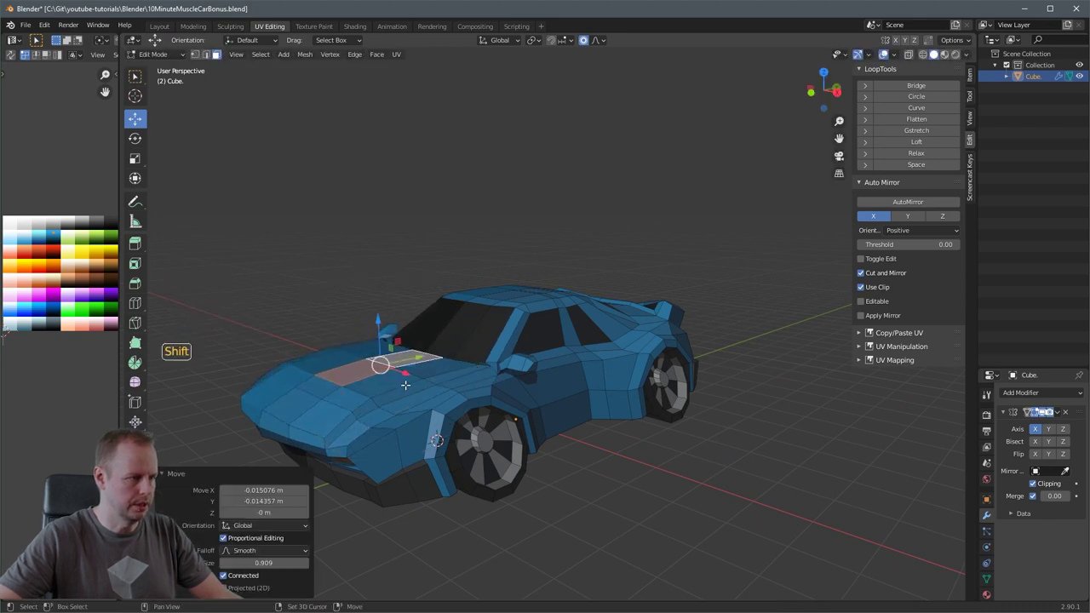
- Extrude a patch of hood faces upward into a raised bulge
left_click(422, 374)
left_click(399, 352)
left_click(368, 369)
left_click(387, 378)
left_click(433, 360)
key("e")
left_click(360, 374)
middle_click(450, 357)
key("2")
left_click(474, 386)
left_click(509, 365)
left_click(520, 379)
- Select the hood intake patch and slide it sideways and toward the nose with soft falloff
key("3")
left_click(428, 404)
left_click(393, 397)
left_click(413, 381)
left_click(446, 356)
left_click(426, 322)
key("3")
key("2")
left_click(395, 404)
double_click(425, 411)
key("g")
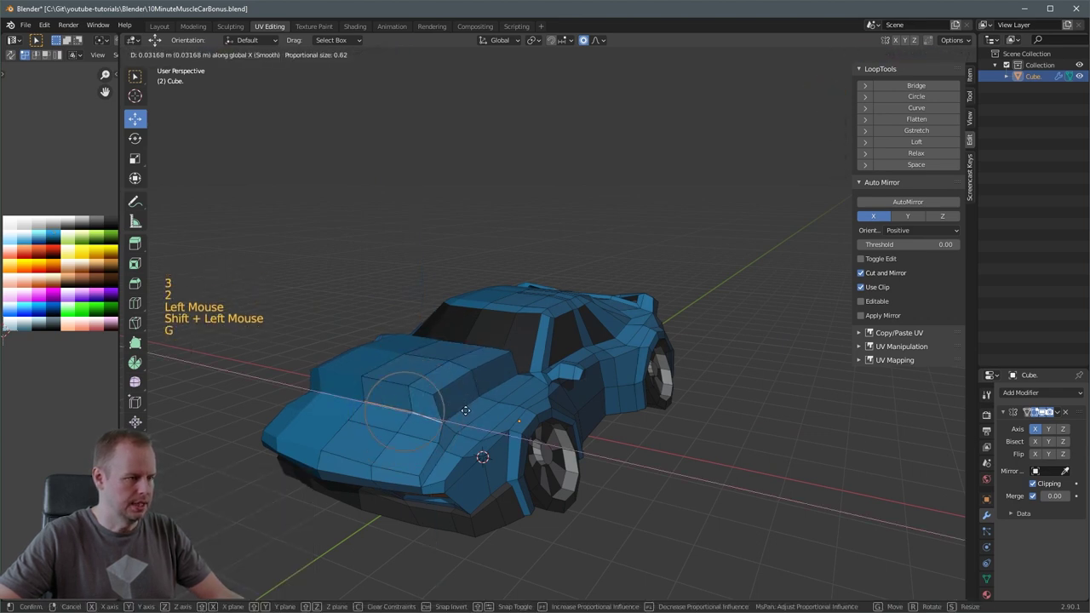
key("g")
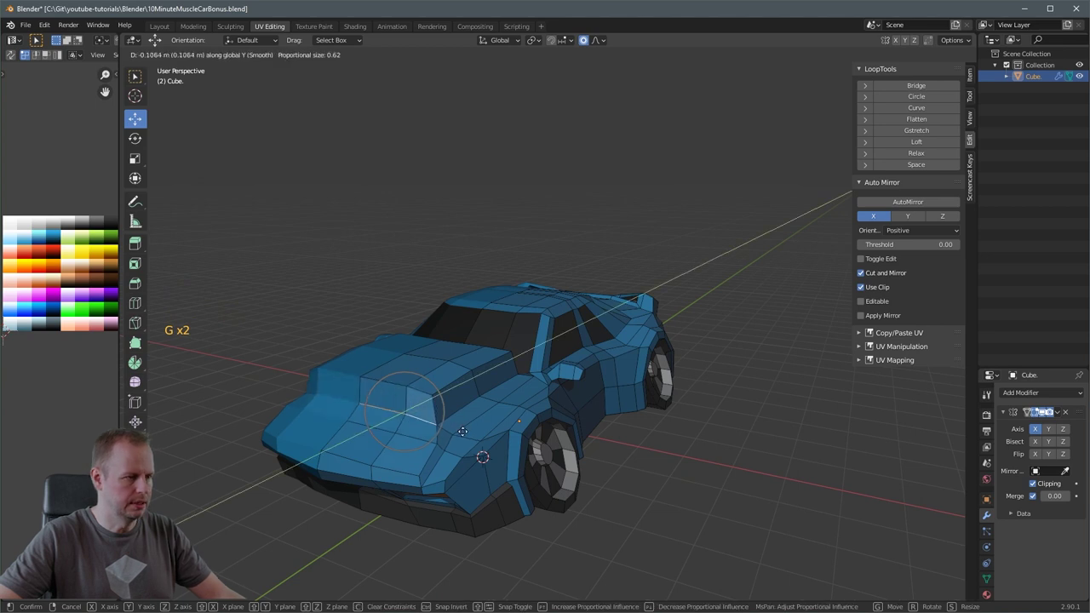